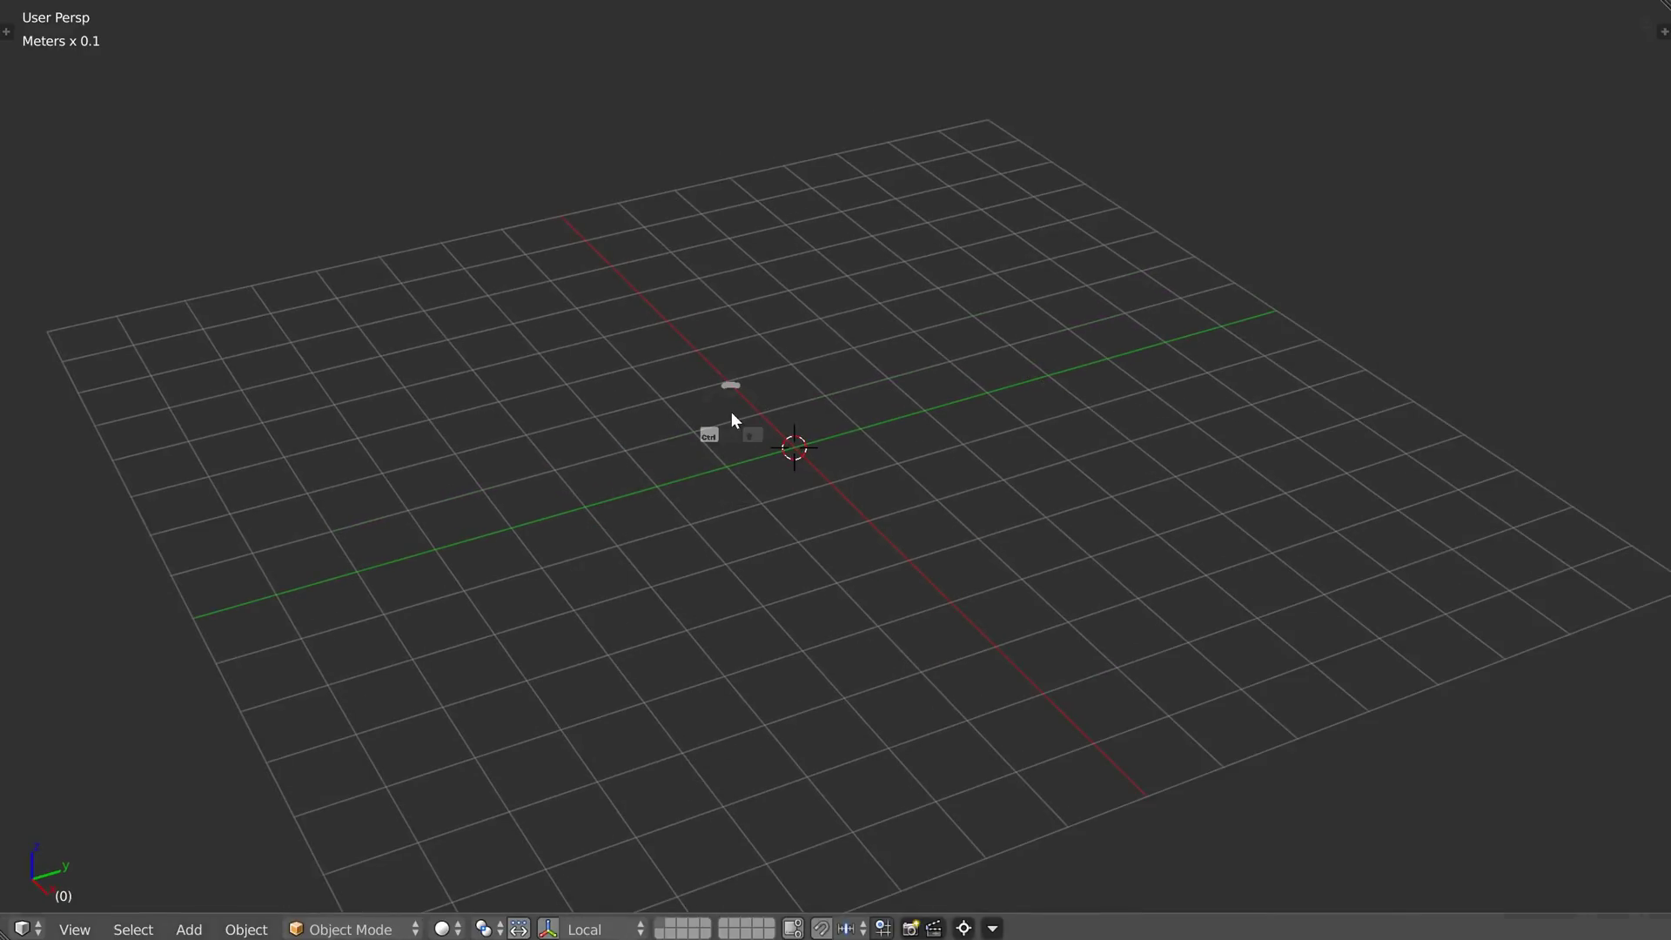
Step: Orbit the viewport in closer to the grid before adding the plane
{"action": "middle_click", "coordinate": [738, 416]}
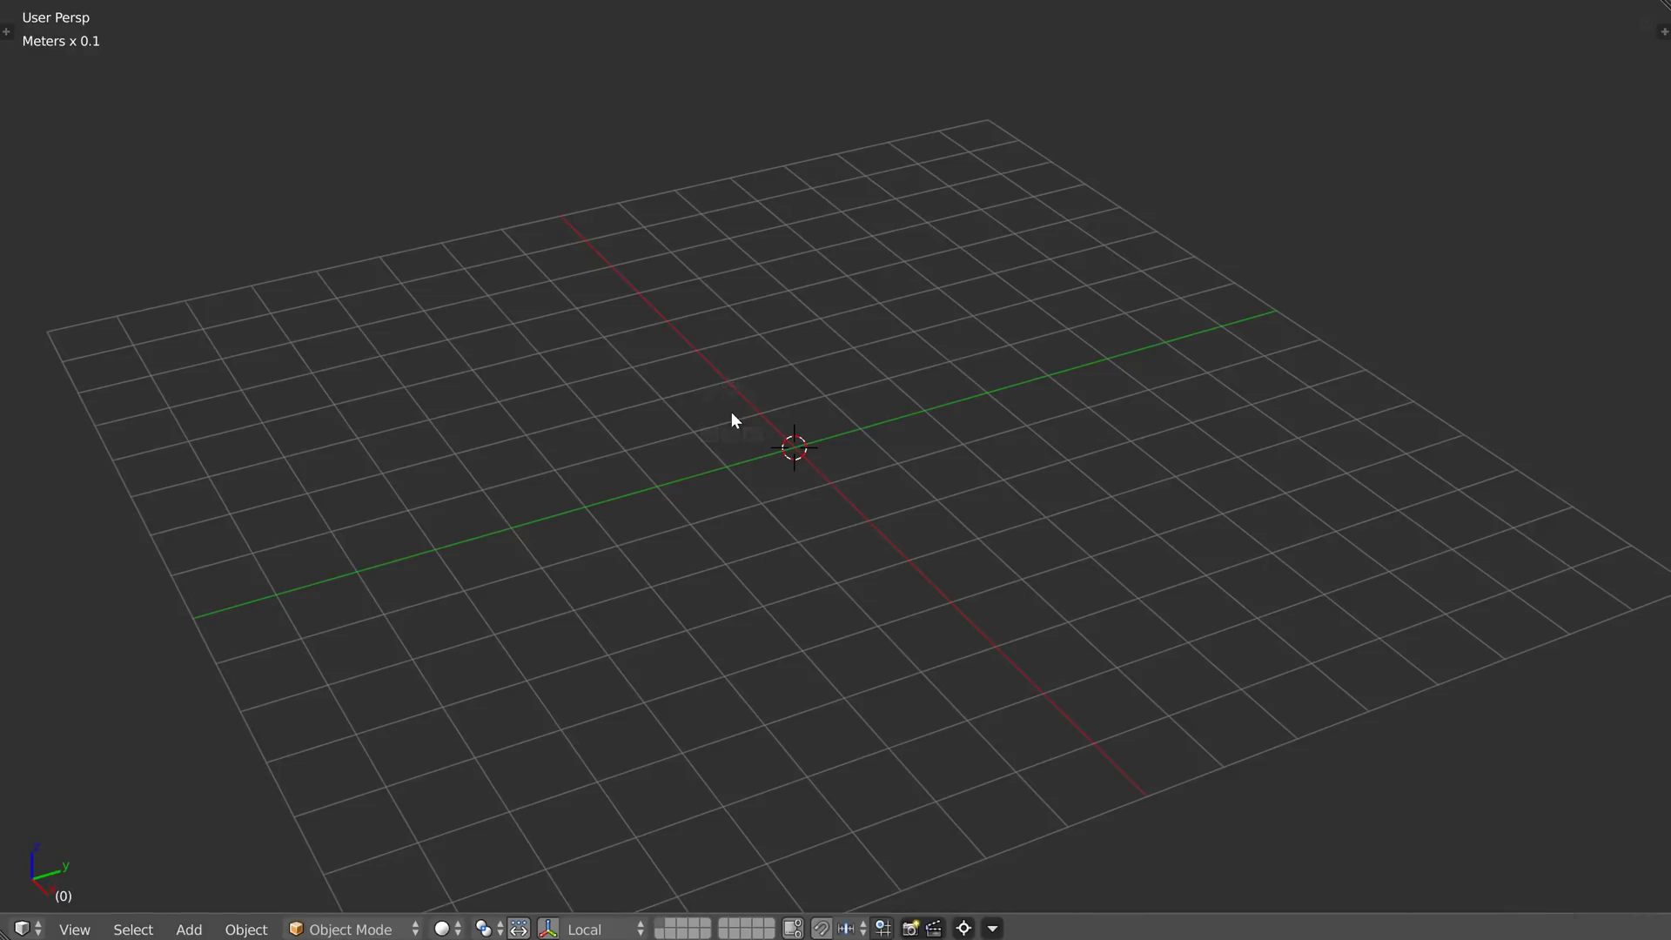
{"action": "left_click_drag", "start_coordinate": [789, 355], "coordinate": [703, 426]}
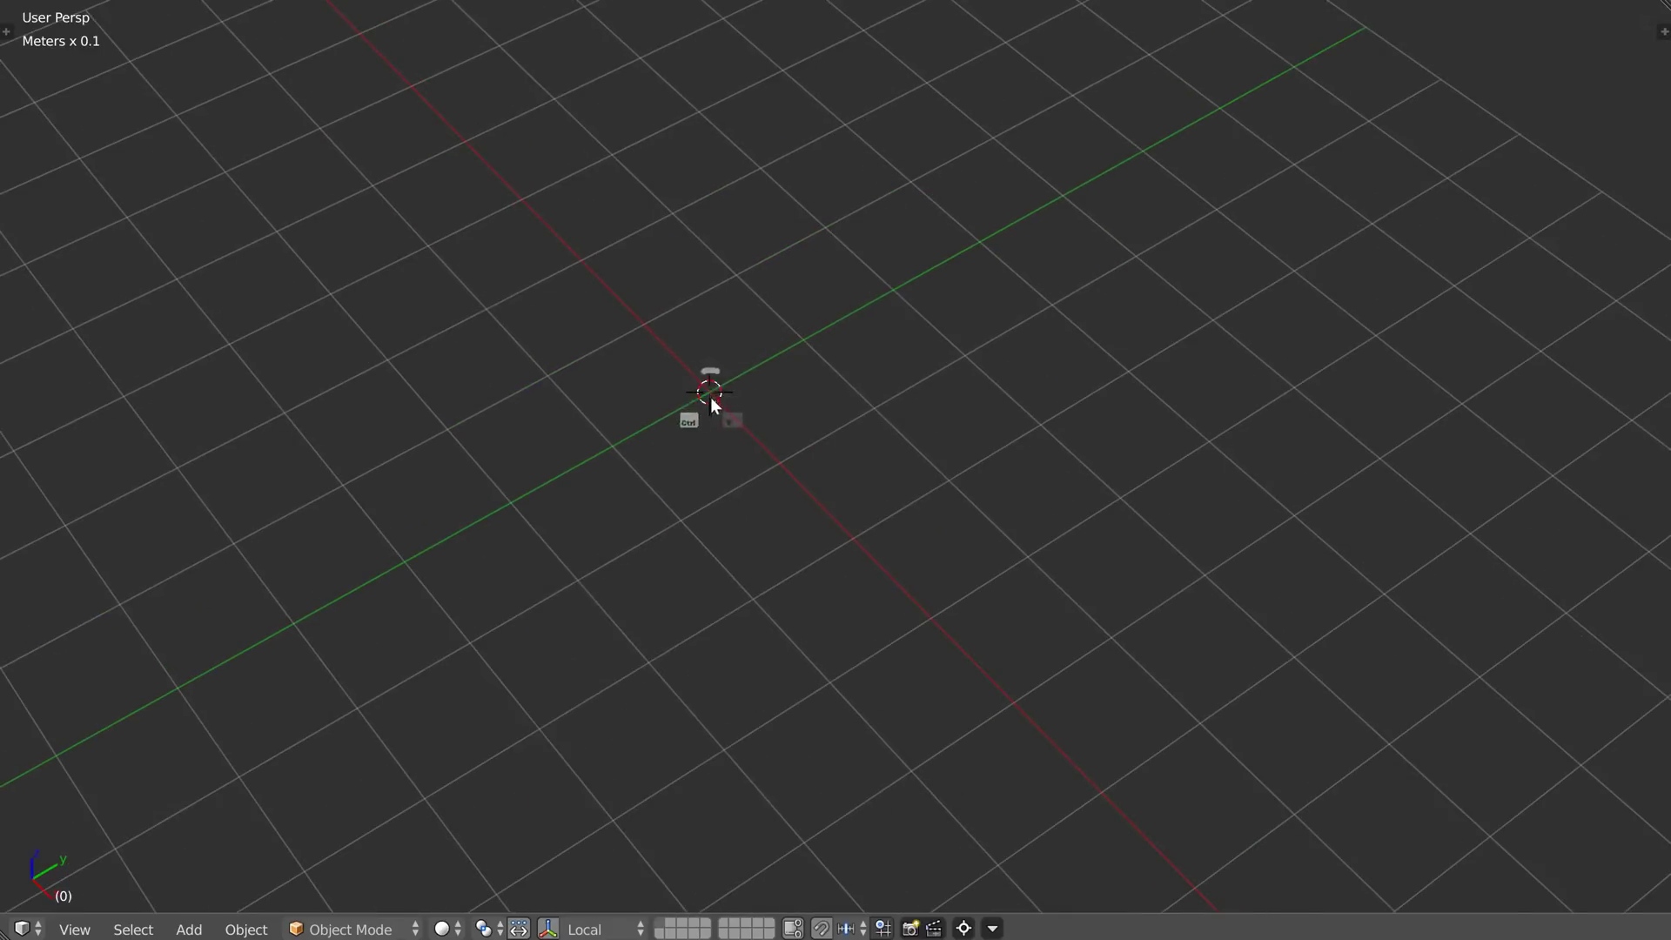
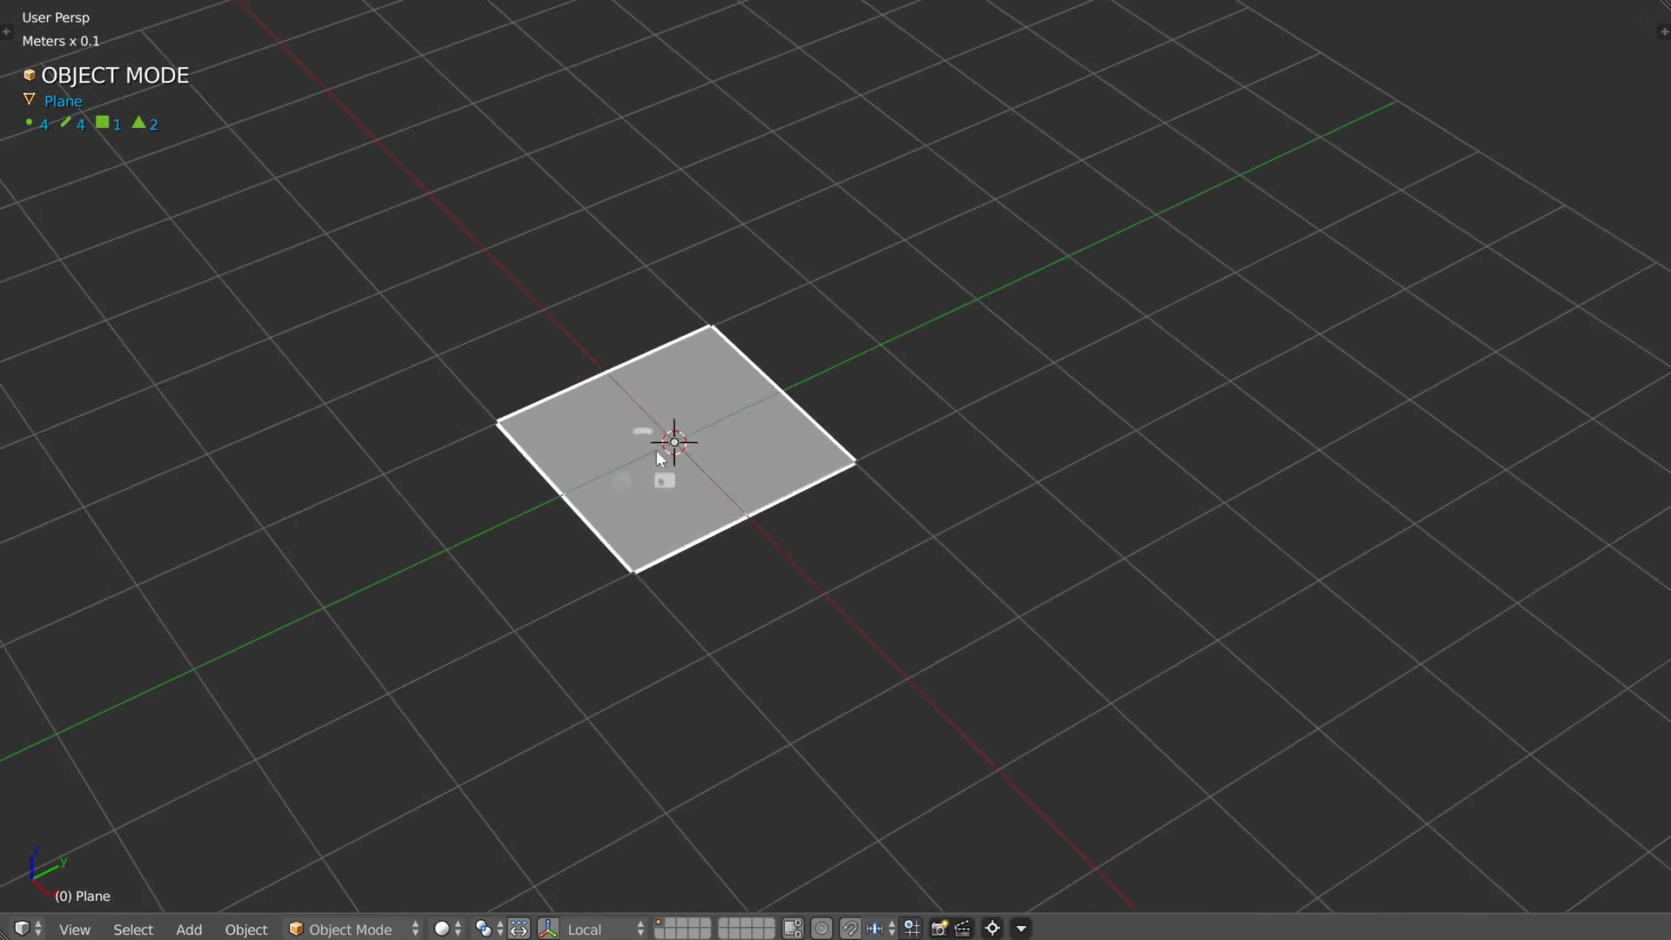
Step: Round the plane's corners with a vertex-only bevel
{"action": "key", "text": "ctrl+shift+q"}
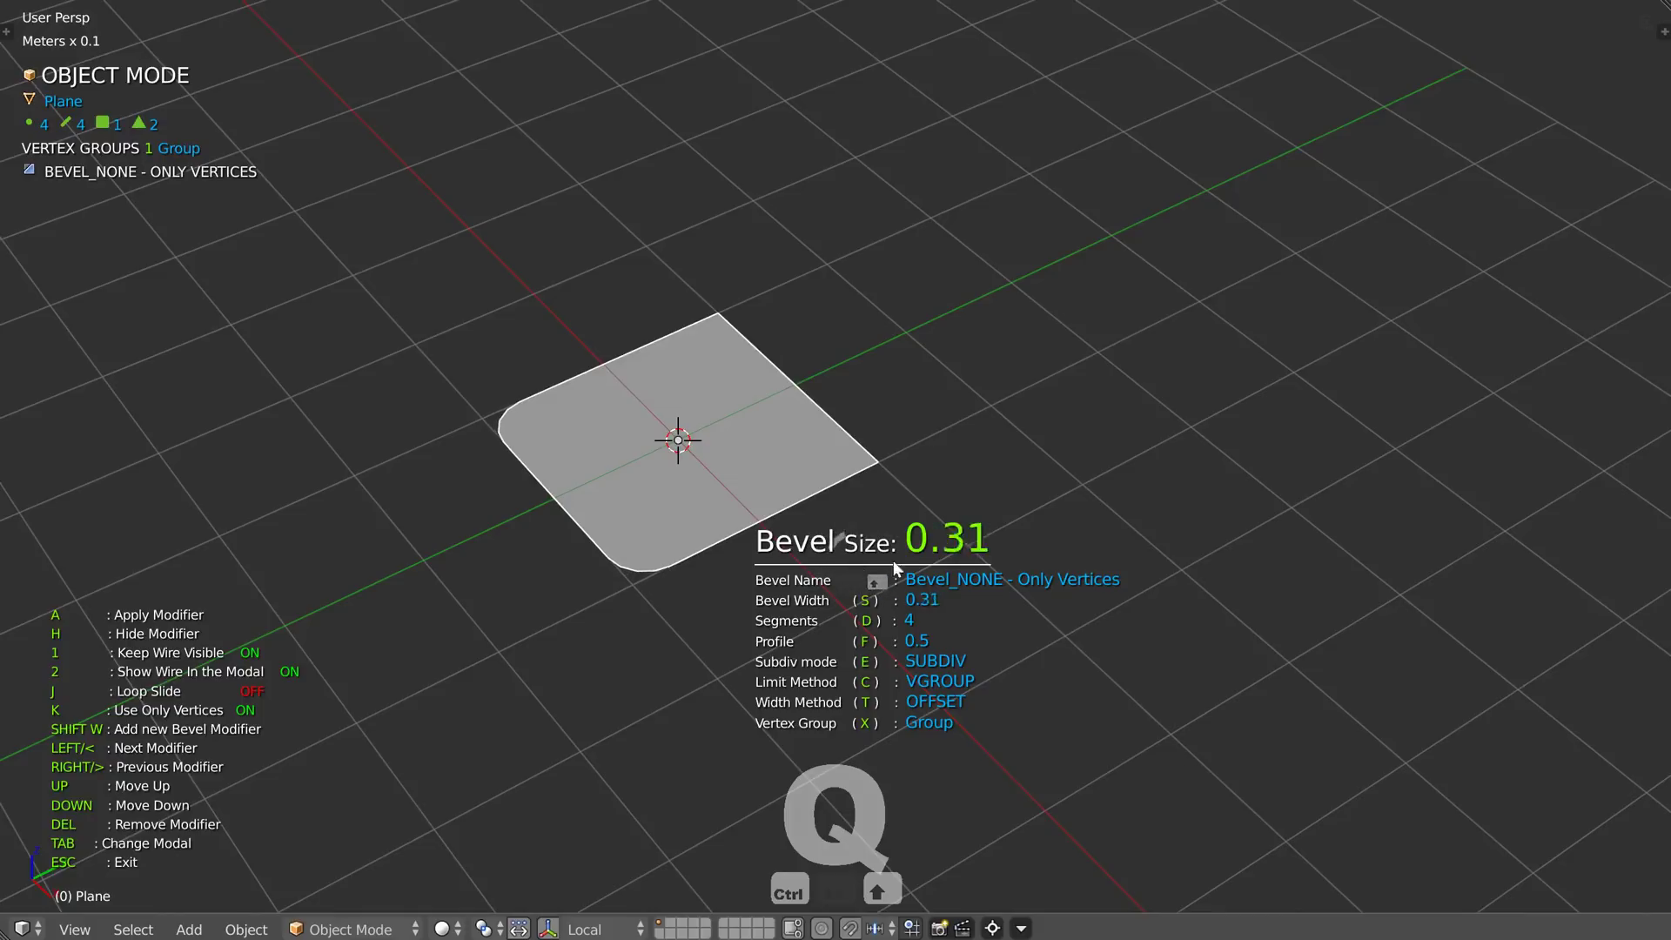
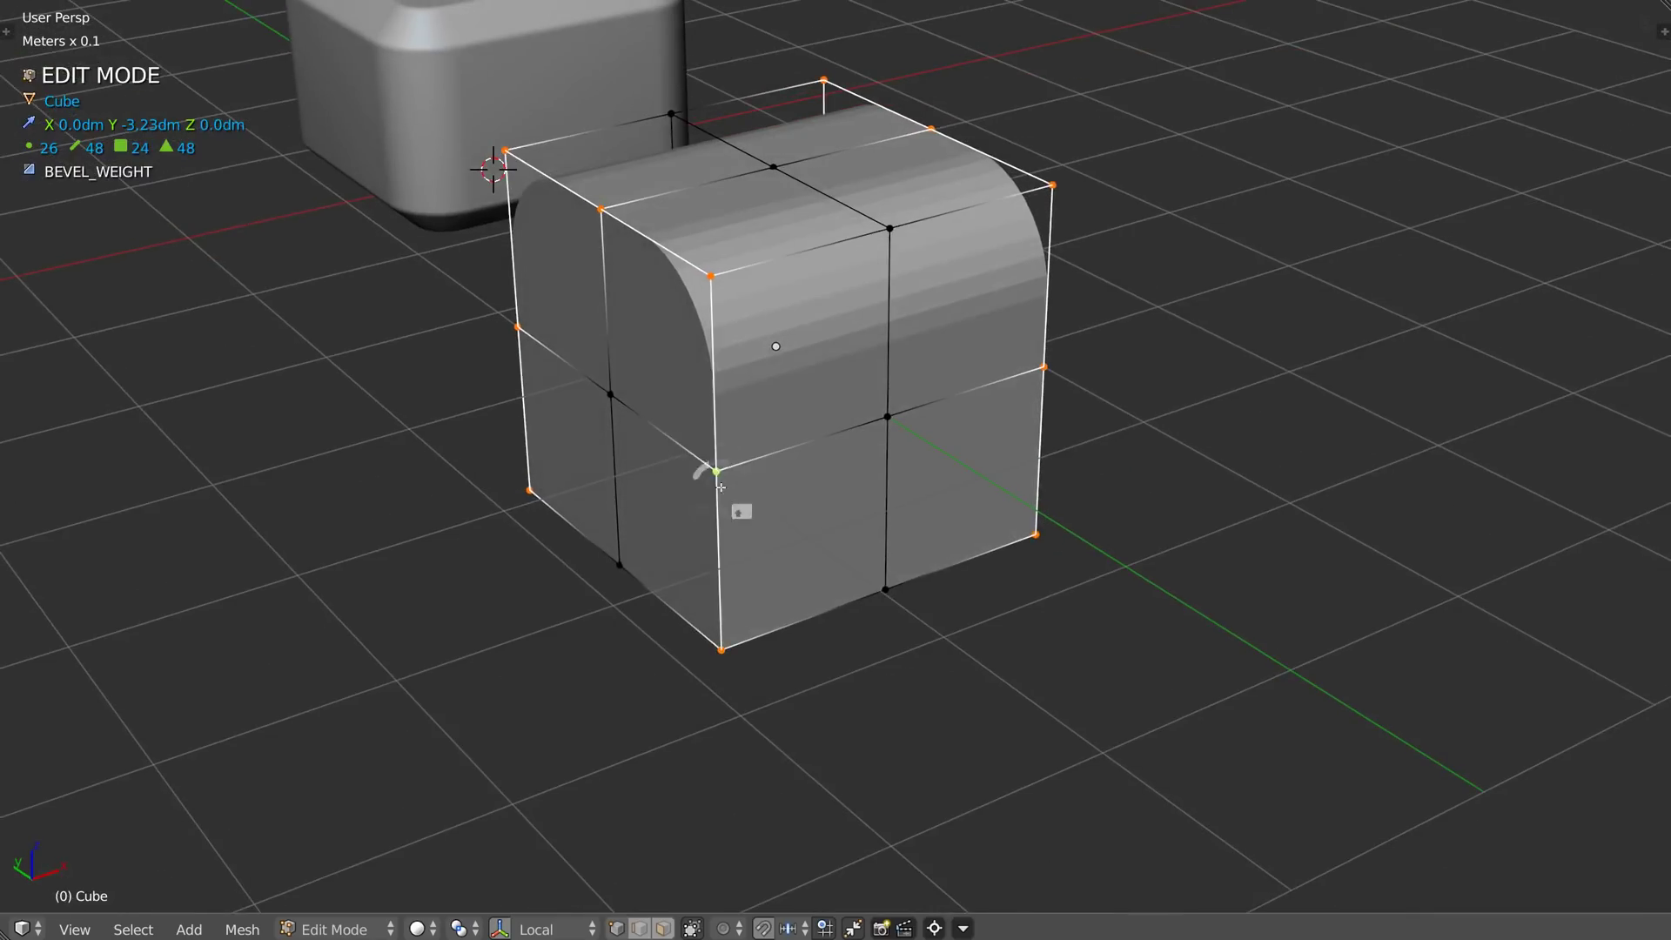
Step: Bevel all edges of the handle box and rotate it 90° on X onto its side
{"action": "key", "text": "ctrl+shift+q"}
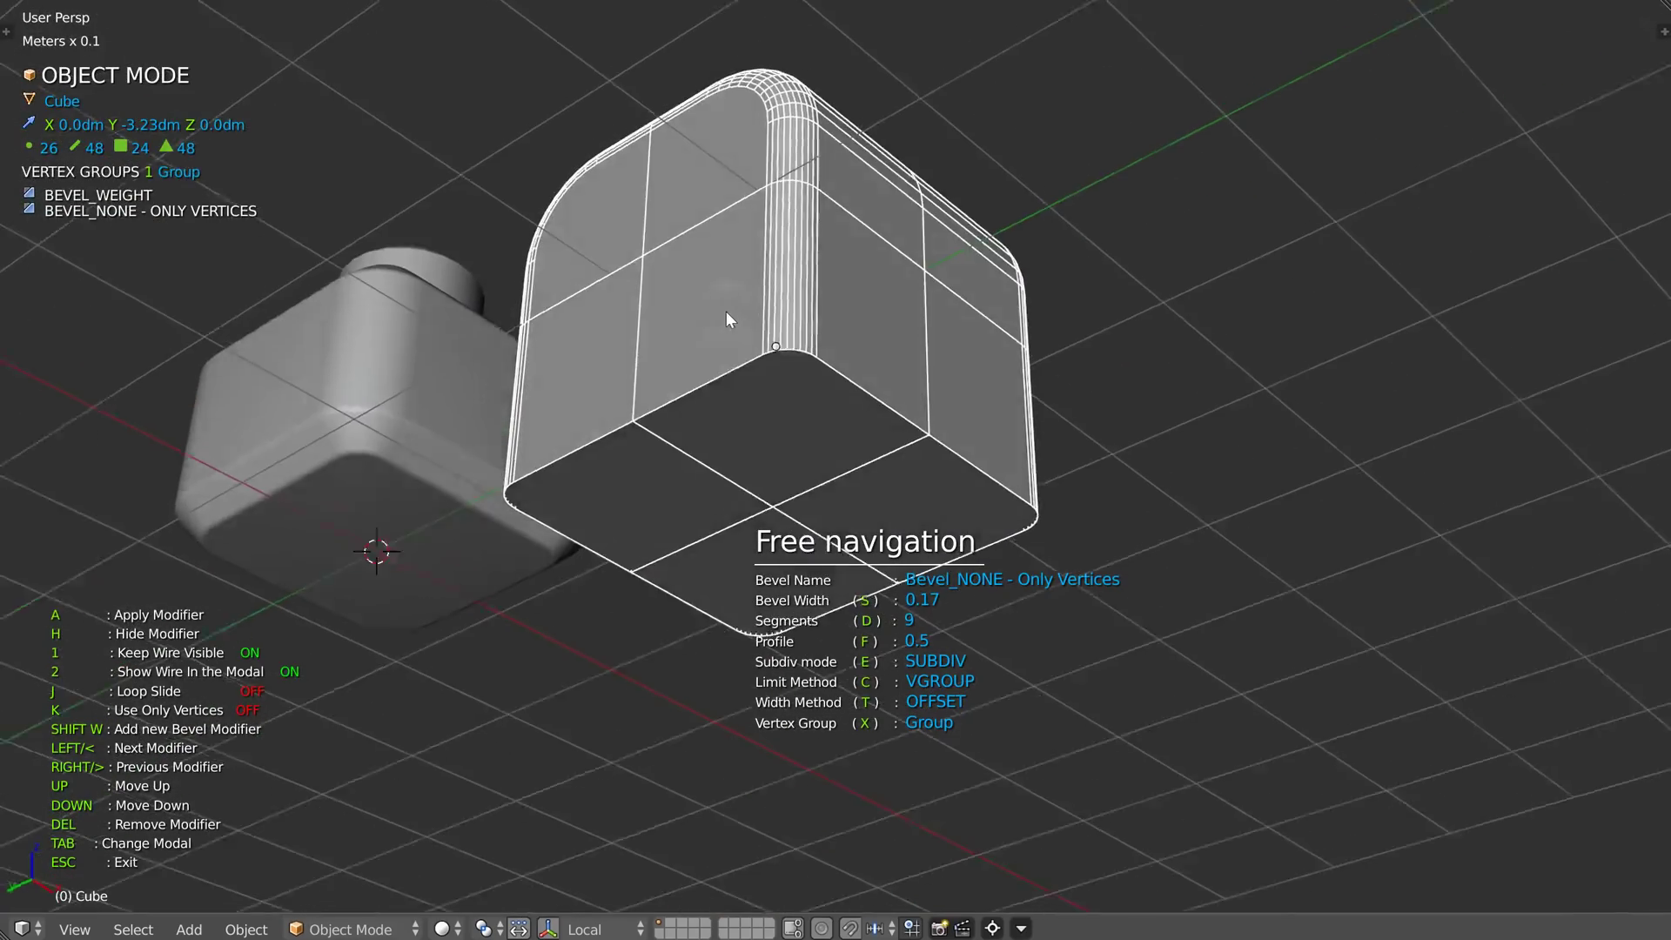
{"action": "key", "text": "q"}
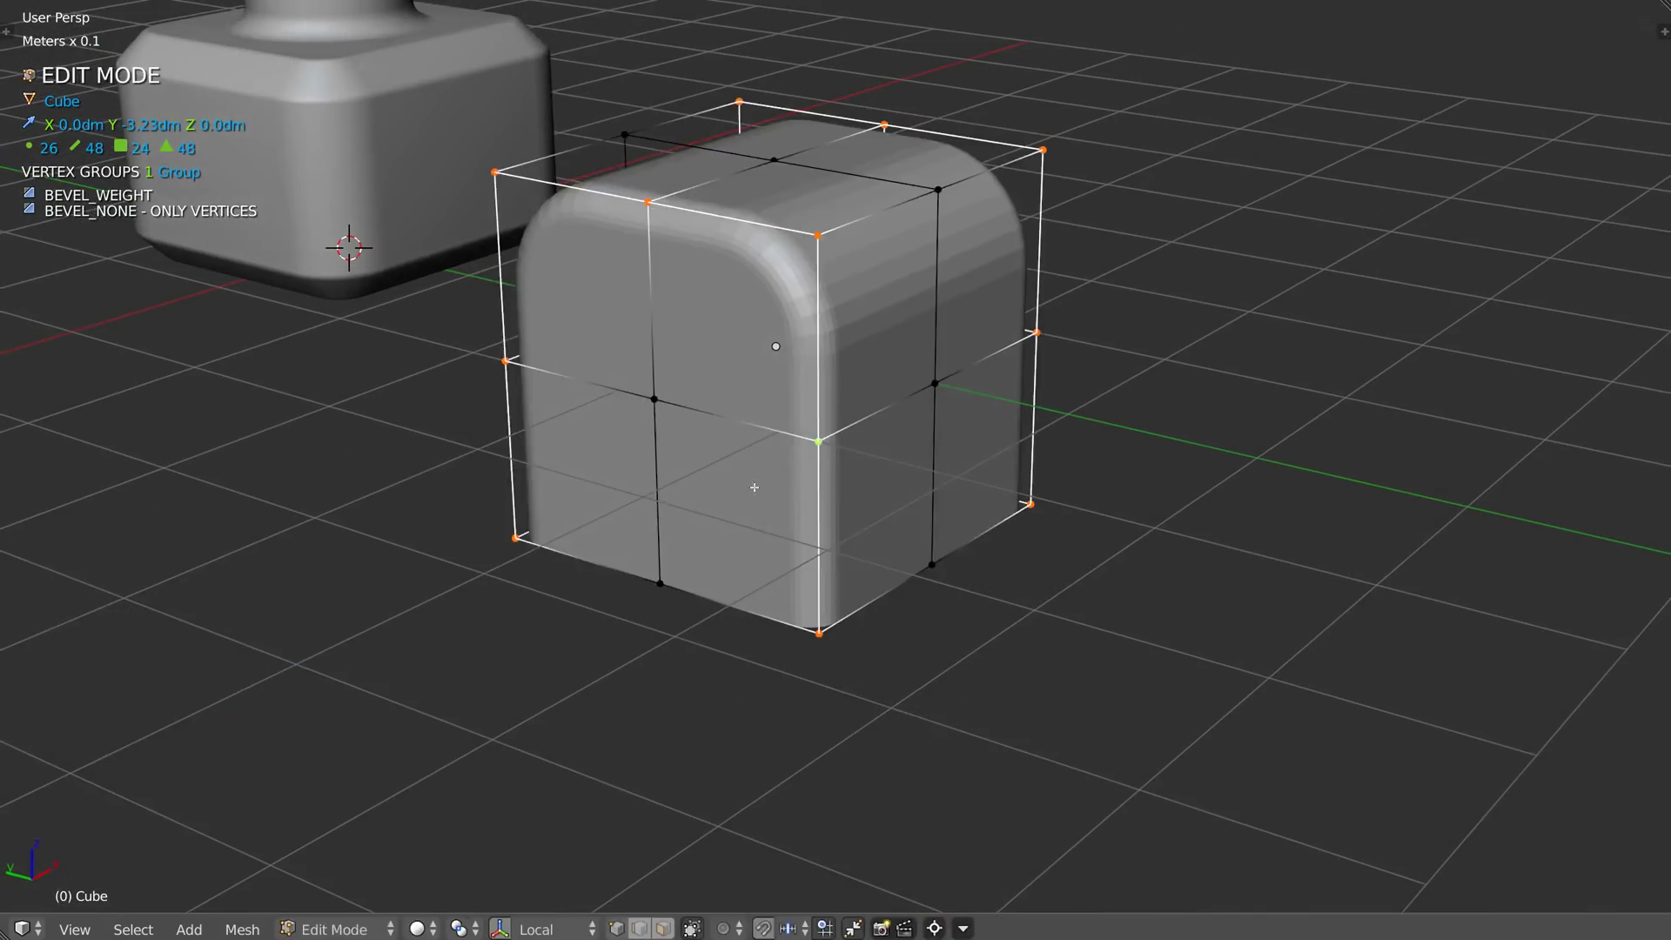
{"action": "key", "text": "ctrl+shift+q"}
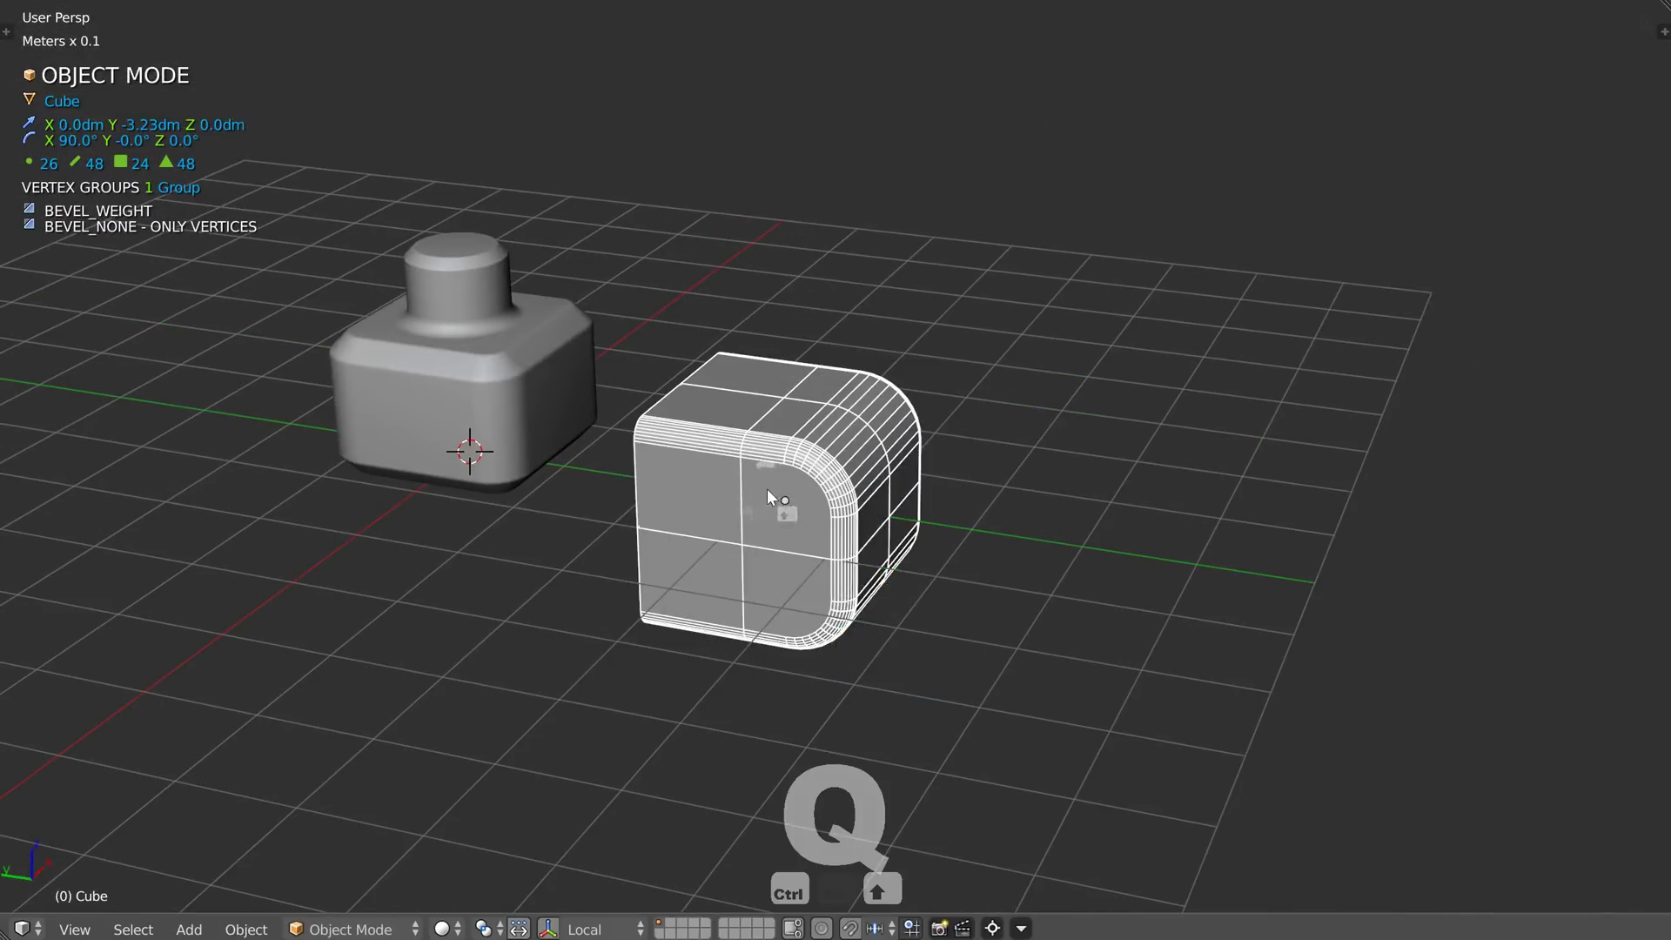
Step: In Right Ortho view, scale the handle box down and push it into the body's side
{"action": "key", "text": "q"}
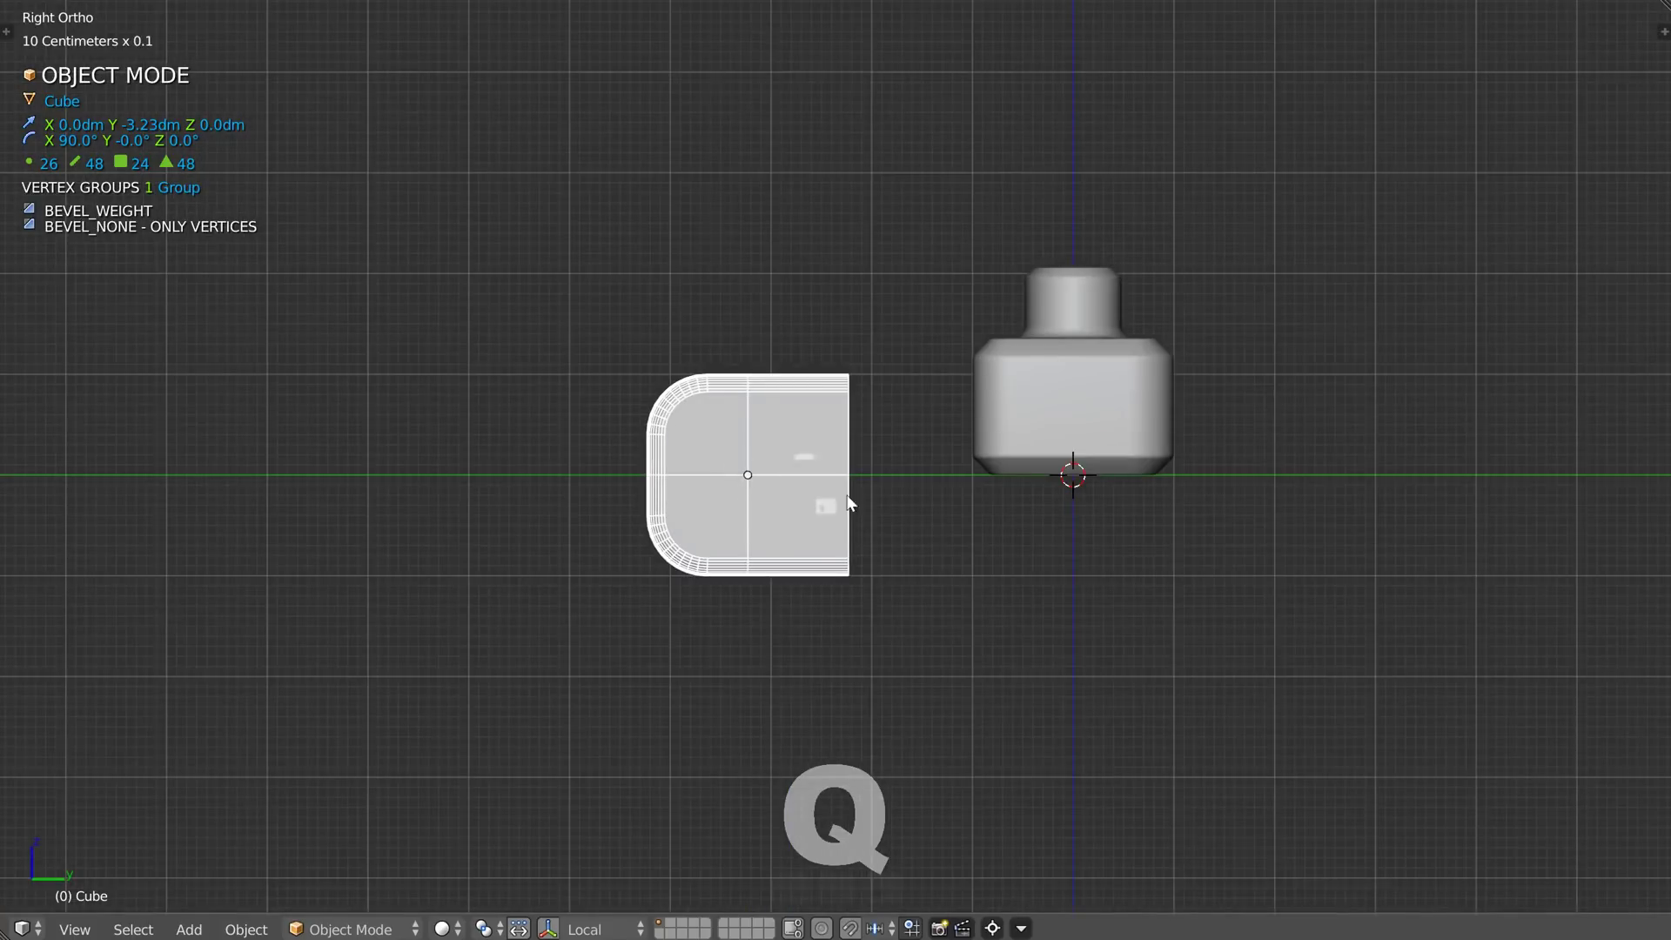
{"action": "key", "text": "g"}
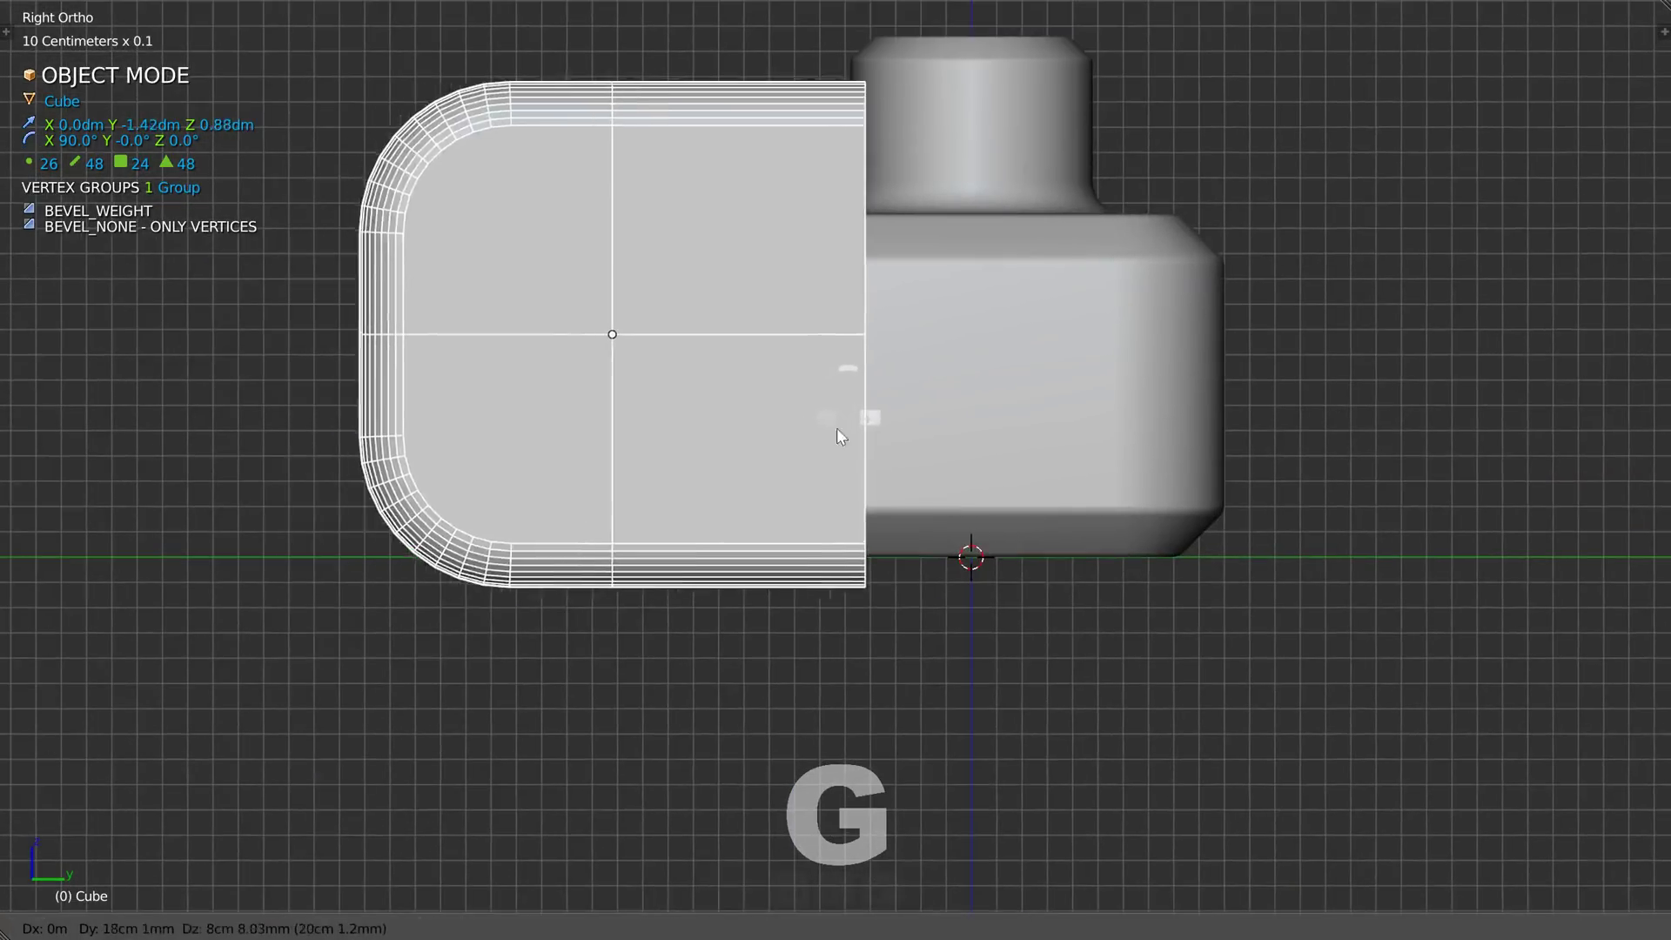
{"action": "key", "text": "s"}
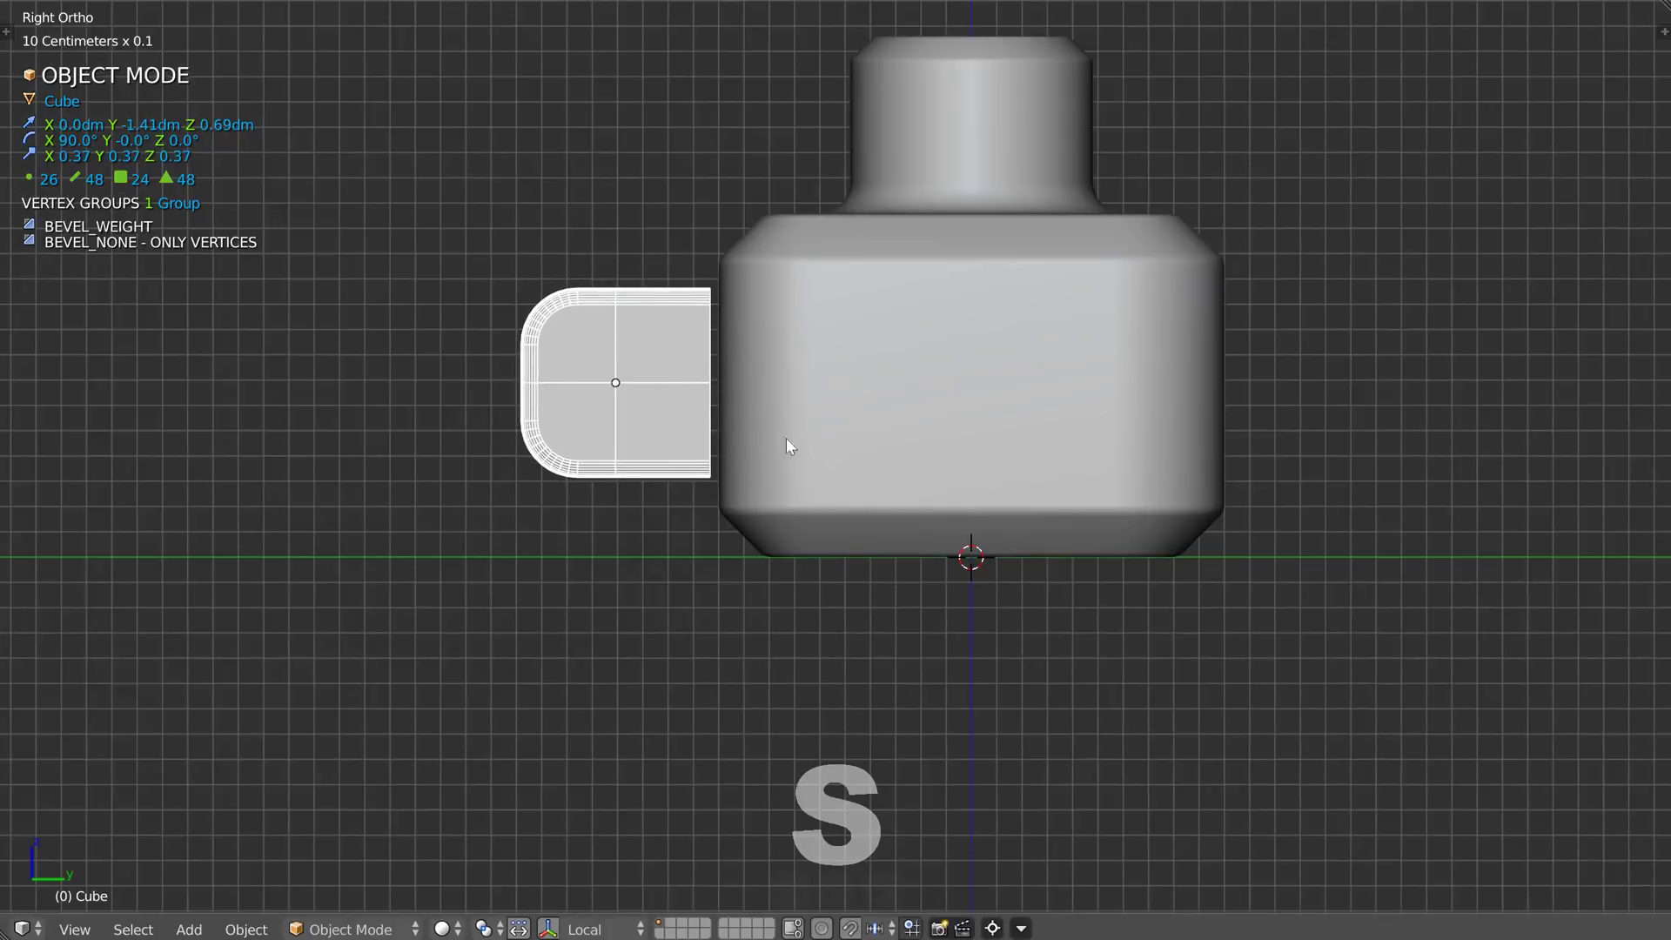
{"action": "key", "text": "g"}
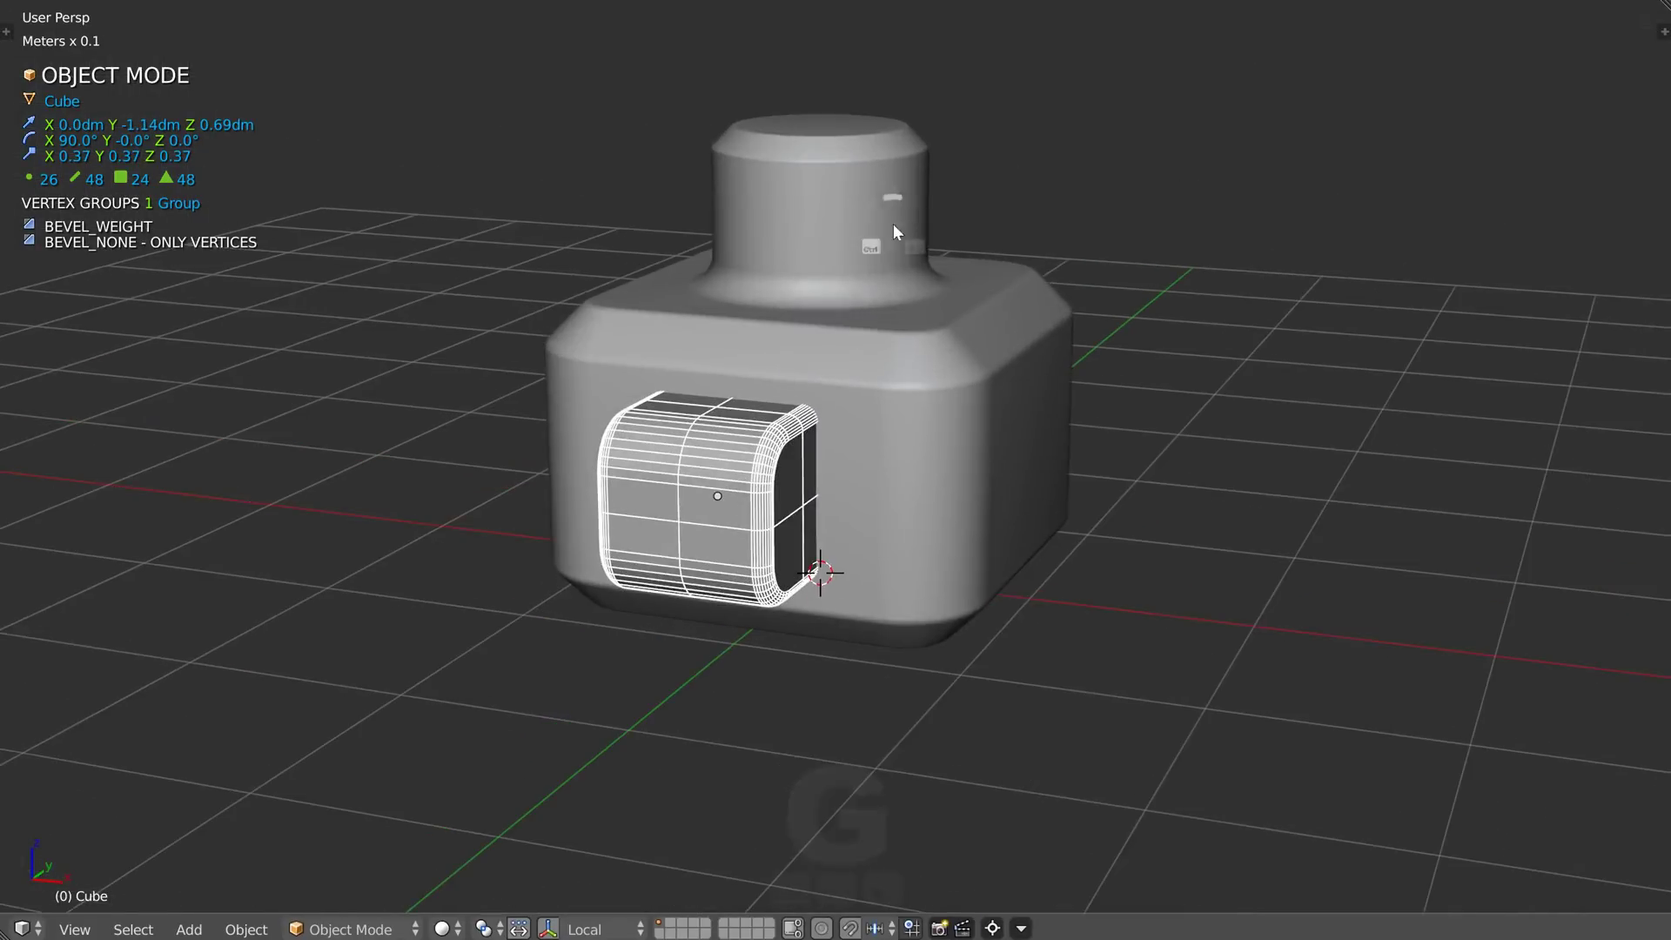
Step: Boolean the handle box into the body and toggle its operation to cut
{"action": "left_click_drag", "start_coordinate": [900, 510], "coordinate": [1035, 419]}
{"action": "key", "text": "ctrl+shift+q"}
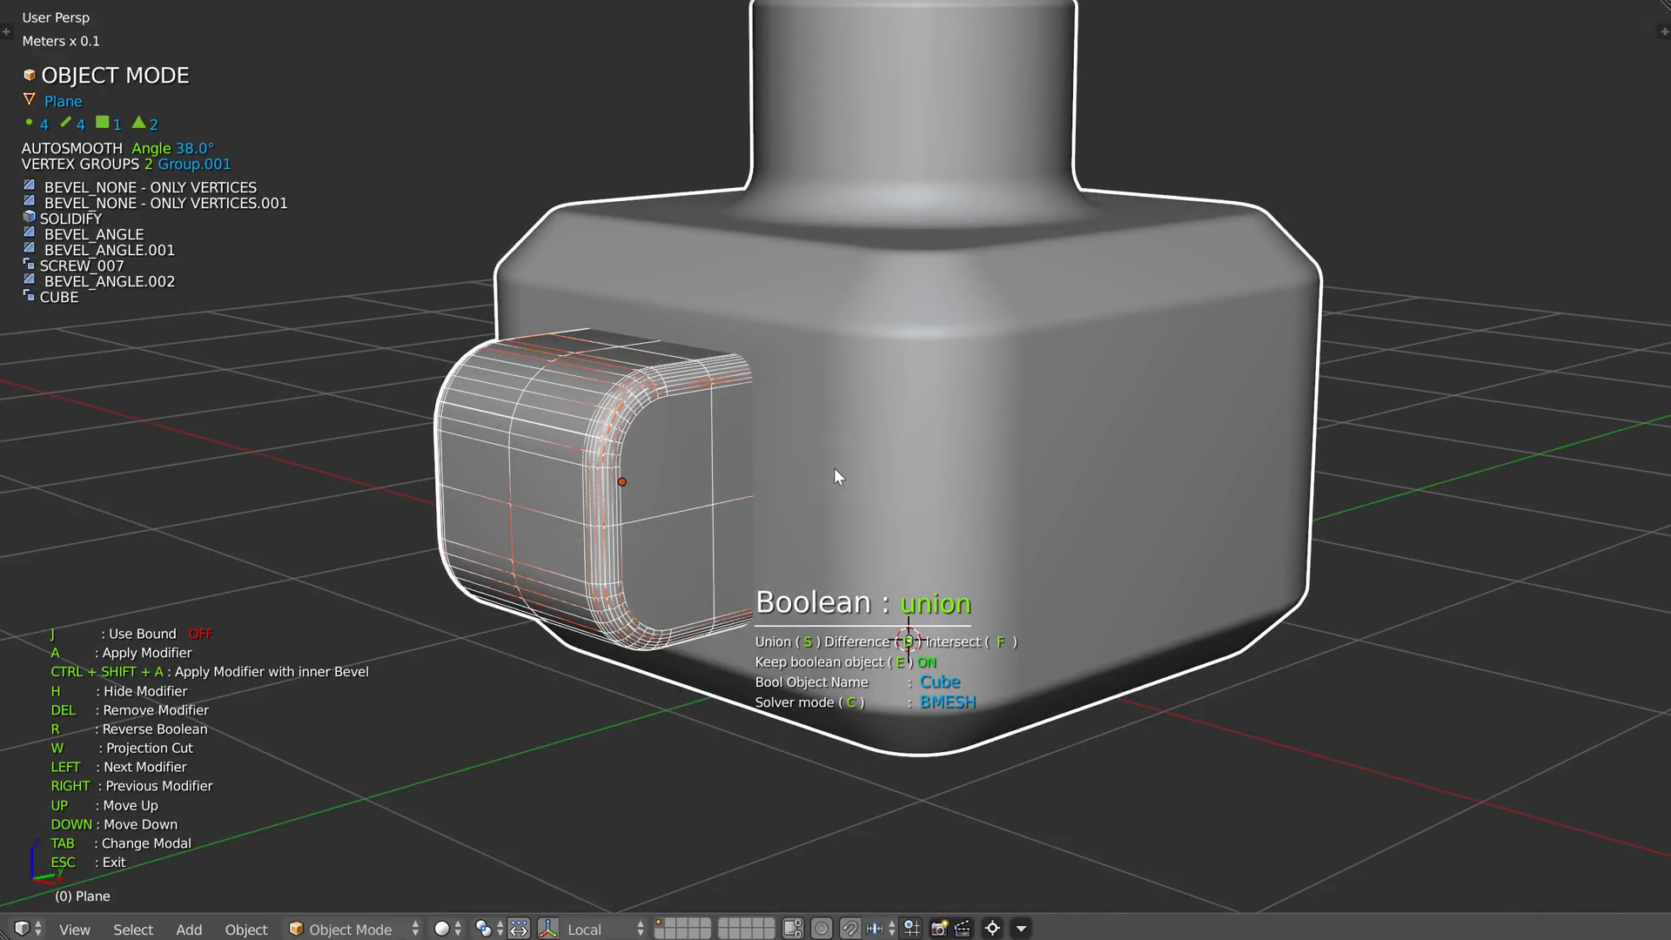
{"action": "key", "text": "ctrl+shift+q"}
{"action": "key", "text": "h"}
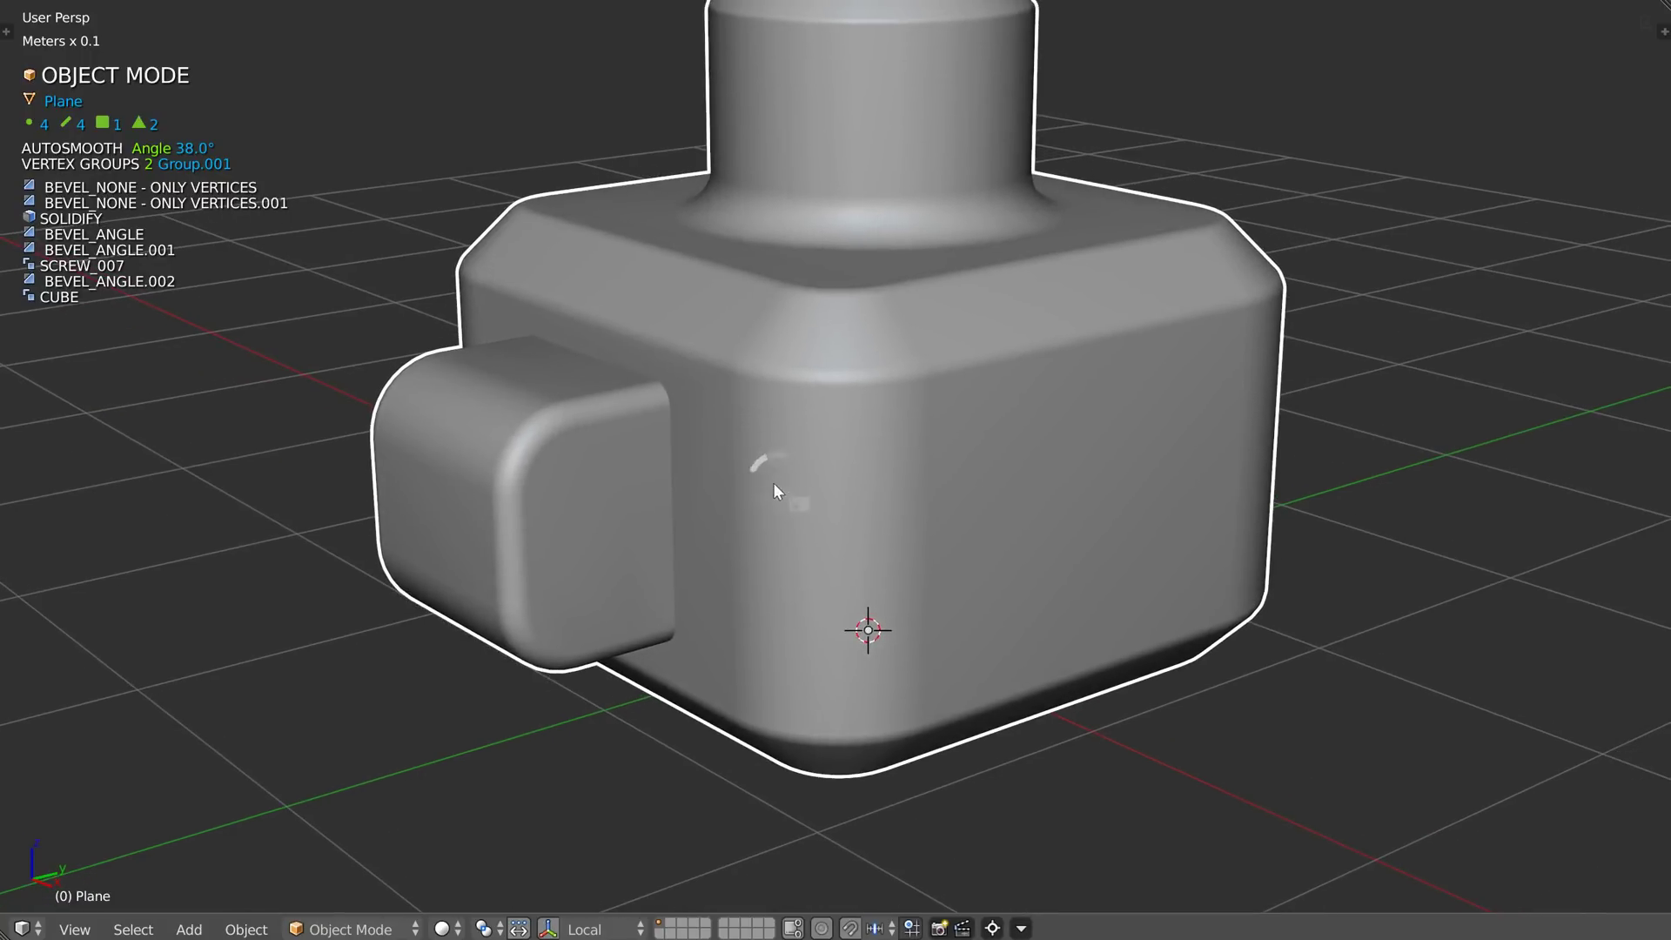
Step: Add a bevel modifier to the freshly cut body edges and inspect the result
{"action": "key", "text": "ctrl+shift+q"}
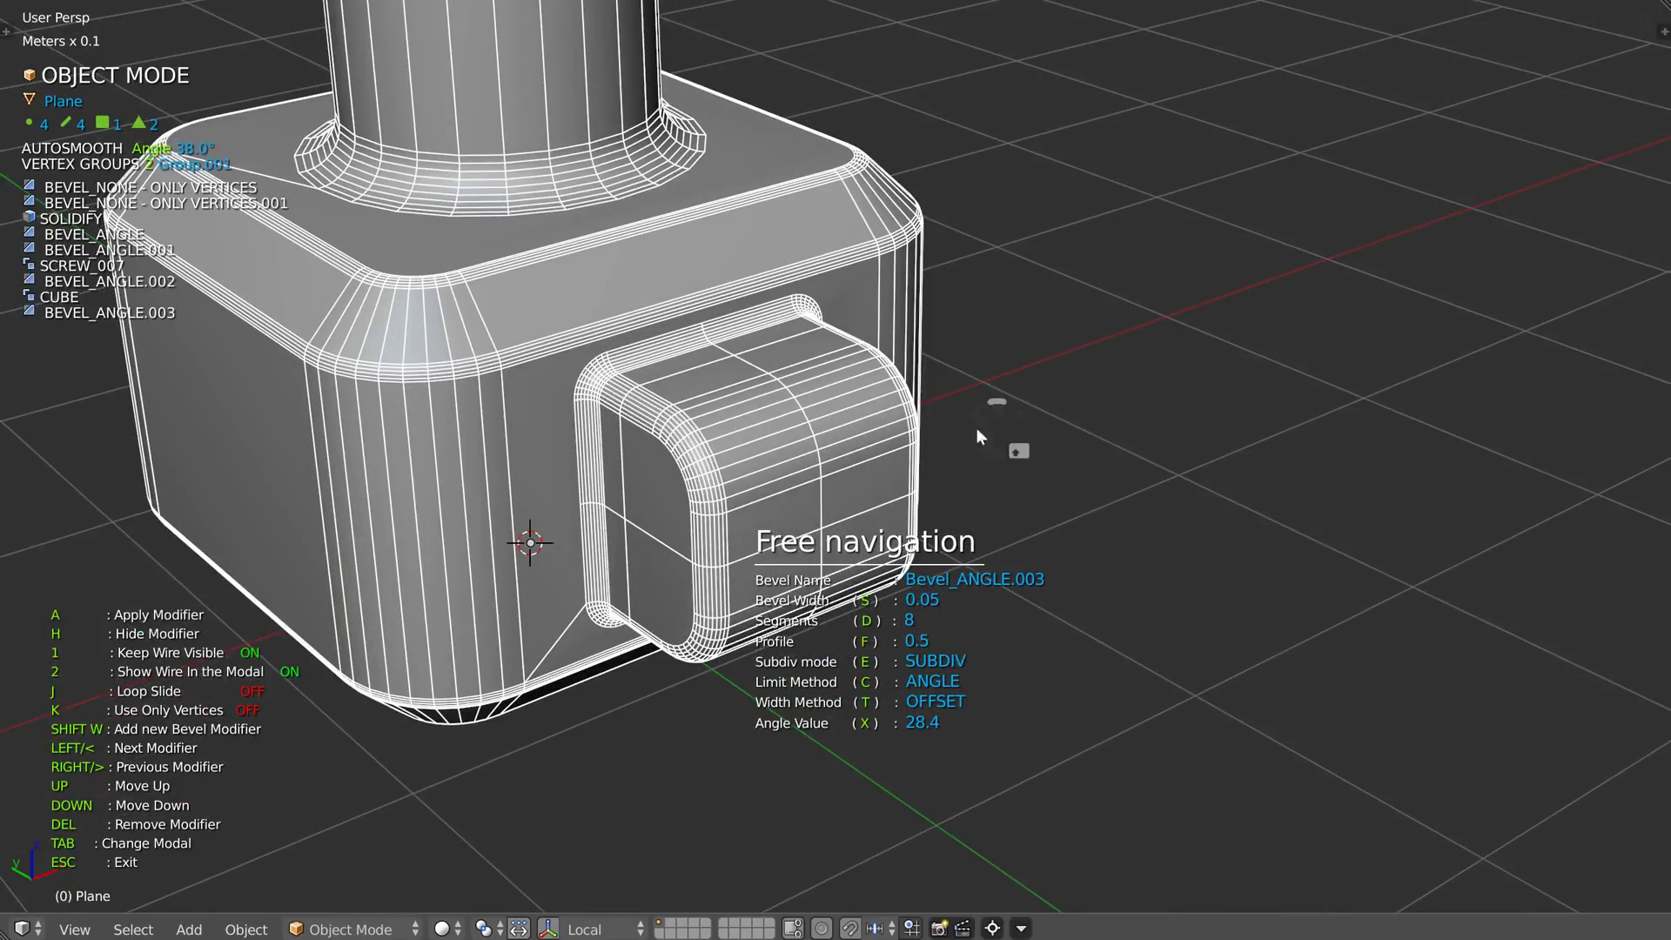
{"action": "key", "text": "shift+z"}
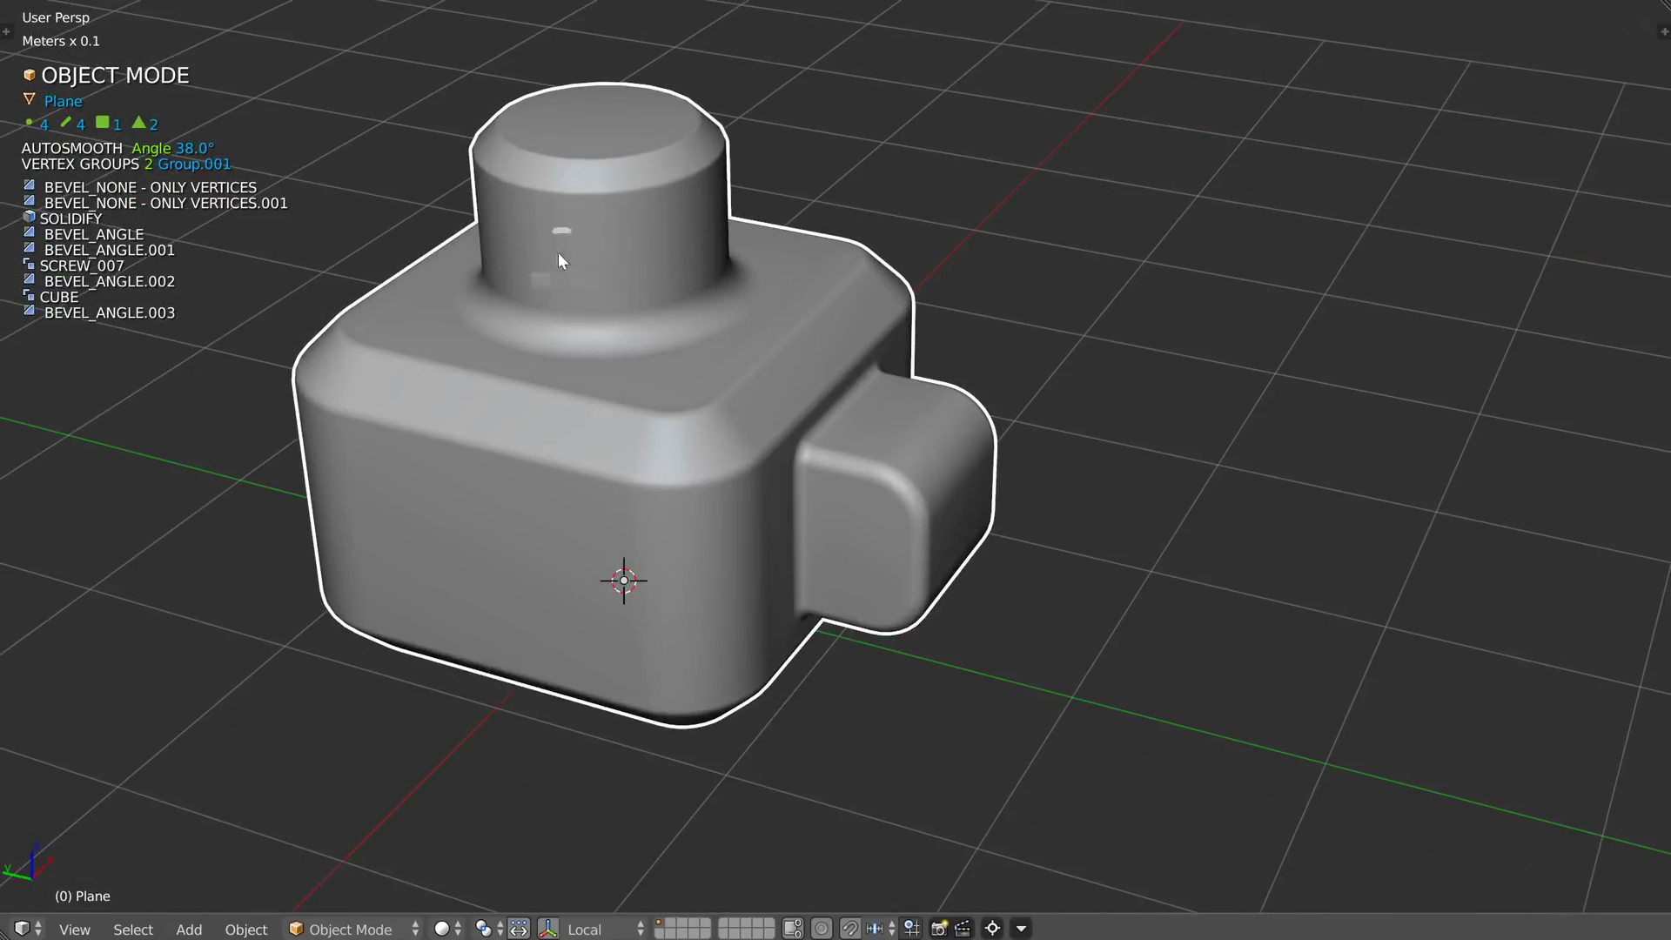
{"action": "middle_click", "coordinate": [728, 413]}
{"action": "left_click_drag", "start_coordinate": [717, 555], "coordinate": [774, 268]}
{"action": "middle_click", "coordinate": [709, 376]}
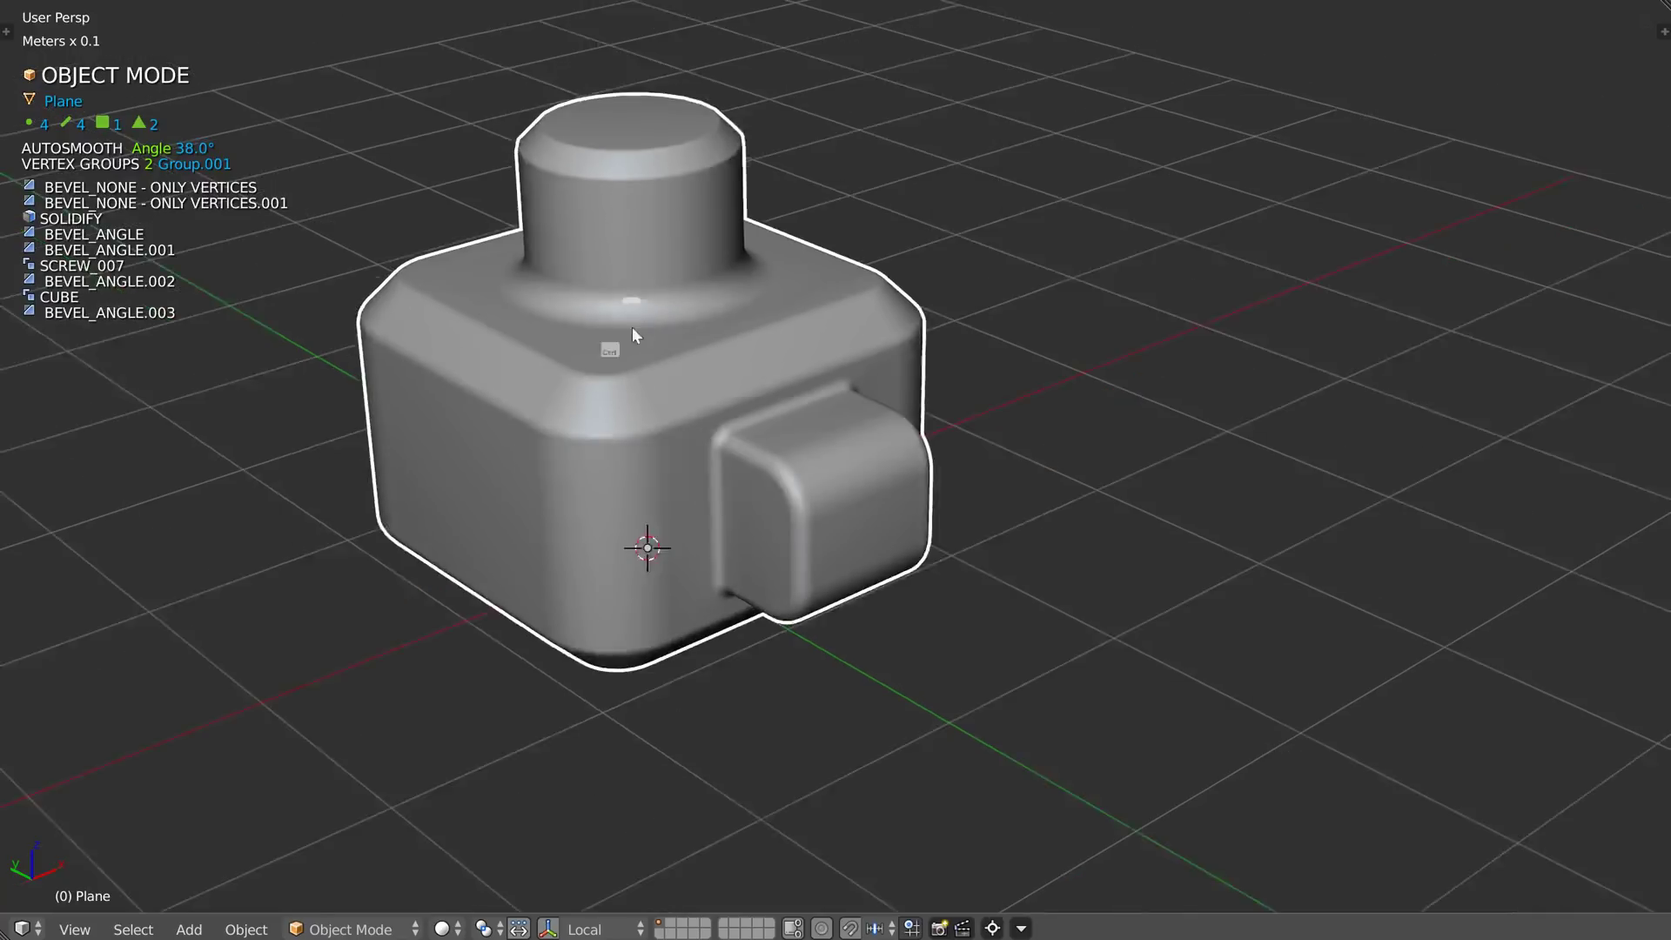
Step: Add a cube, scale it wider than the body and lower it to the body's middle
{"action": "key", "text": "q"}
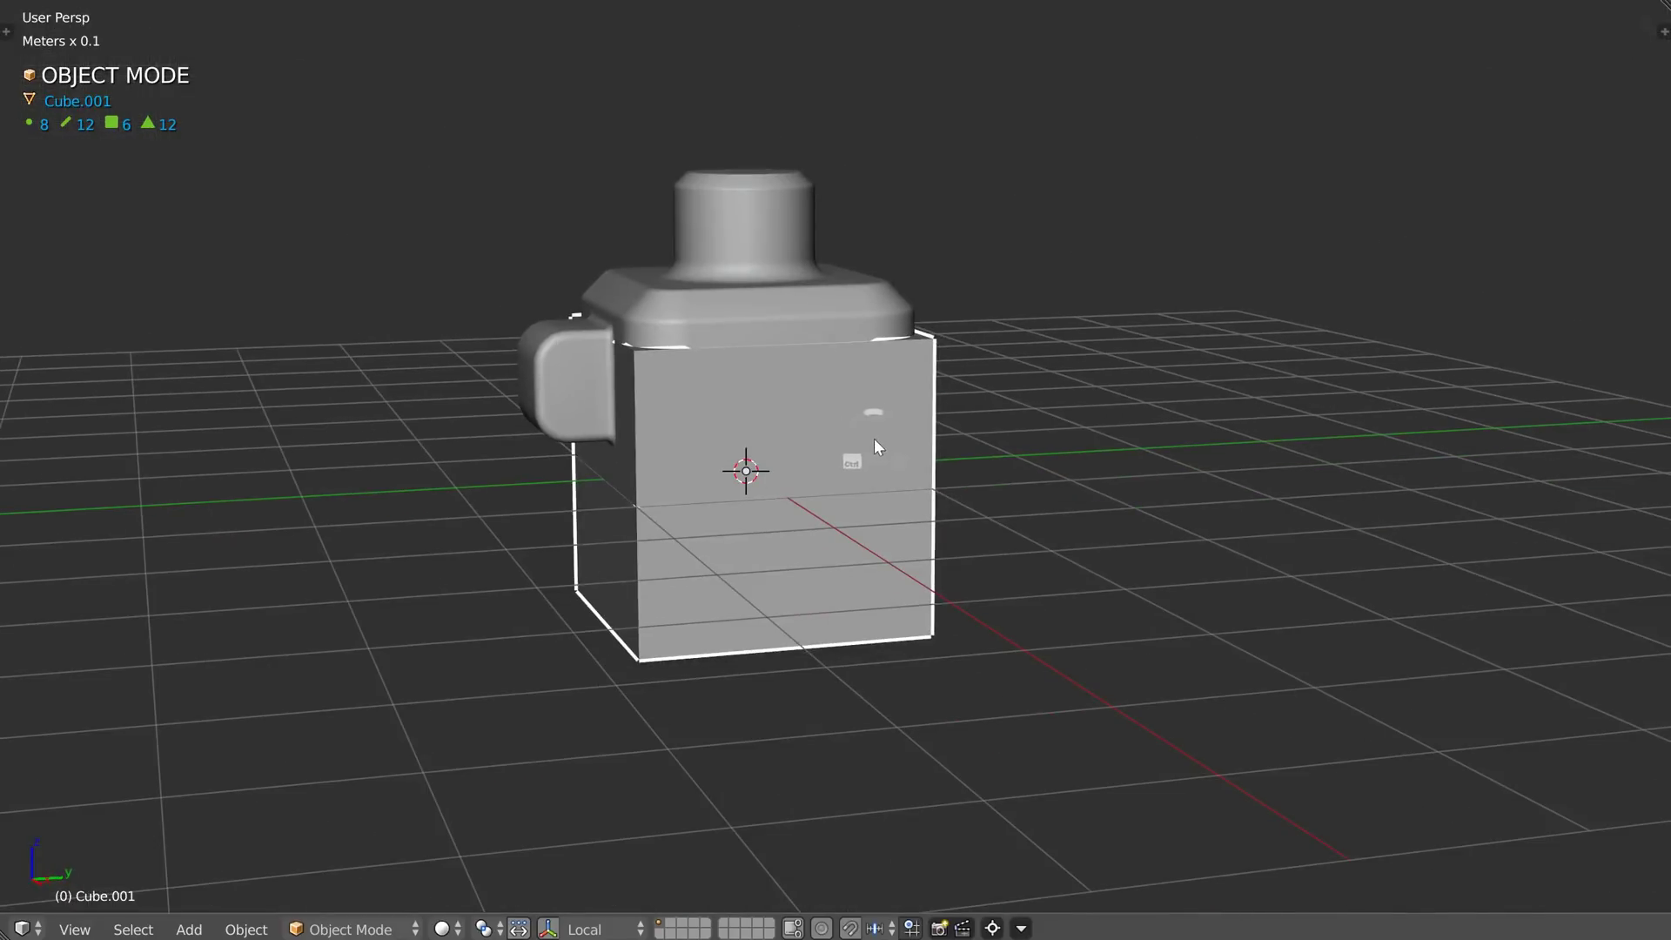
{"action": "key", "text": "s"}
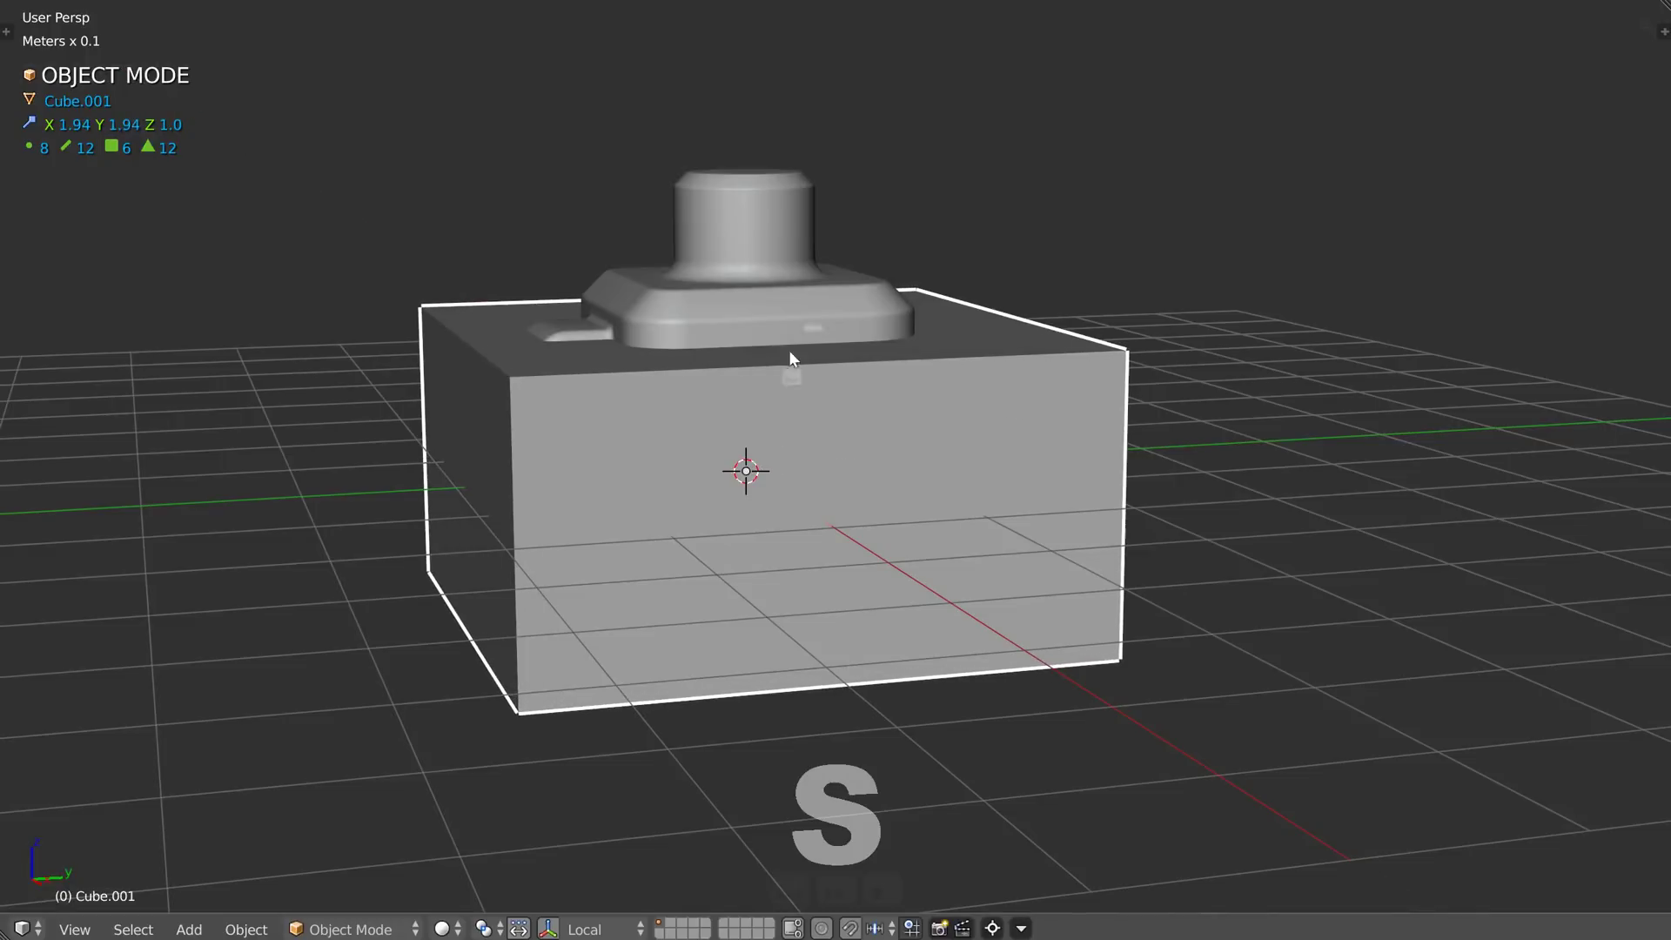
{"action": "key", "text": "g"}
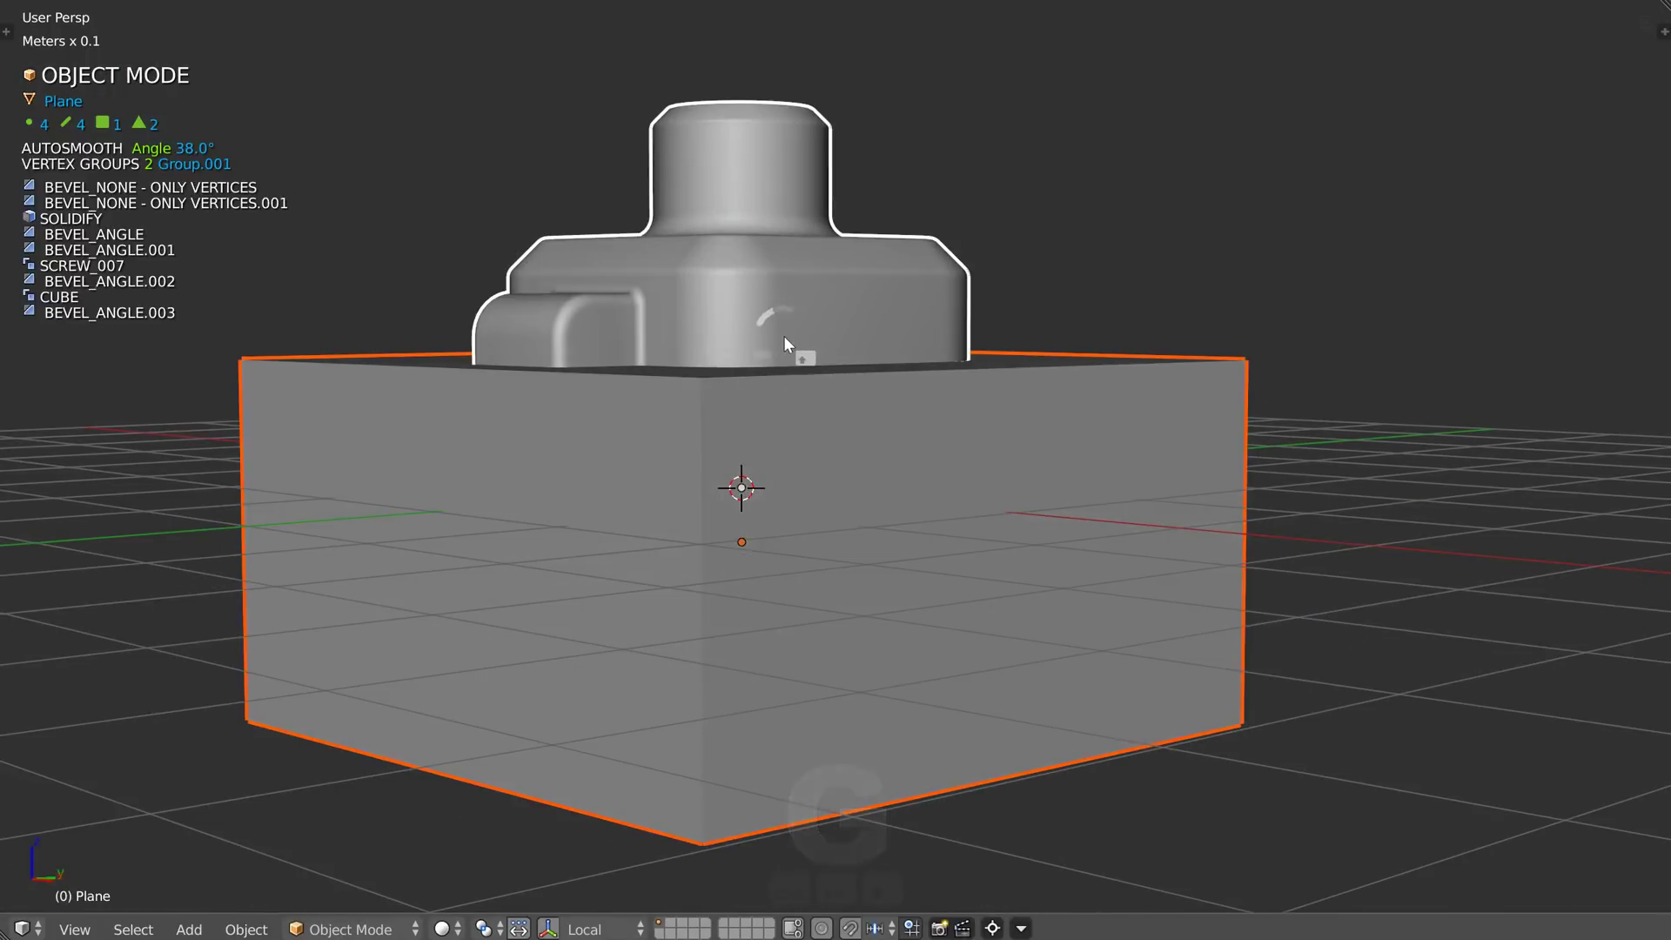
{"action": "key", "text": "ctrl+shift+q"}
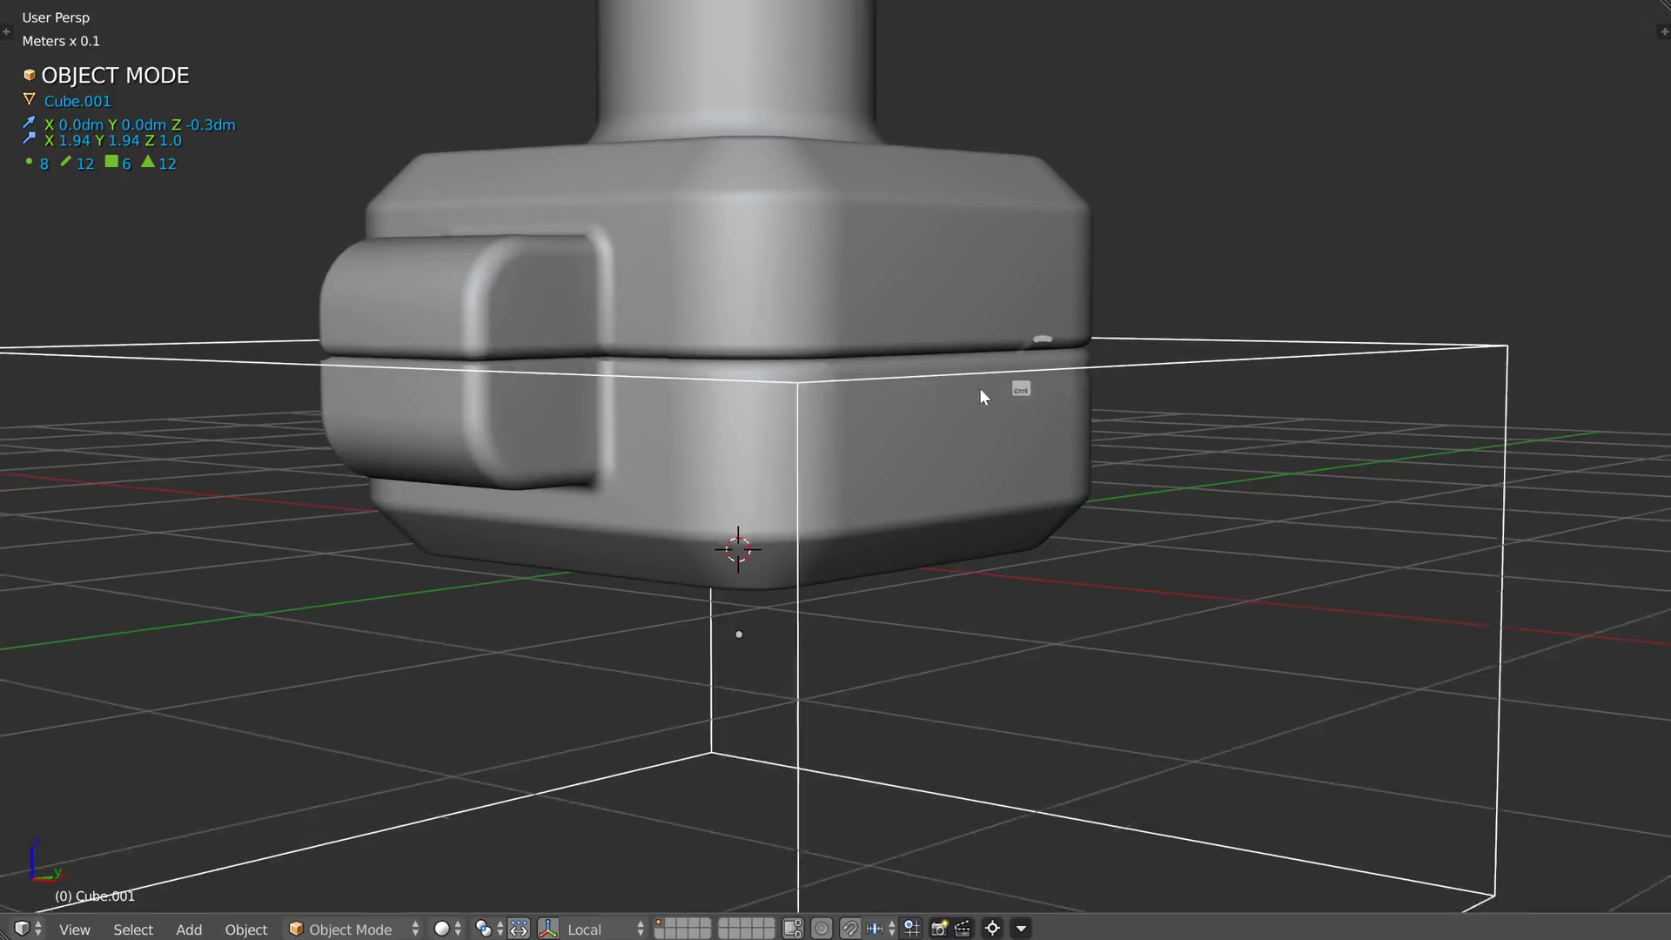
{"action": "key", "text": "ctrl+g"}
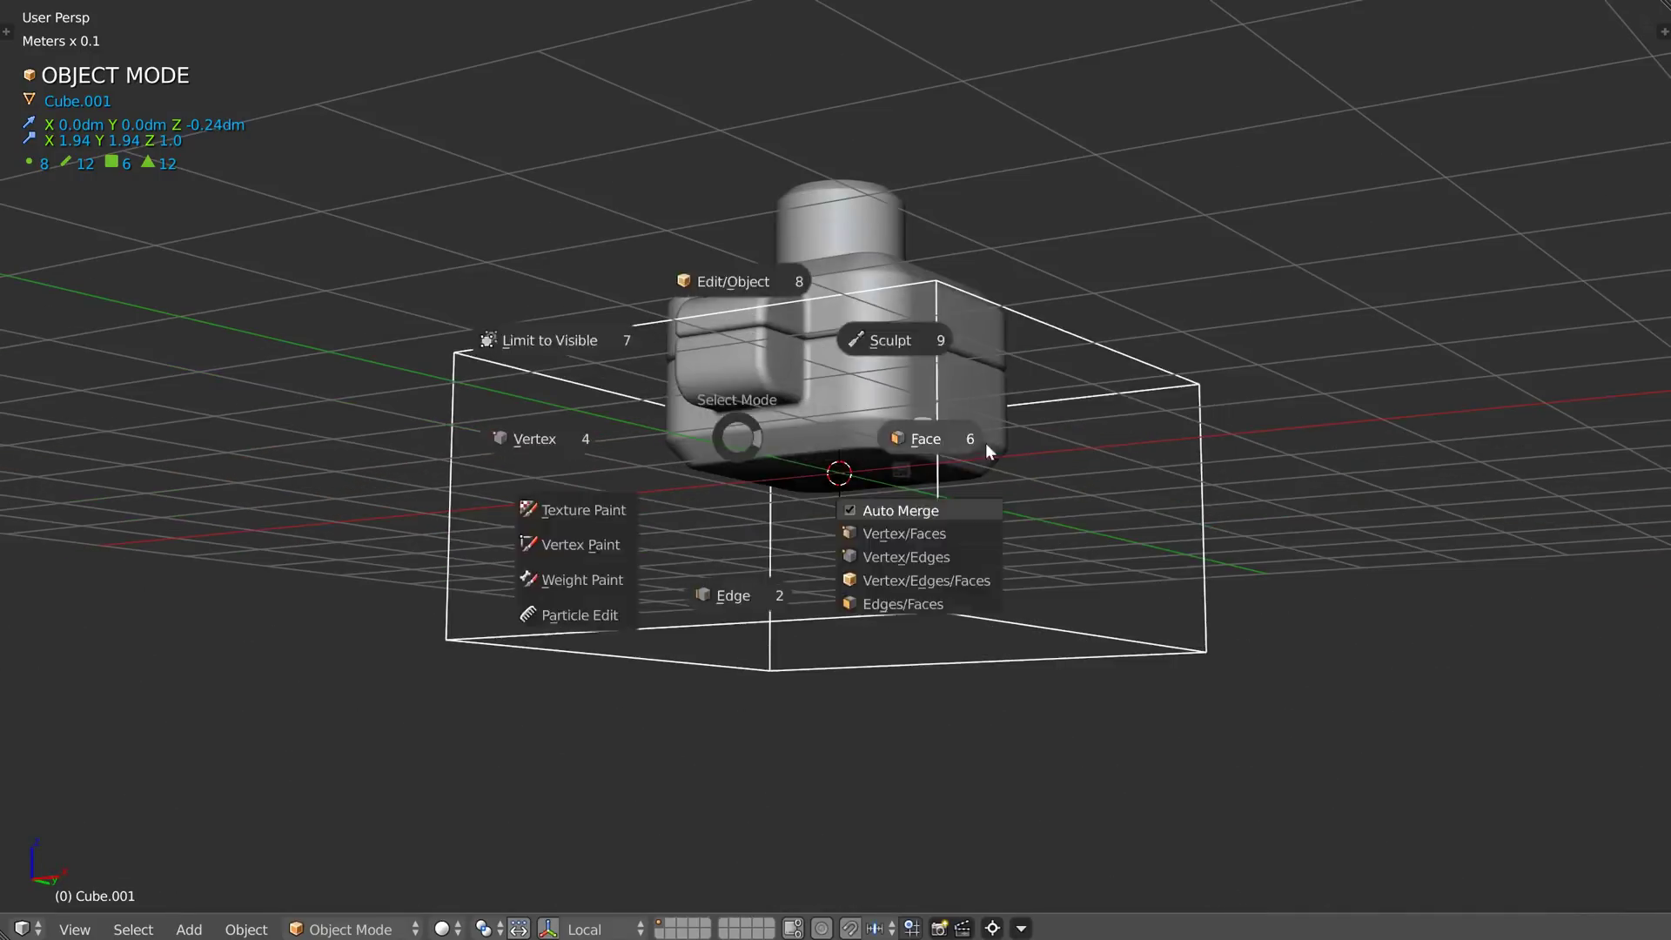
Step: Flatten the cube into a thin slab and boolean-cut it into the body as a groove
{"action": "key", "text": "g"}
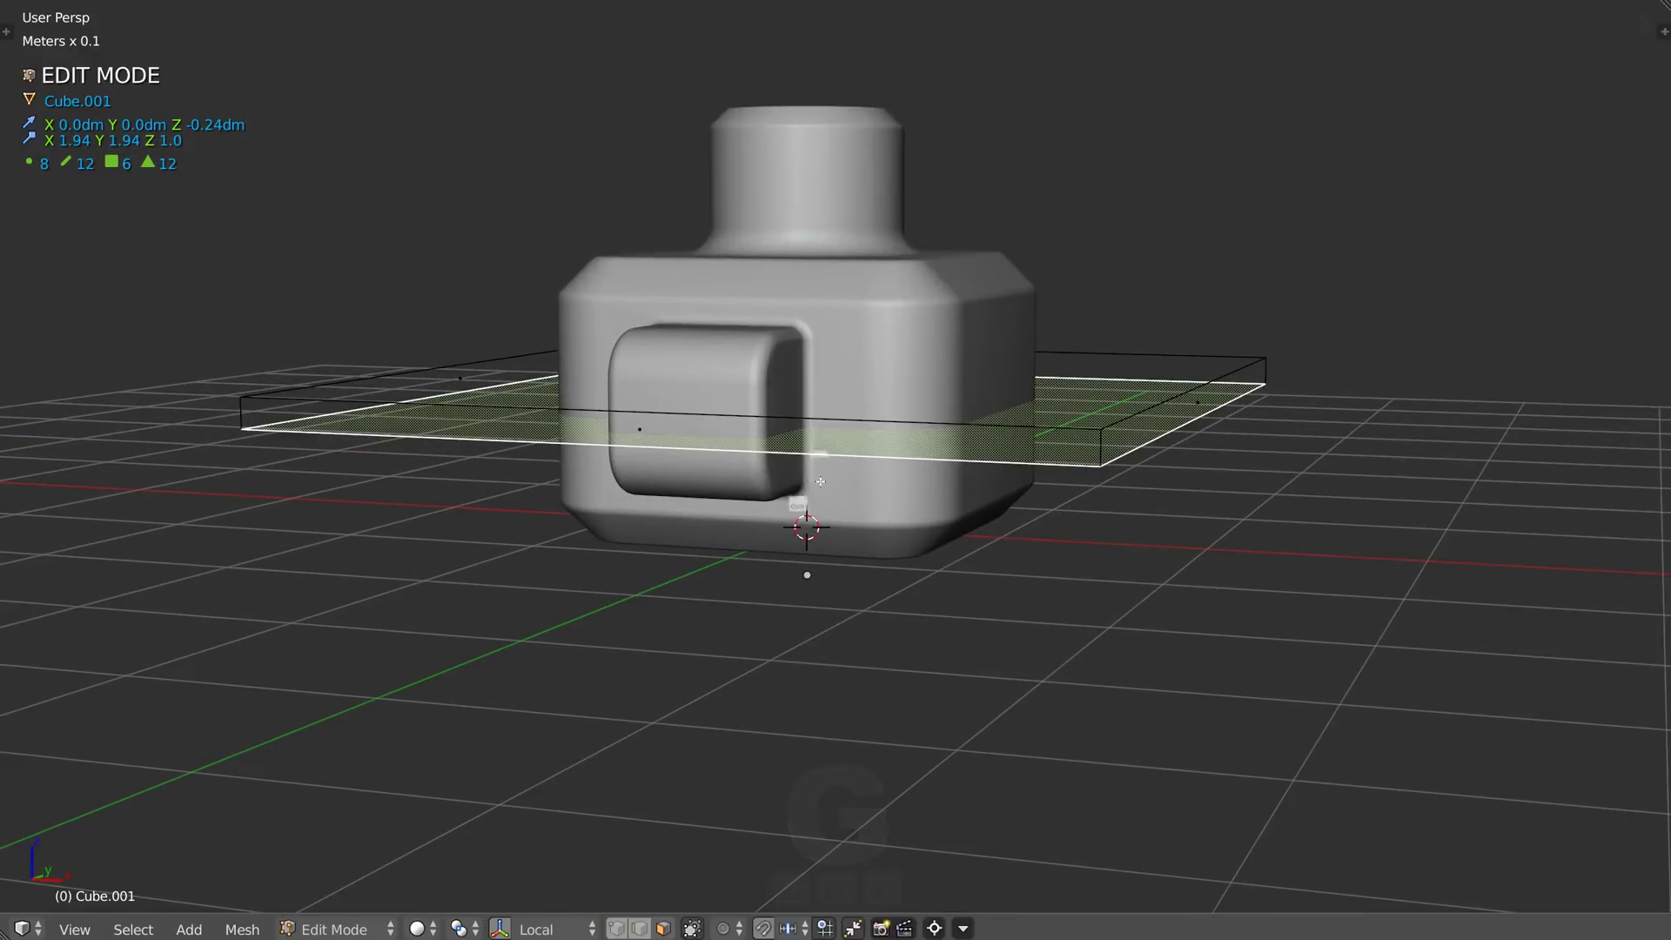
{"action": "key", "text": "g"}
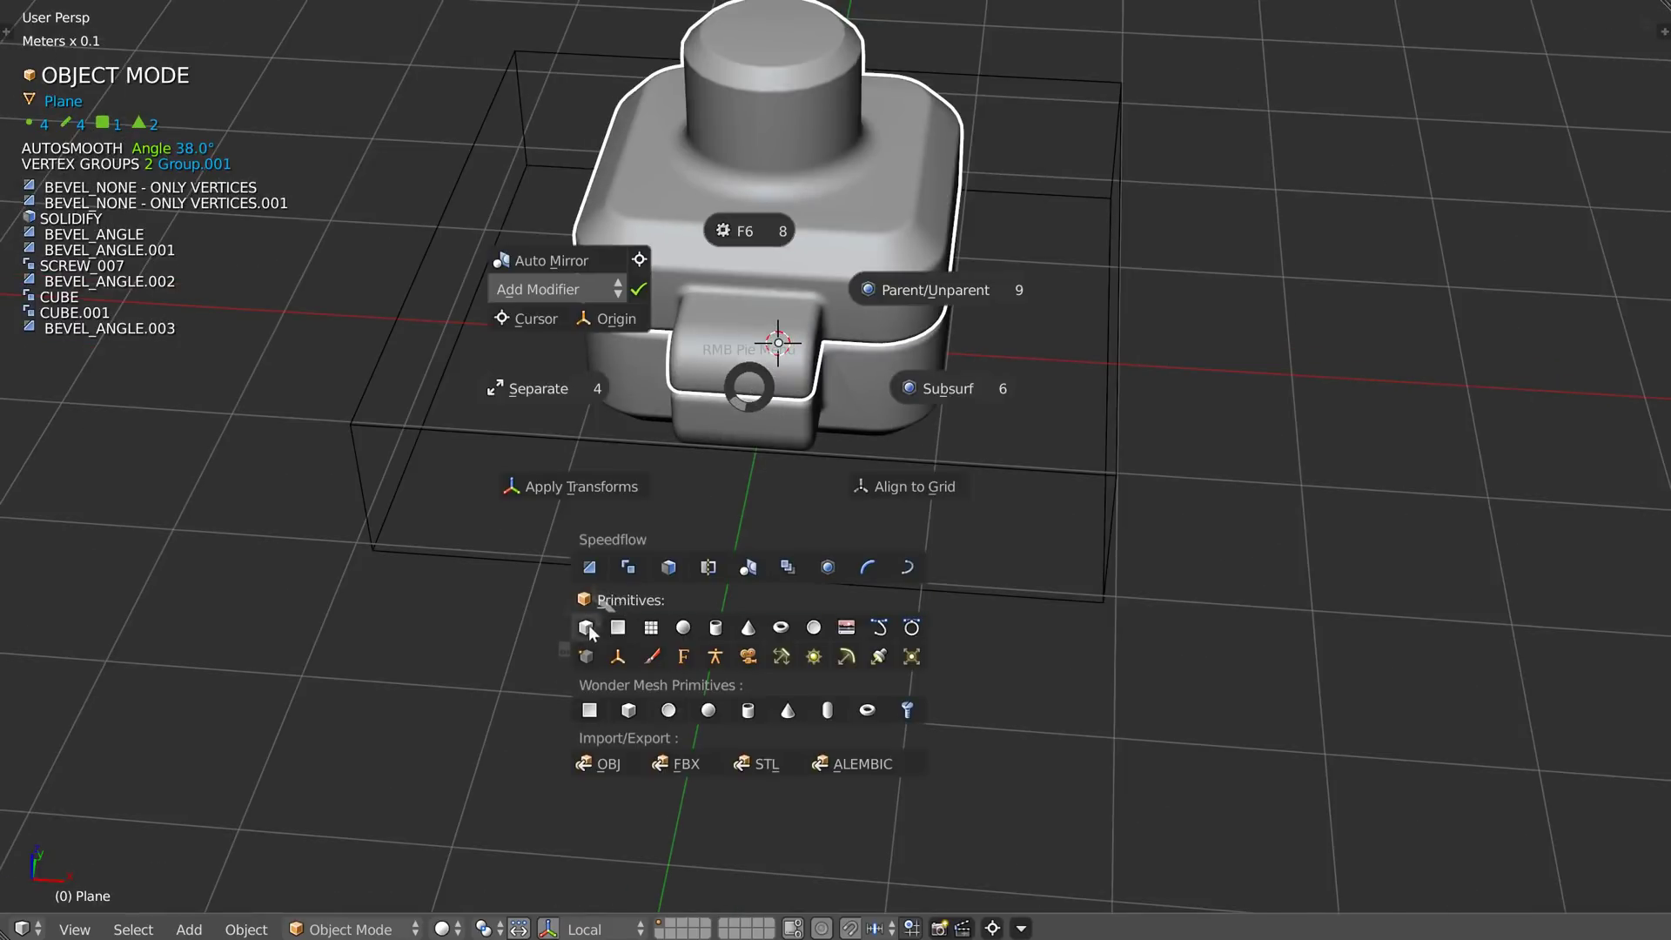
Step: Add a small cube beside the handle and stretch it into a tall cutter block
{"action": "key", "text": "q"}
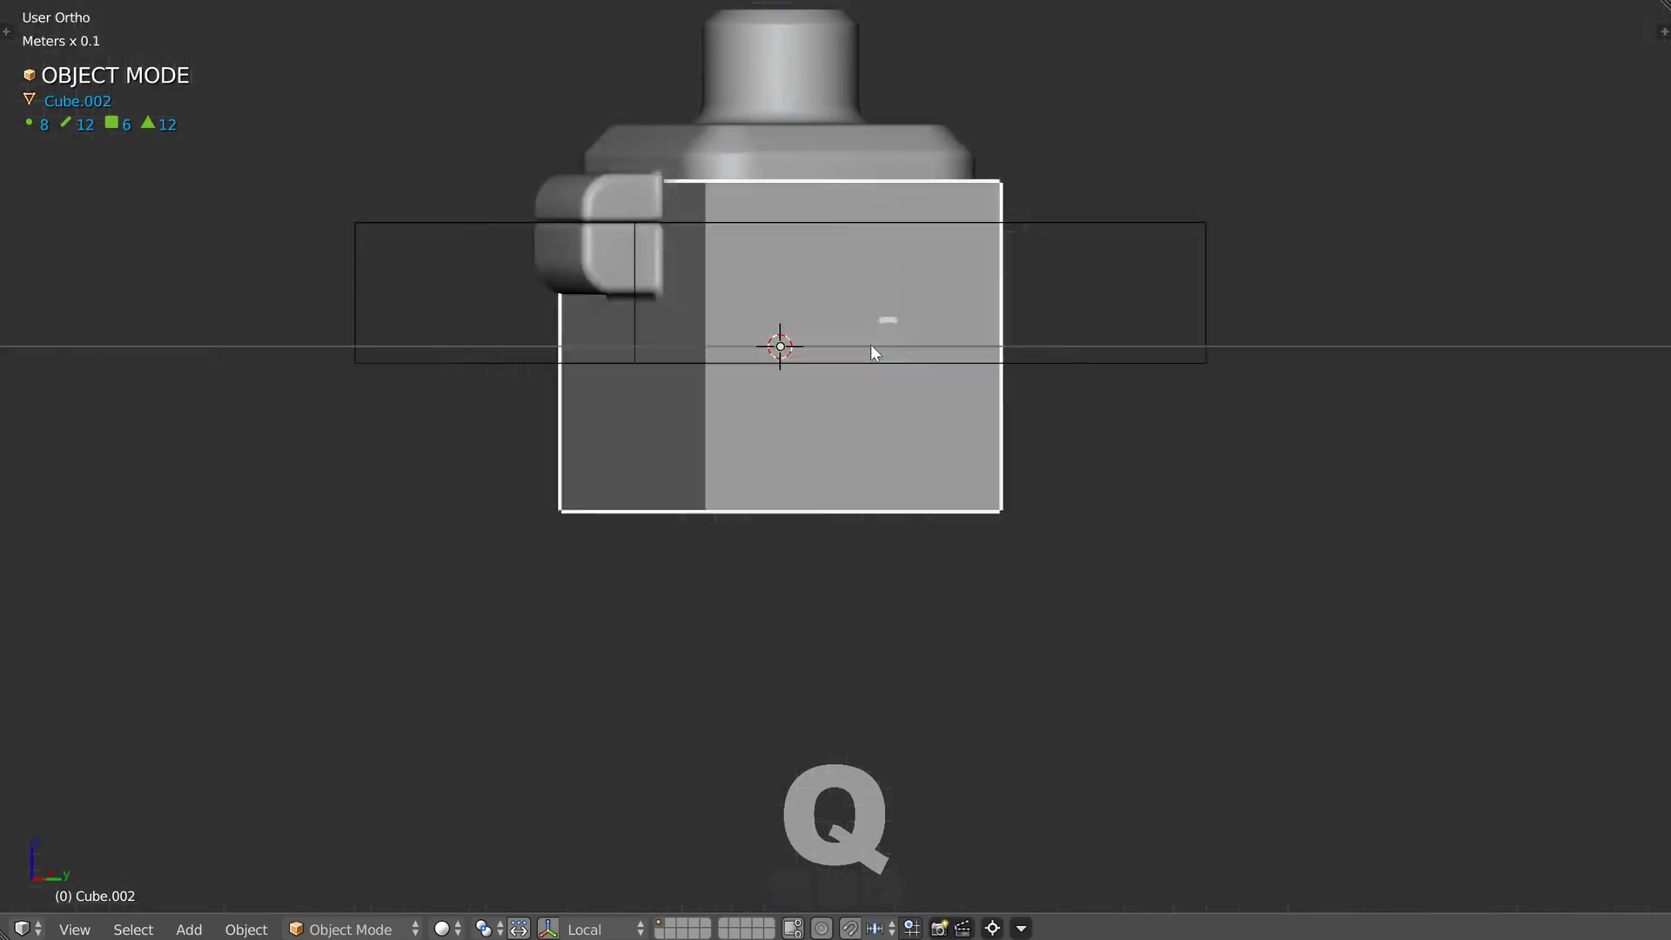
{"action": "key", "text": "g"}
{"action": "key", "text": "s"}
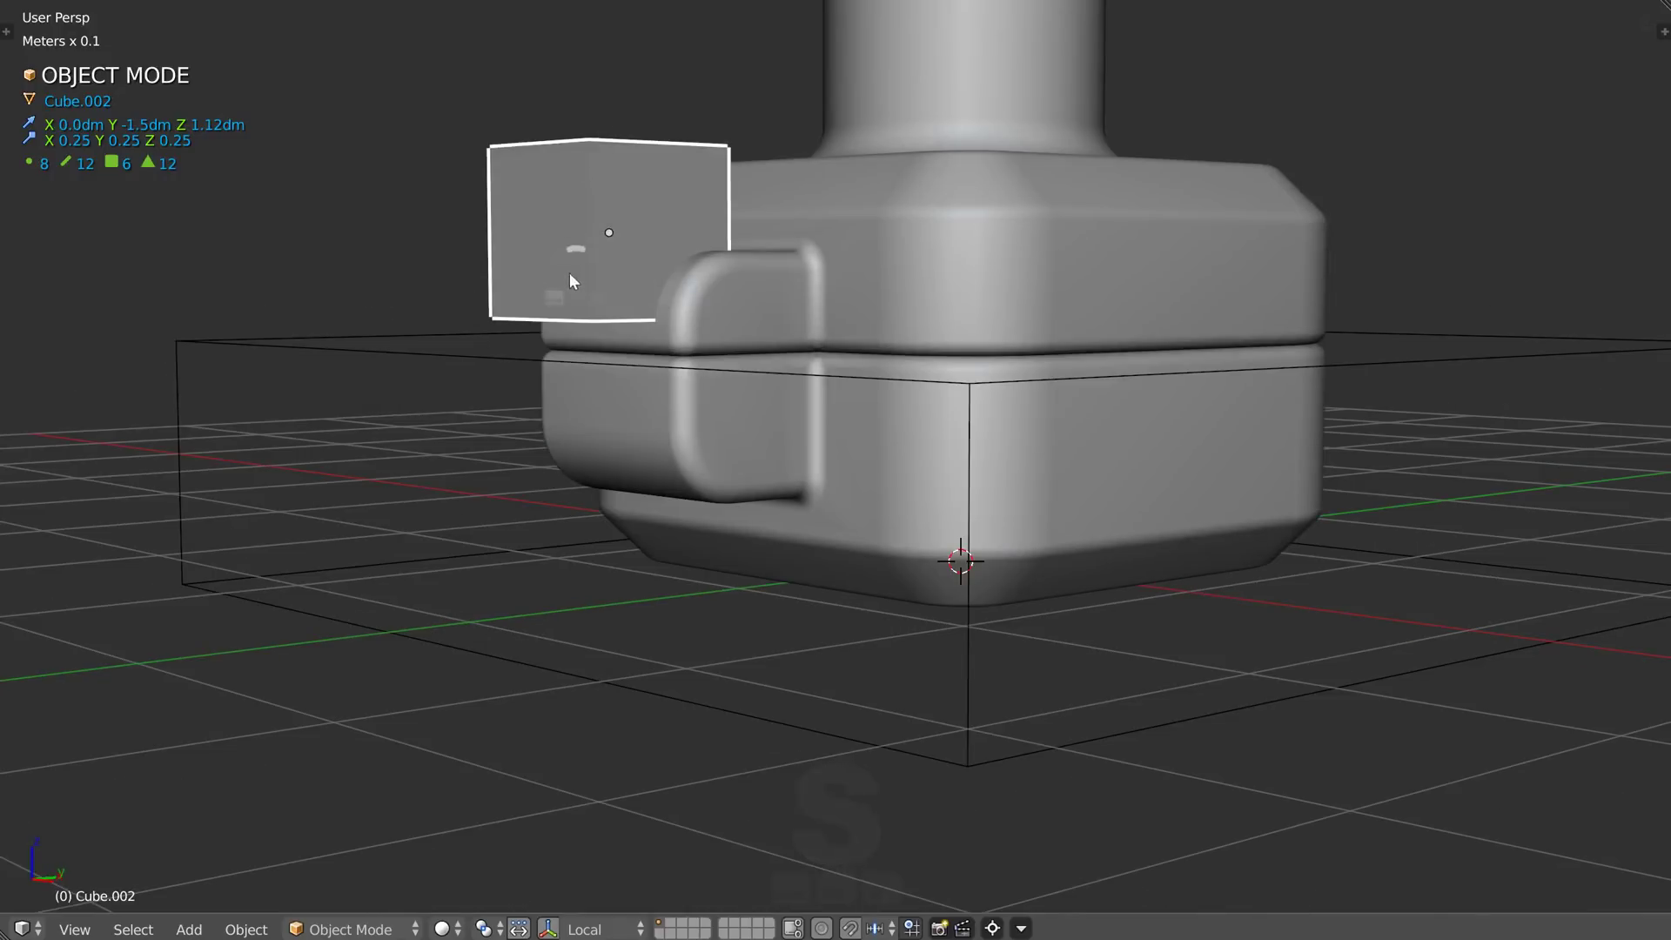
{"action": "key", "text": "g"}
{"action": "key", "text": "s"}
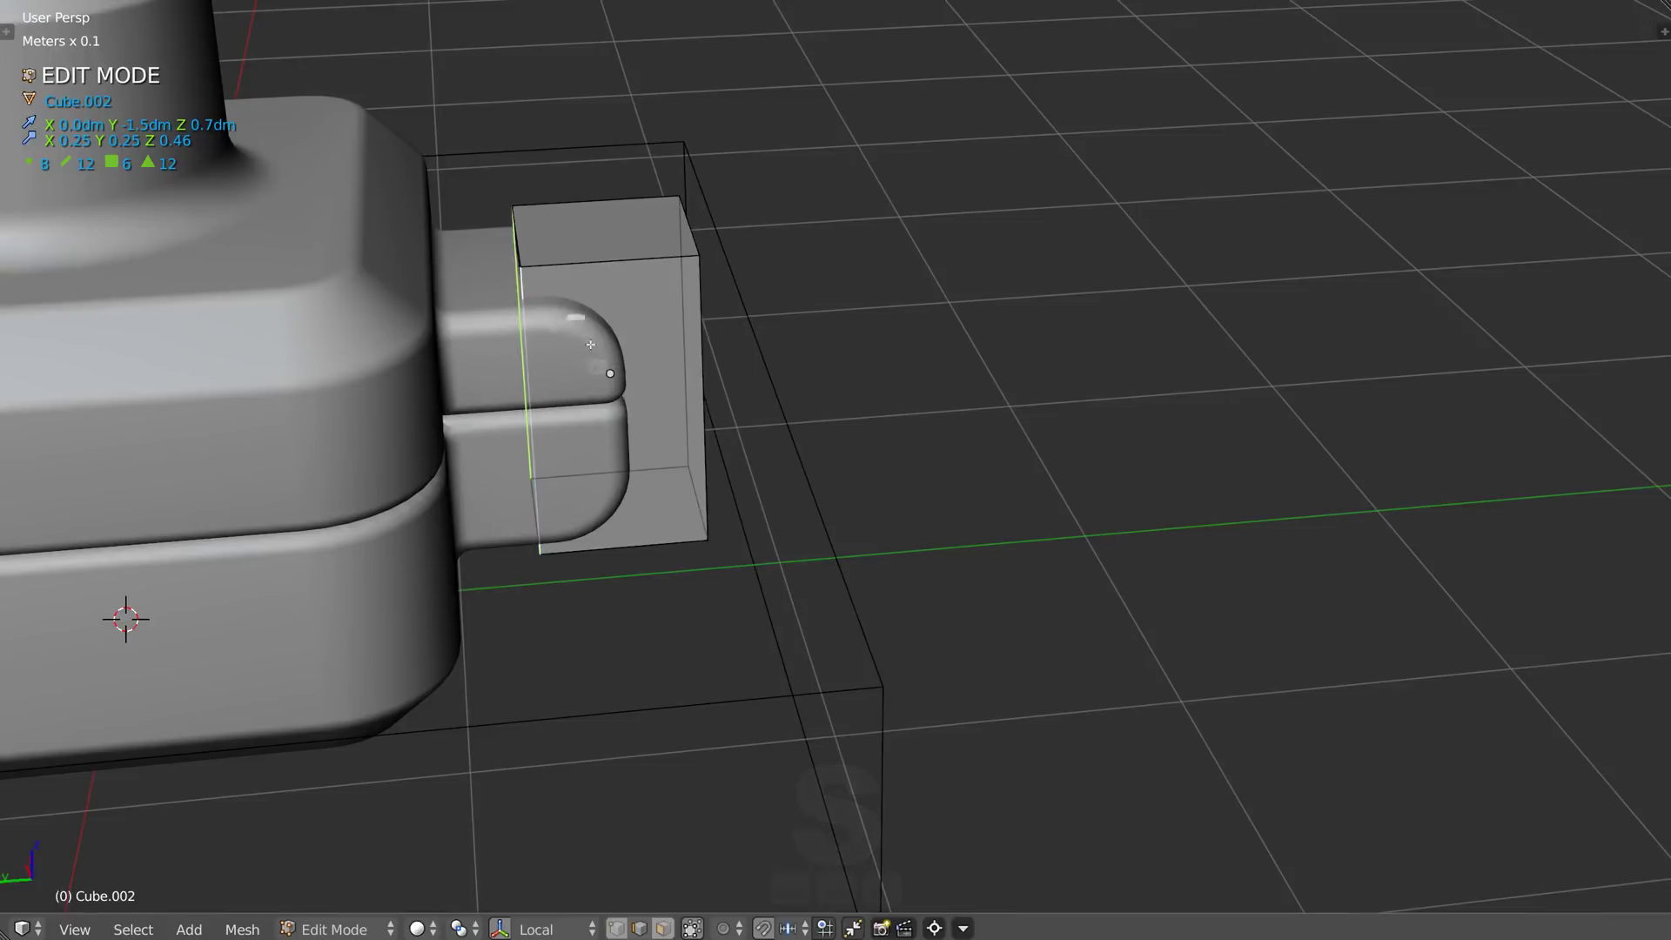
Step: Cut the block into the body as the handle recess and add bevel BEVEL_ANGLE.004 over it
{"action": "key", "text": "ctrl+shift+q"}
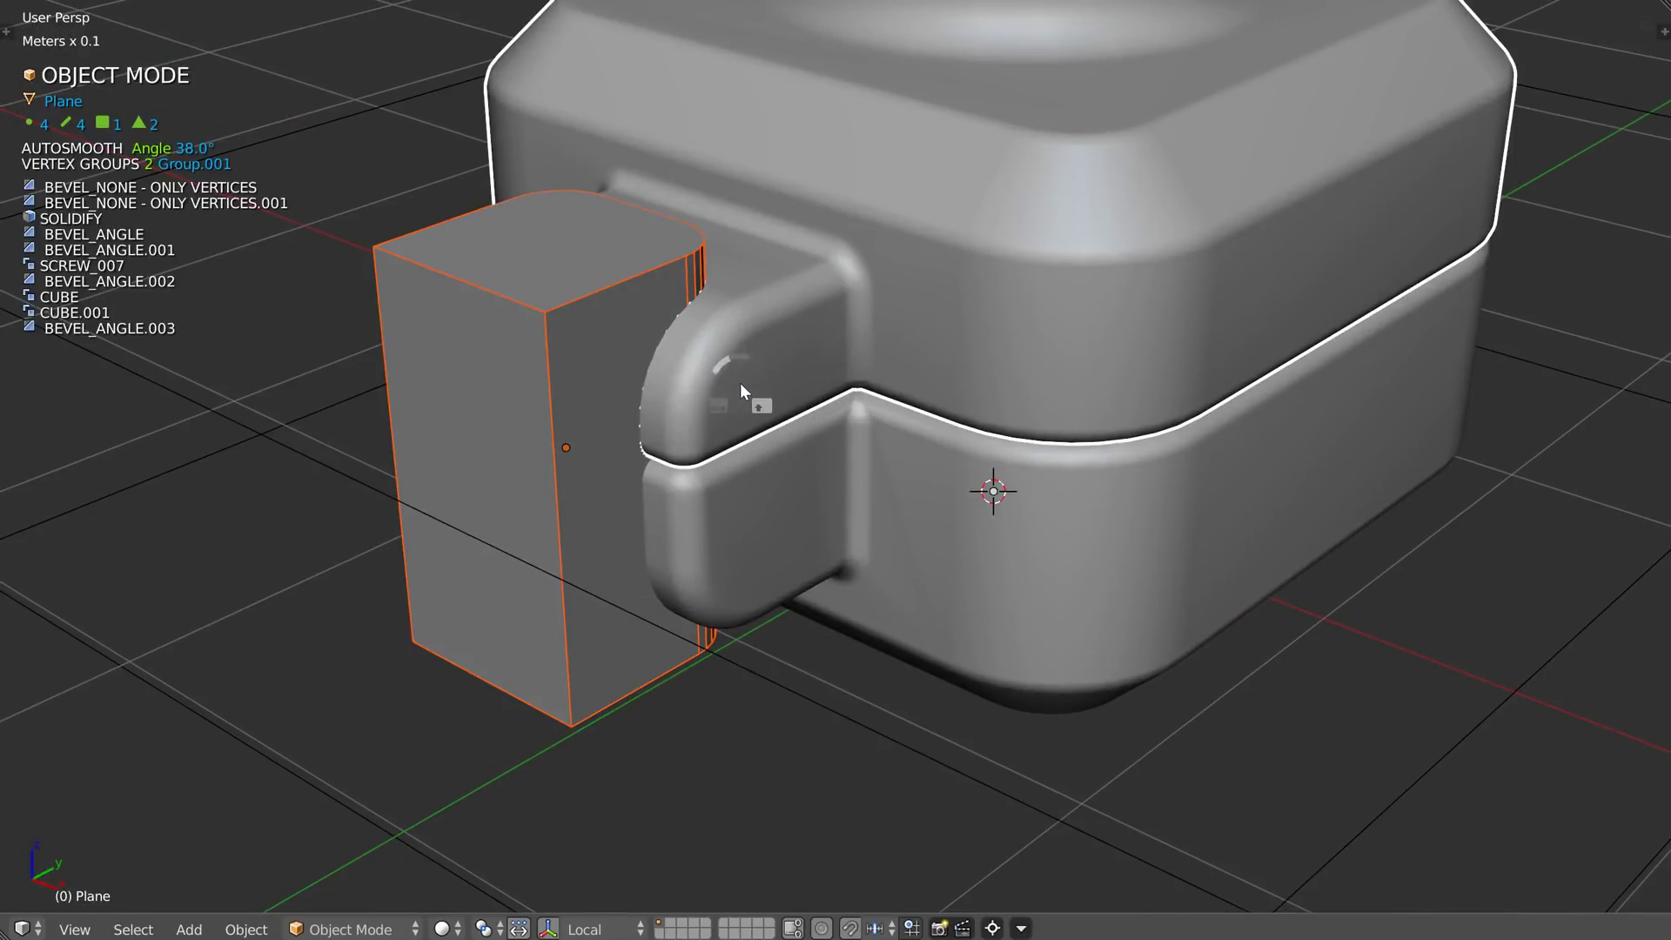
{"action": "key", "text": "ctrl+shift+q"}
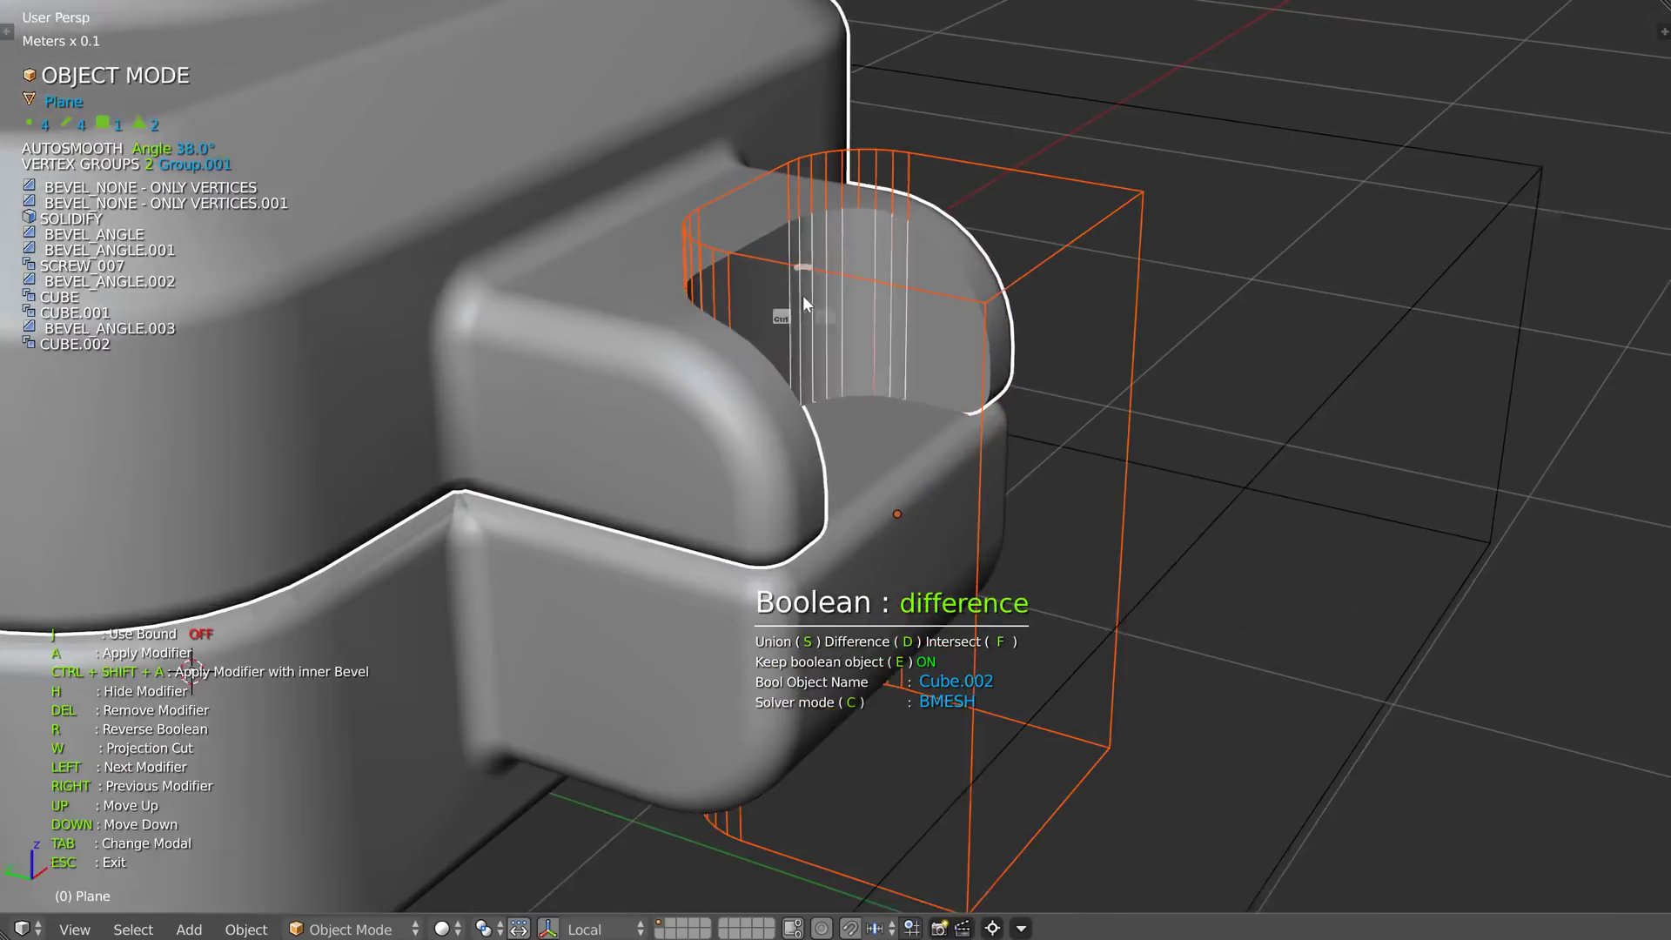
{"action": "key", "text": "ctrl+shift+q"}
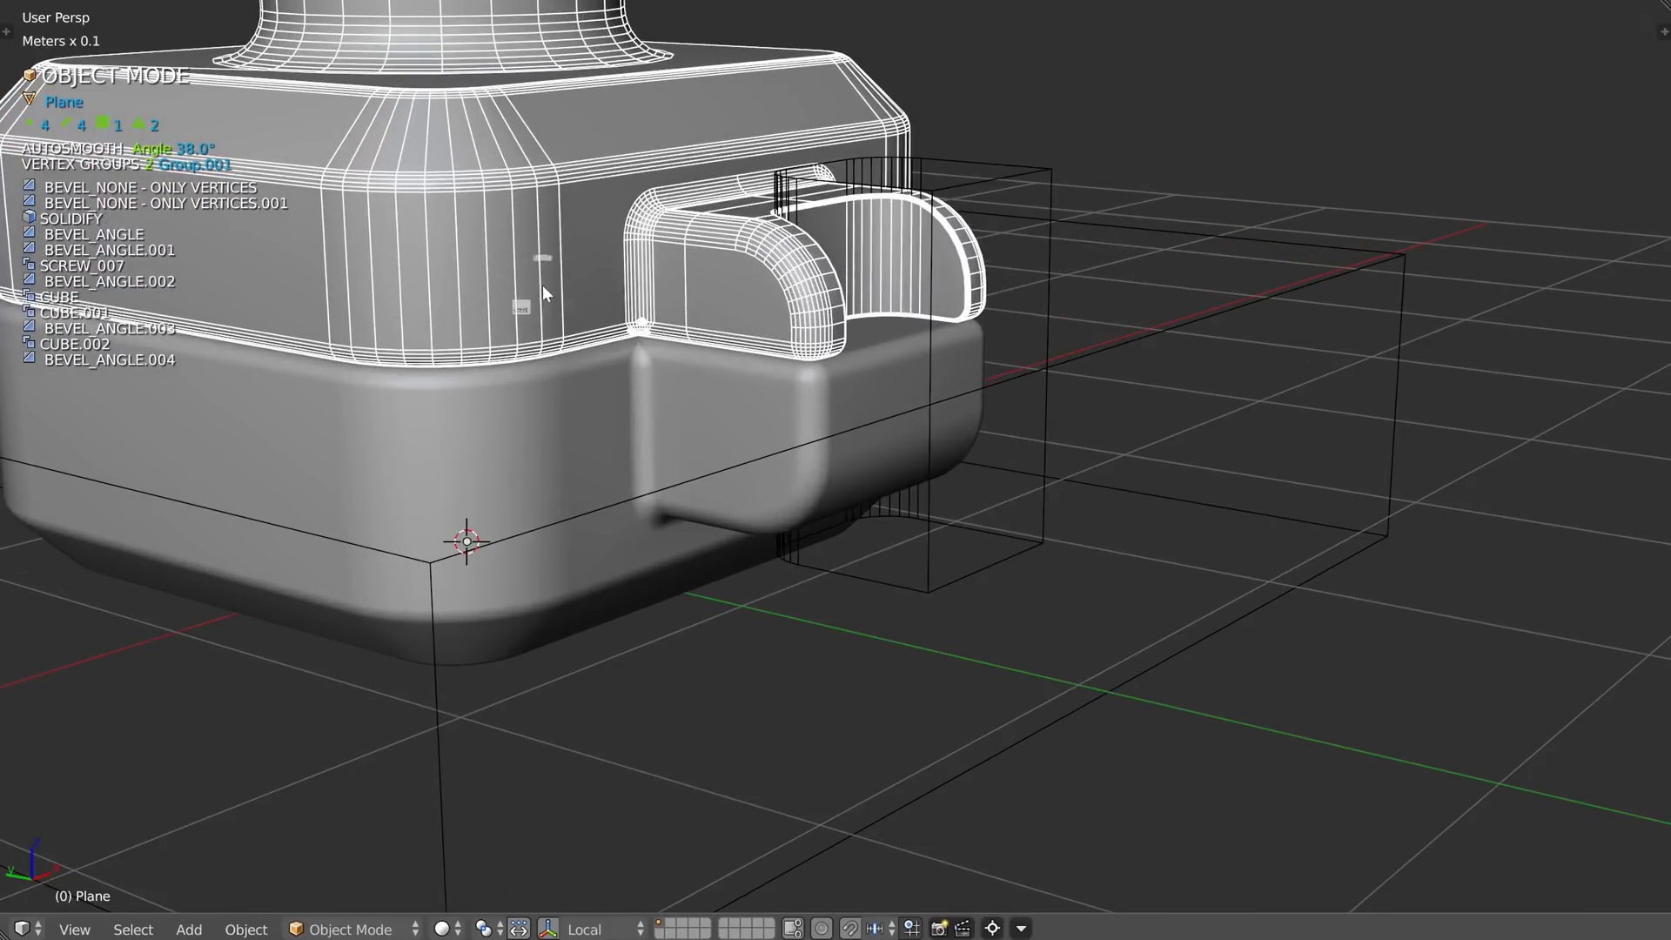
Step: Tweak the newest bevel along the band edges and move CUBE.001 up the modifier stack
{"action": "key", "text": "ctrl+shift+q"}
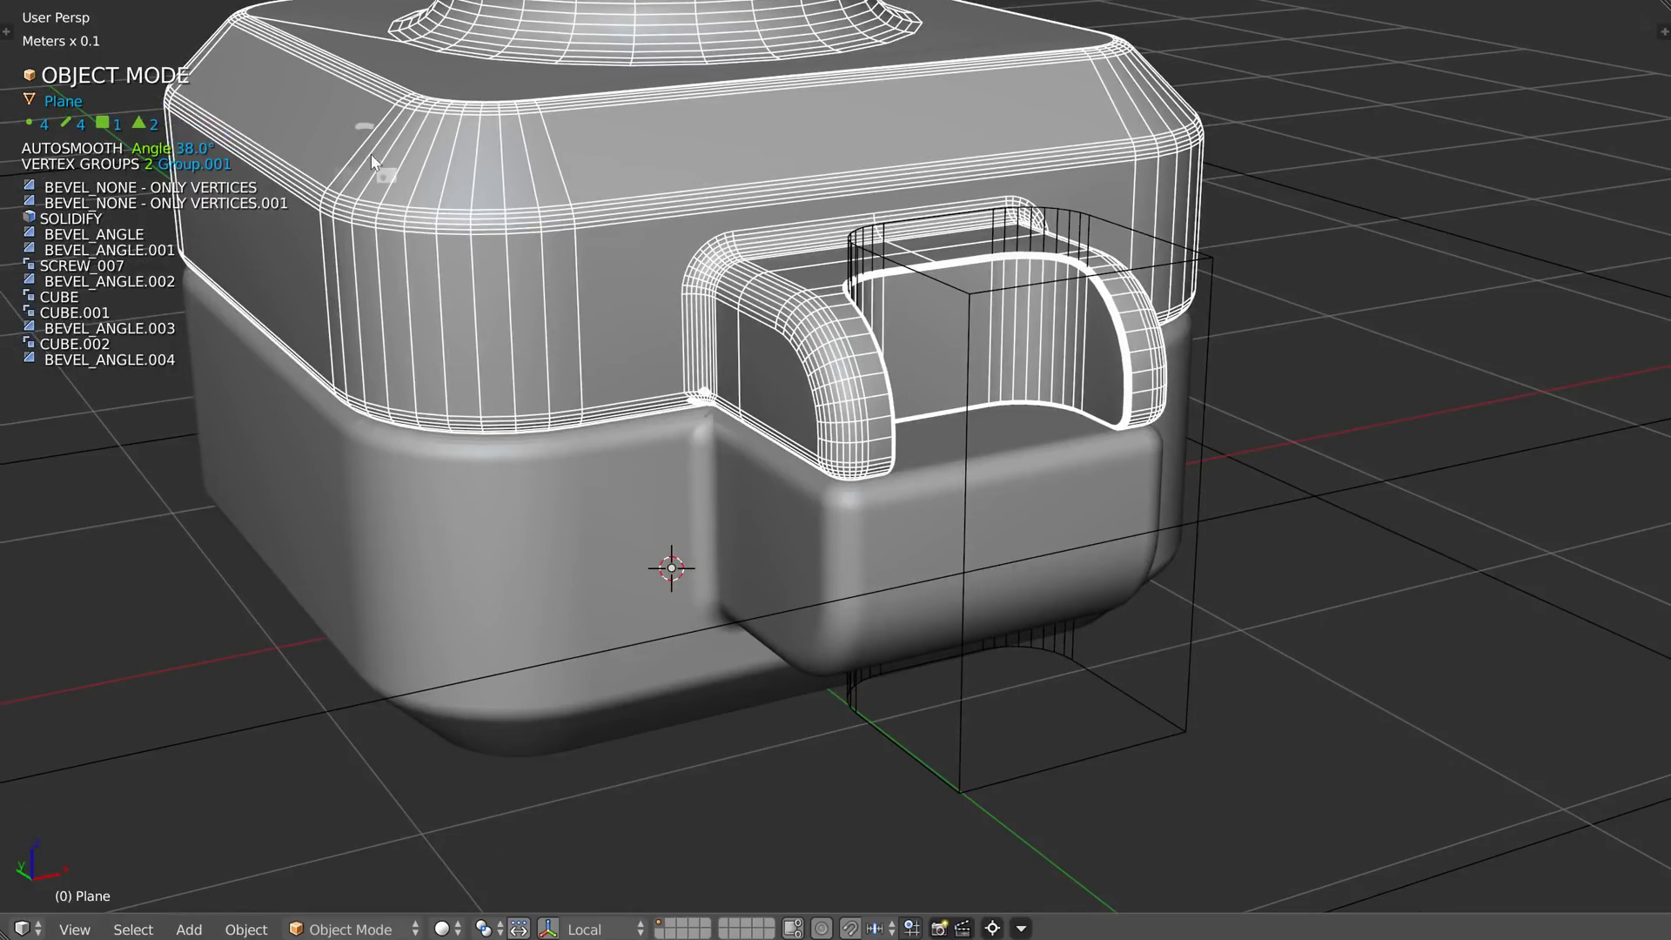
{"action": "key", "text": "ctrl+shift+q"}
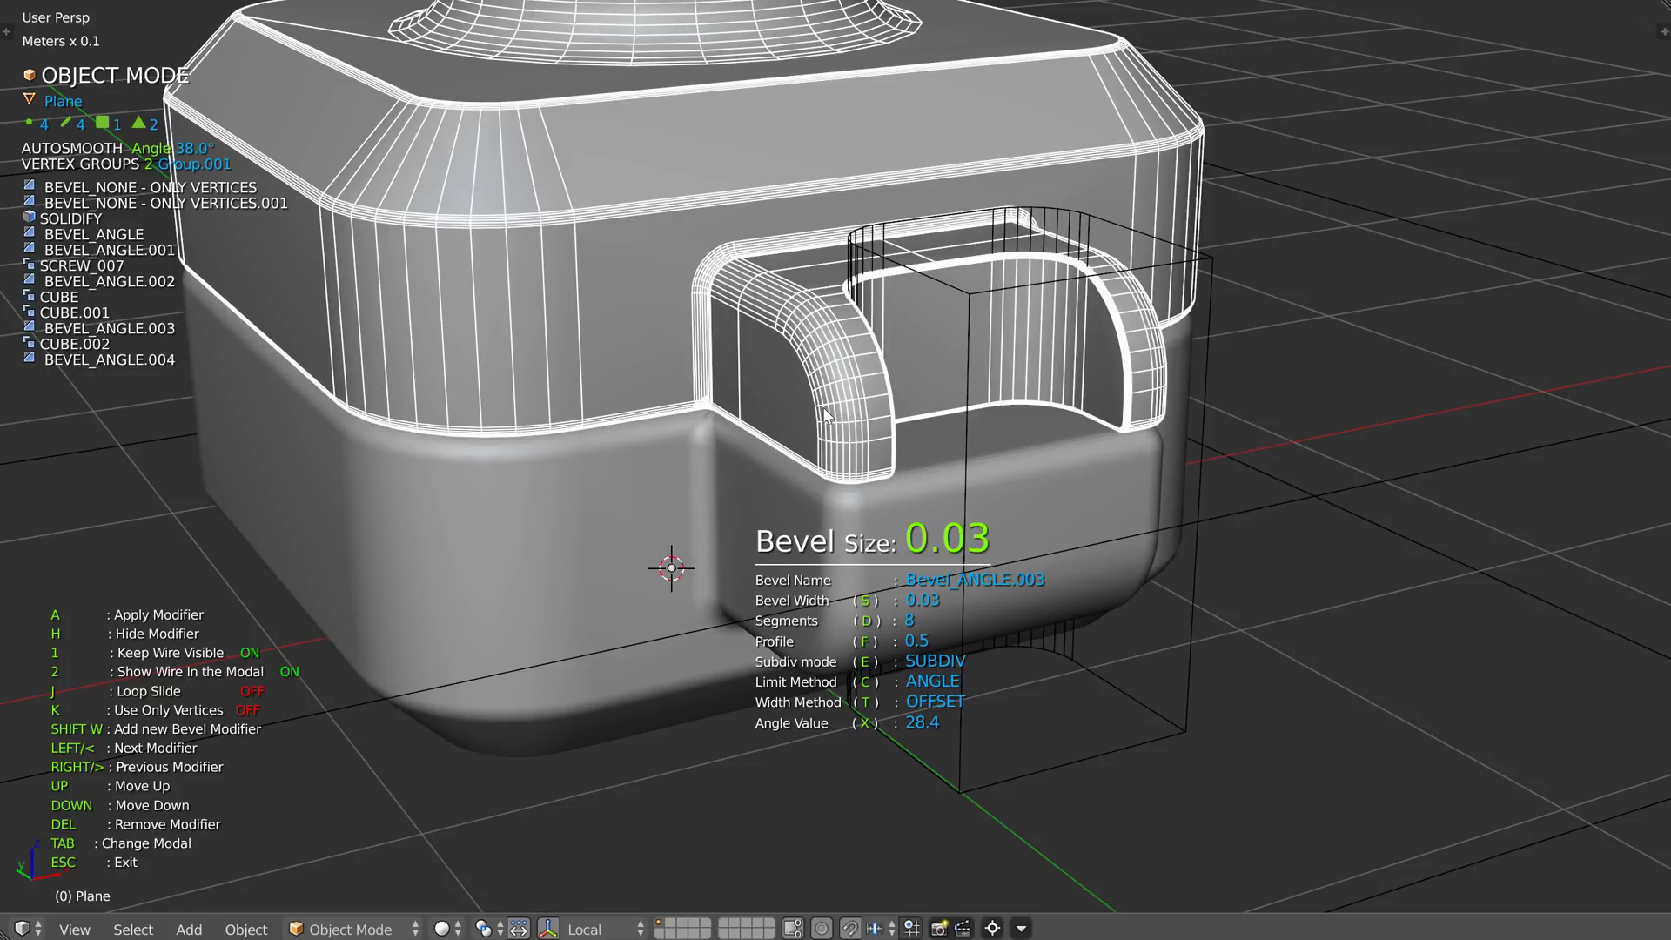
{"action": "left_click_drag", "start_coordinate": [809, 362], "coordinate": [843, 257]}
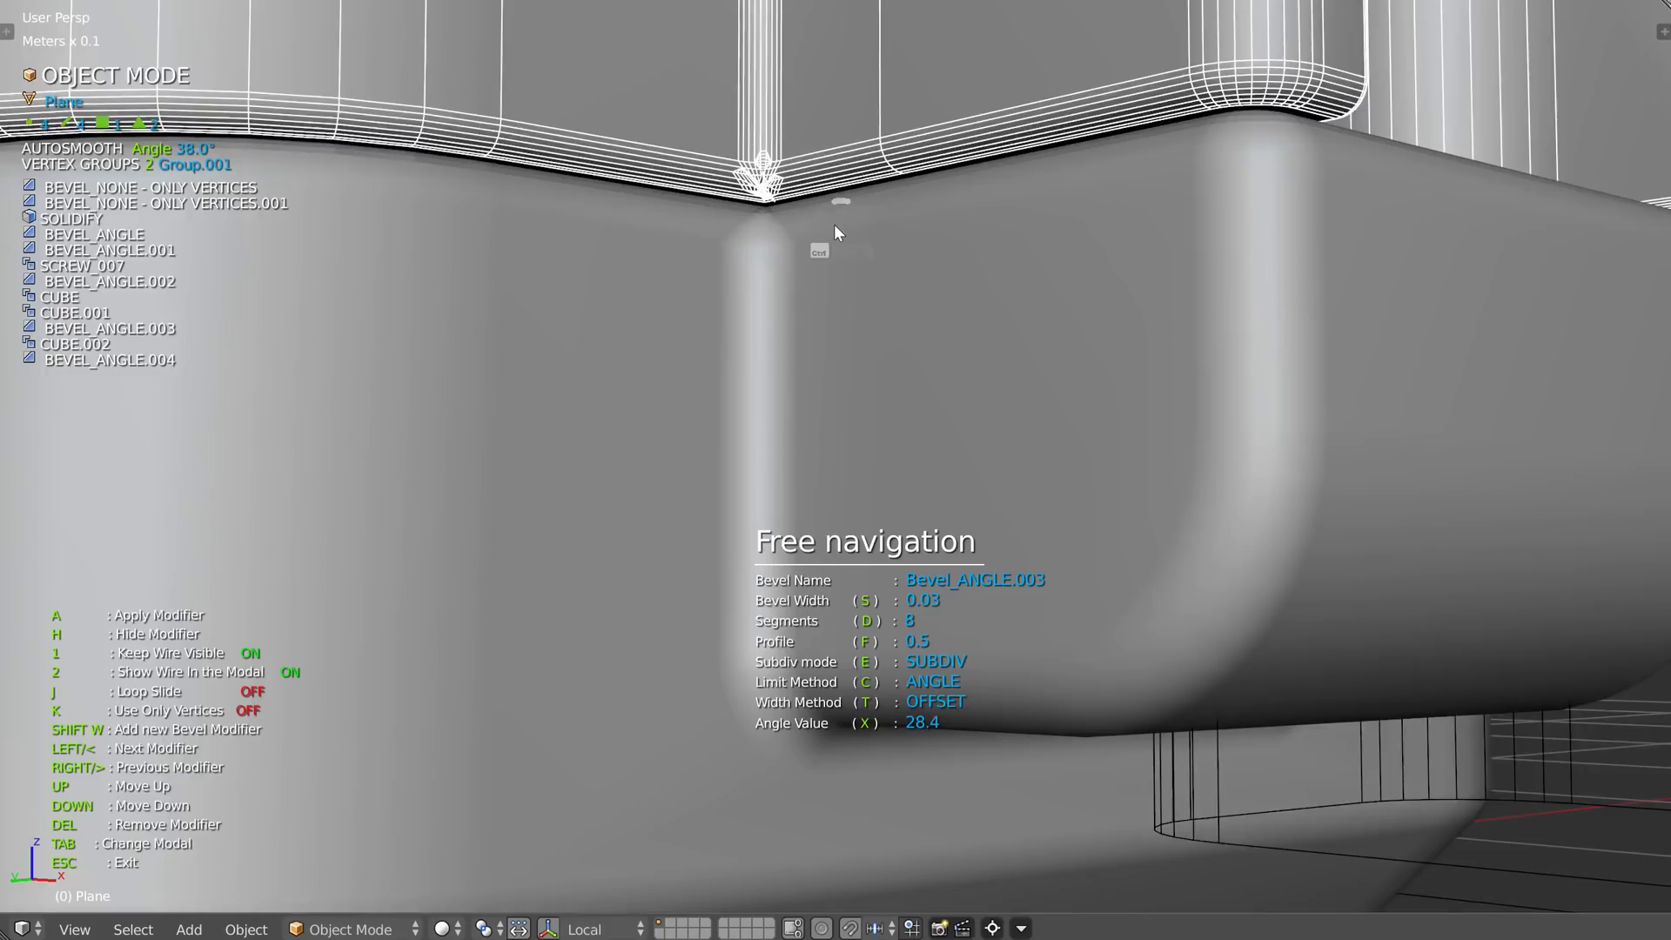
{"action": "middle_click", "coordinate": [1001, 423]}
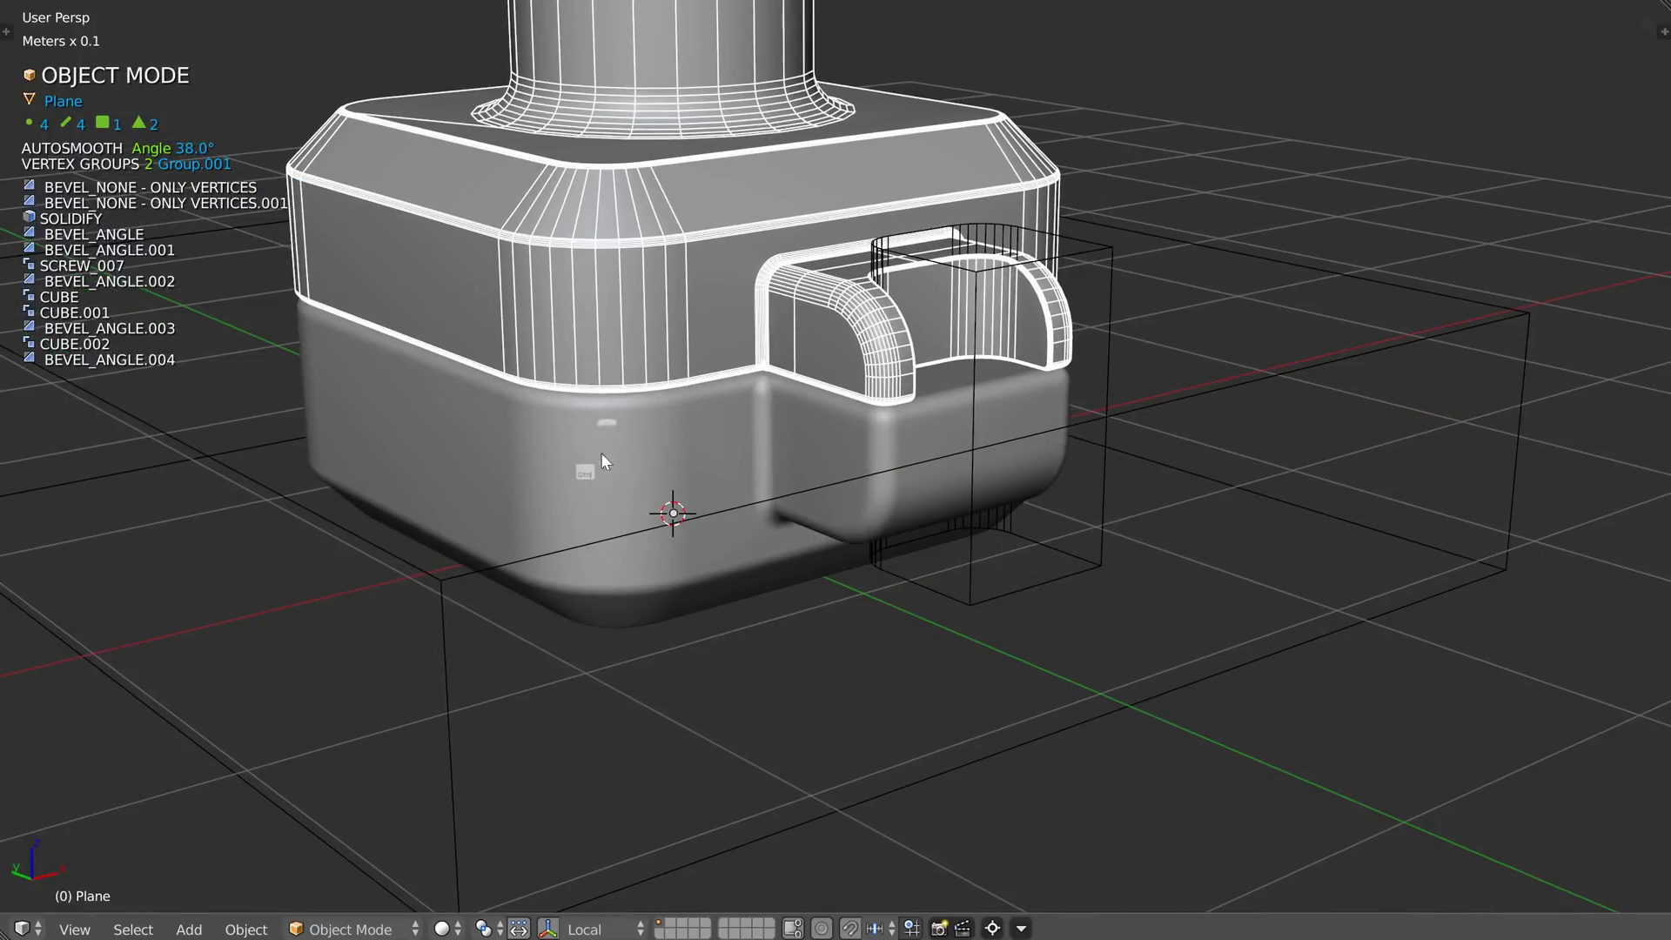
Step: Reorder CUBE.001 below BEVEL_ANGLE.003 and rebool the body into Plane_rebool
{"action": "key", "text": "ctrl+shift+q"}
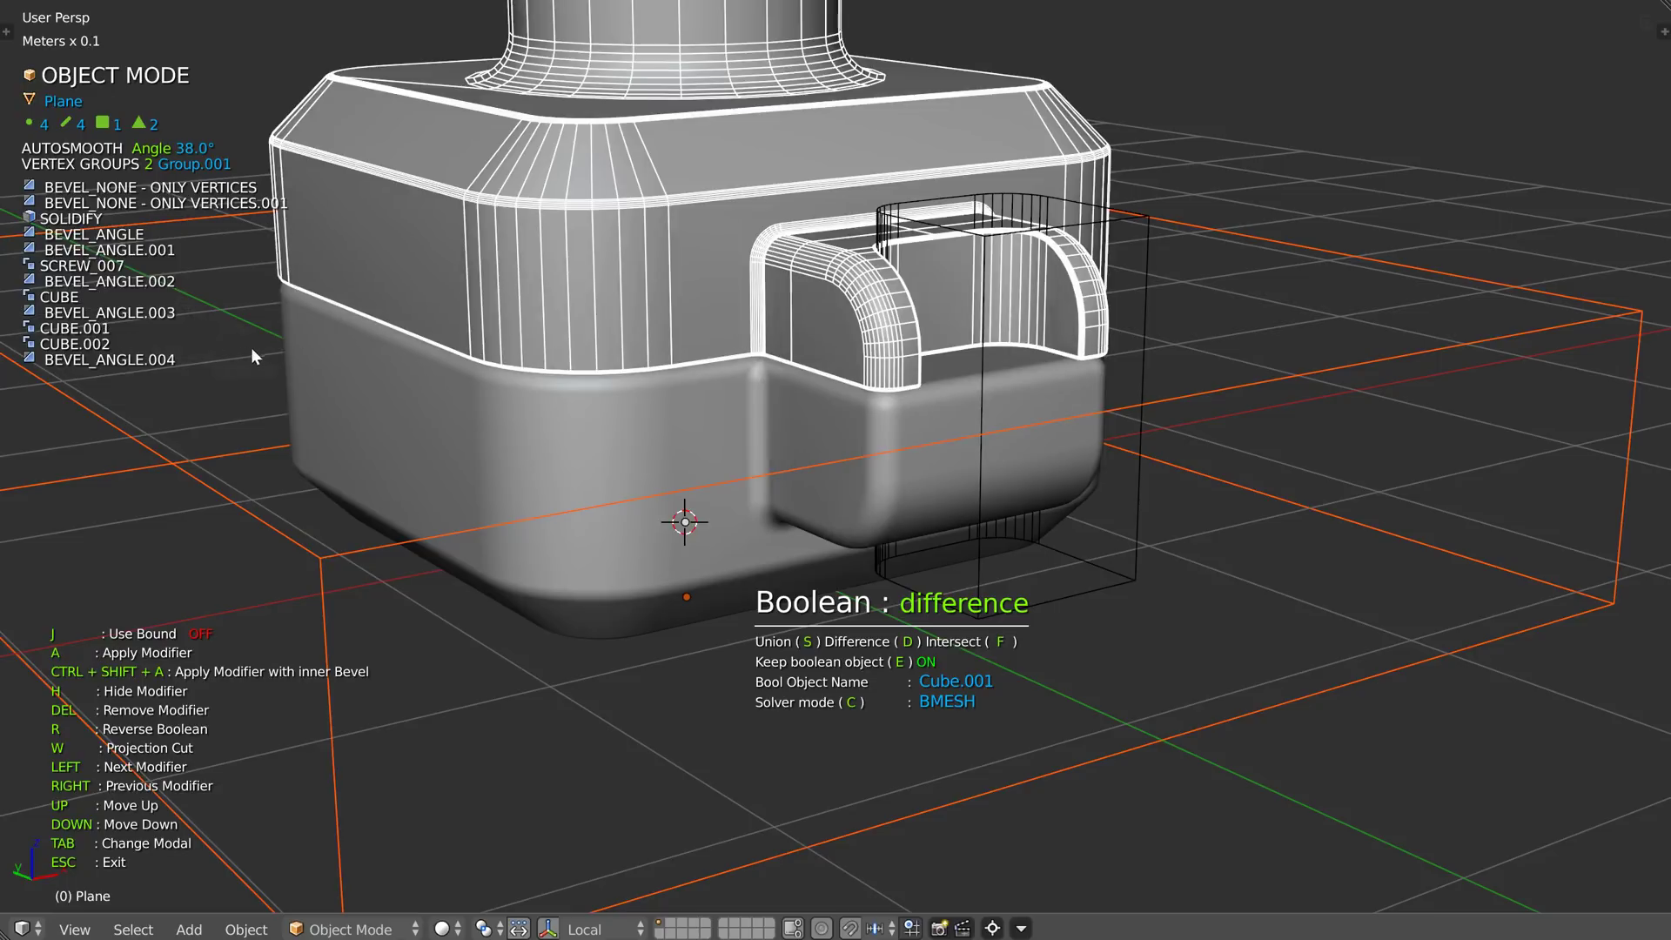
{"action": "key", "text": "ctrl+shift+q"}
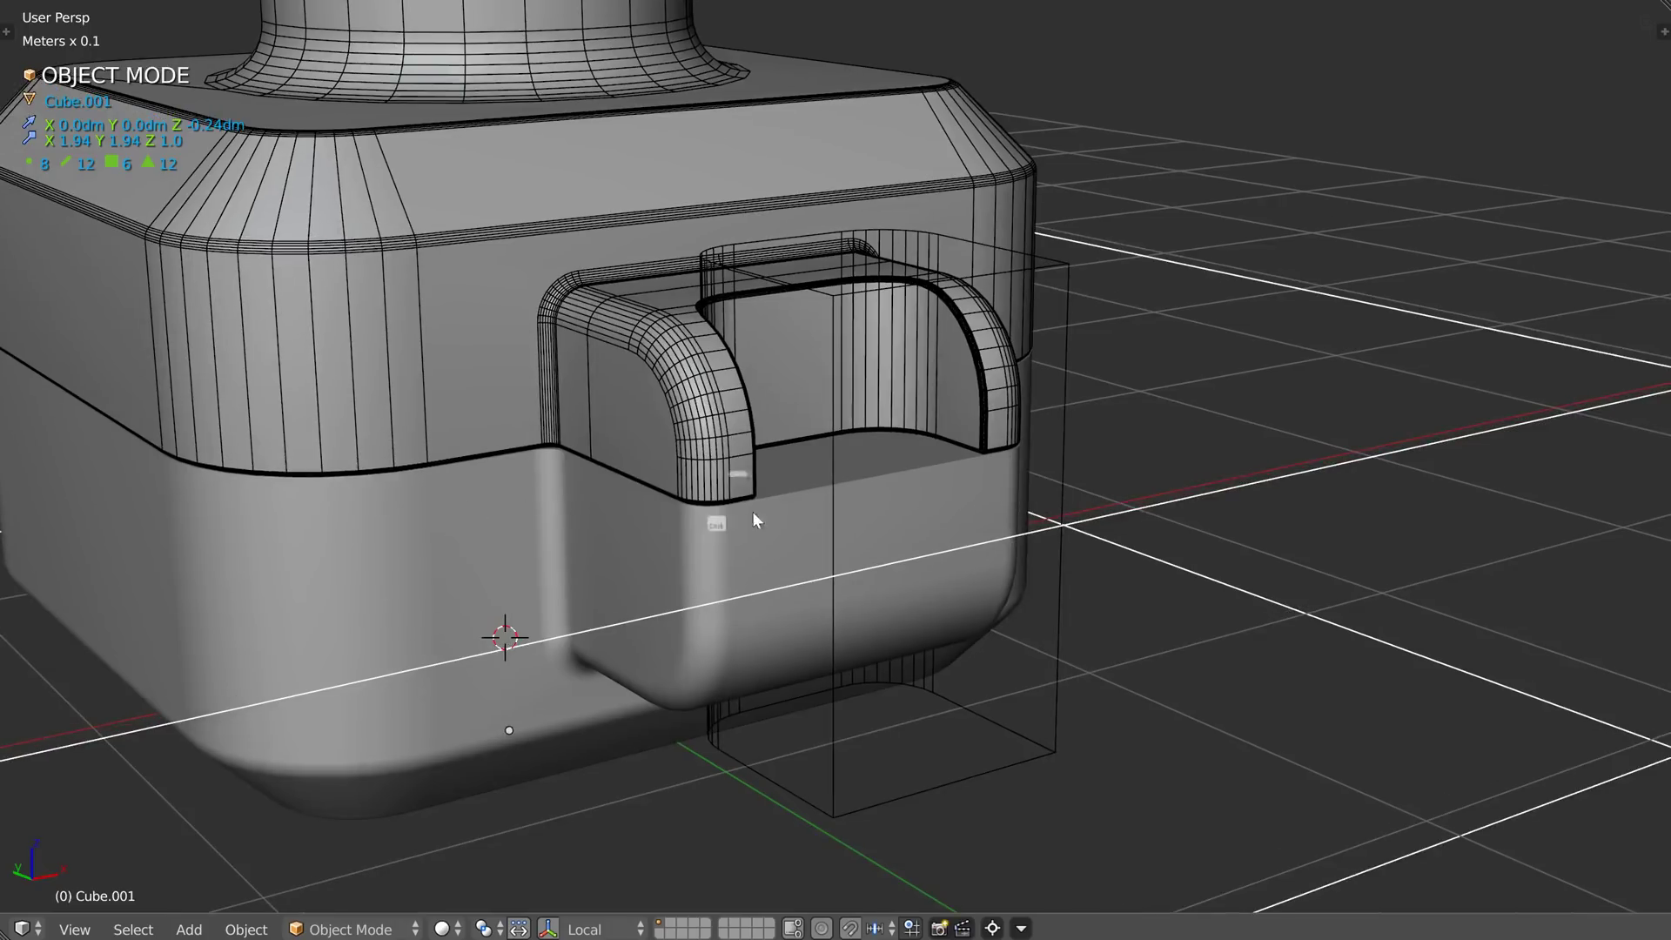
Step: Add Cube.002's handle boolean to Plane_rebool so the split line continues around the handle
{"action": "key", "text": "ctrl+shift+q"}
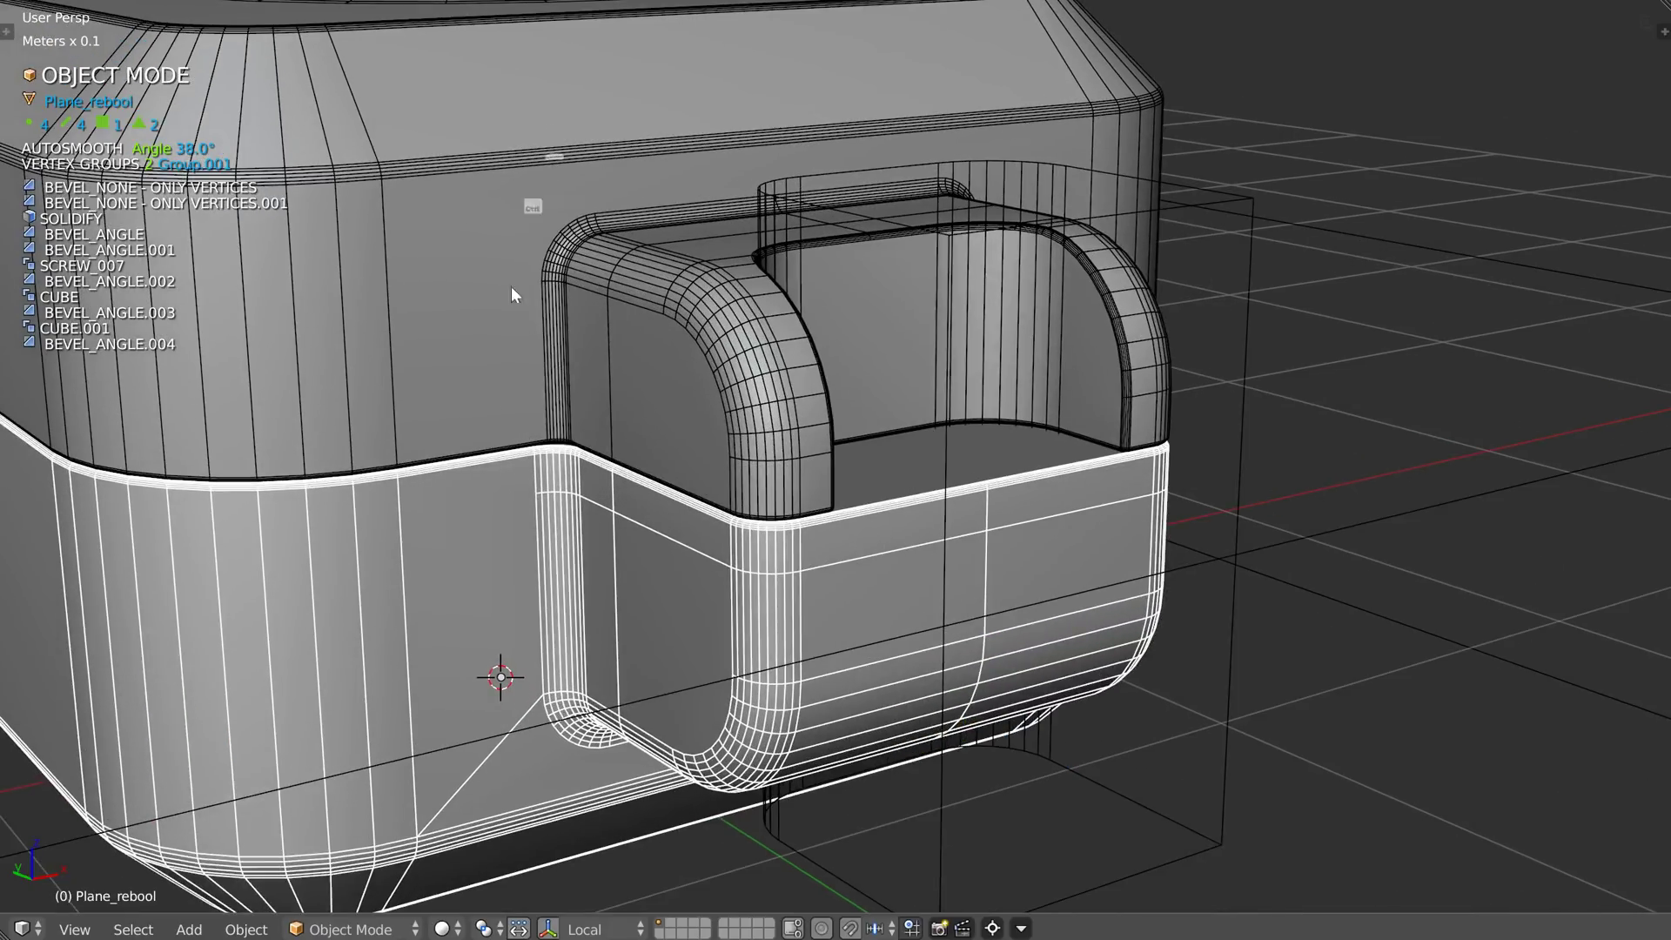
{"action": "left_click_drag", "start_coordinate": [798, 400], "coordinate": [823, 384]}
{"action": "left_click_drag", "start_coordinate": [887, 348], "coordinate": [872, 375]}
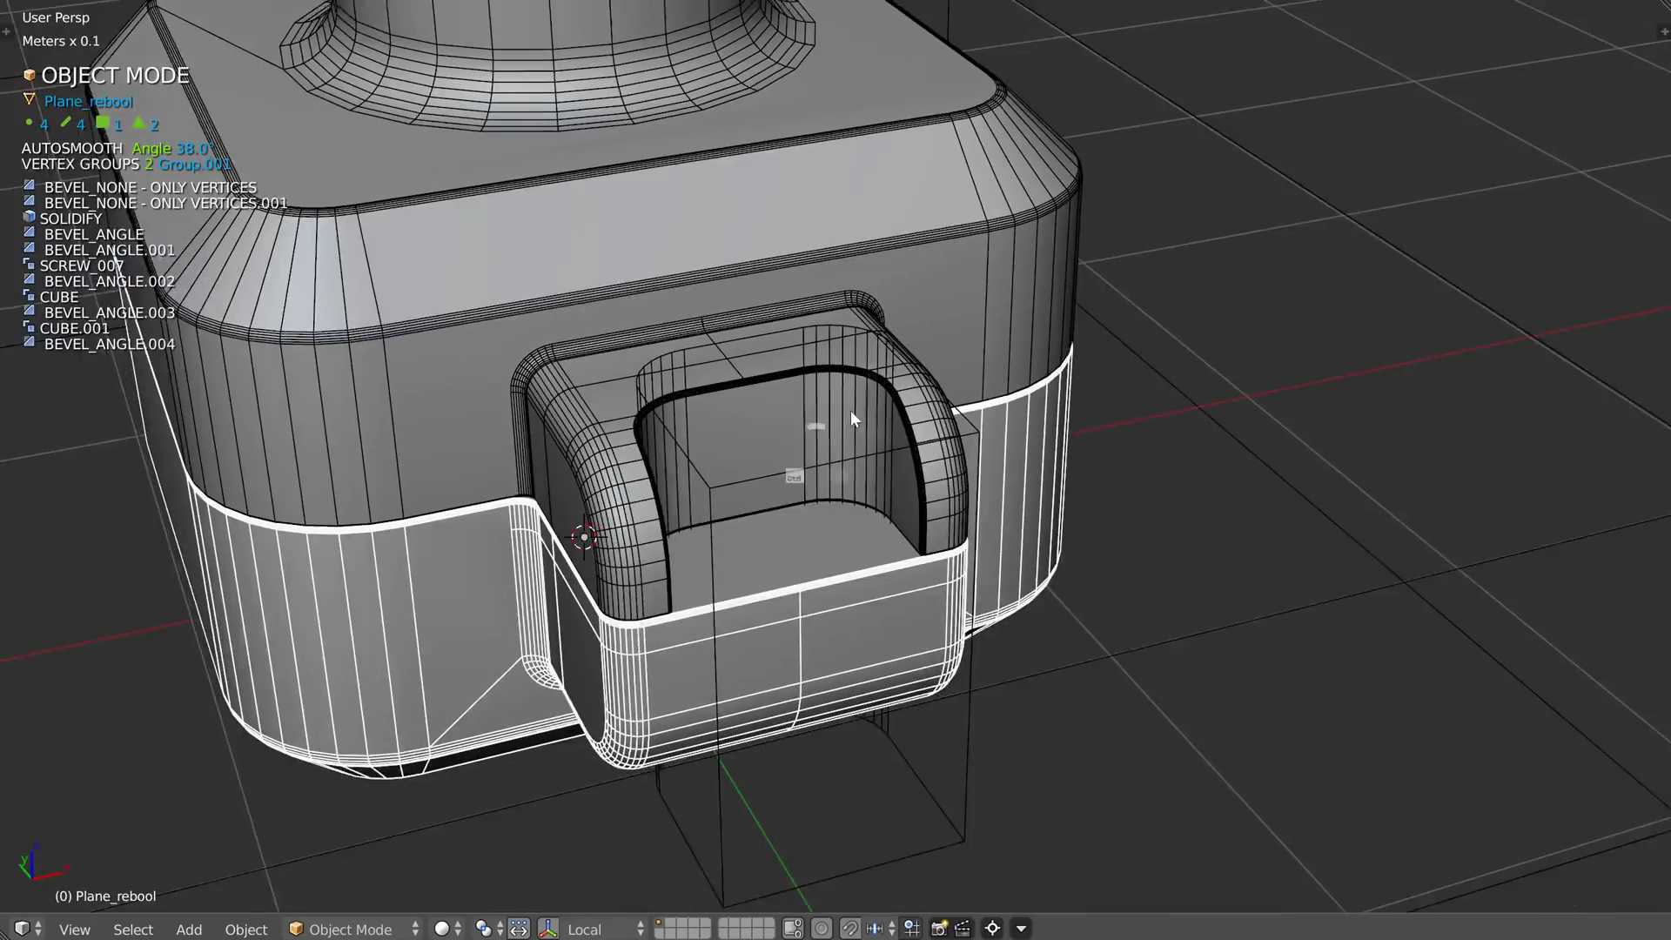
{"action": "left_click_drag", "start_coordinate": [938, 718], "coordinate": [807, 647]}
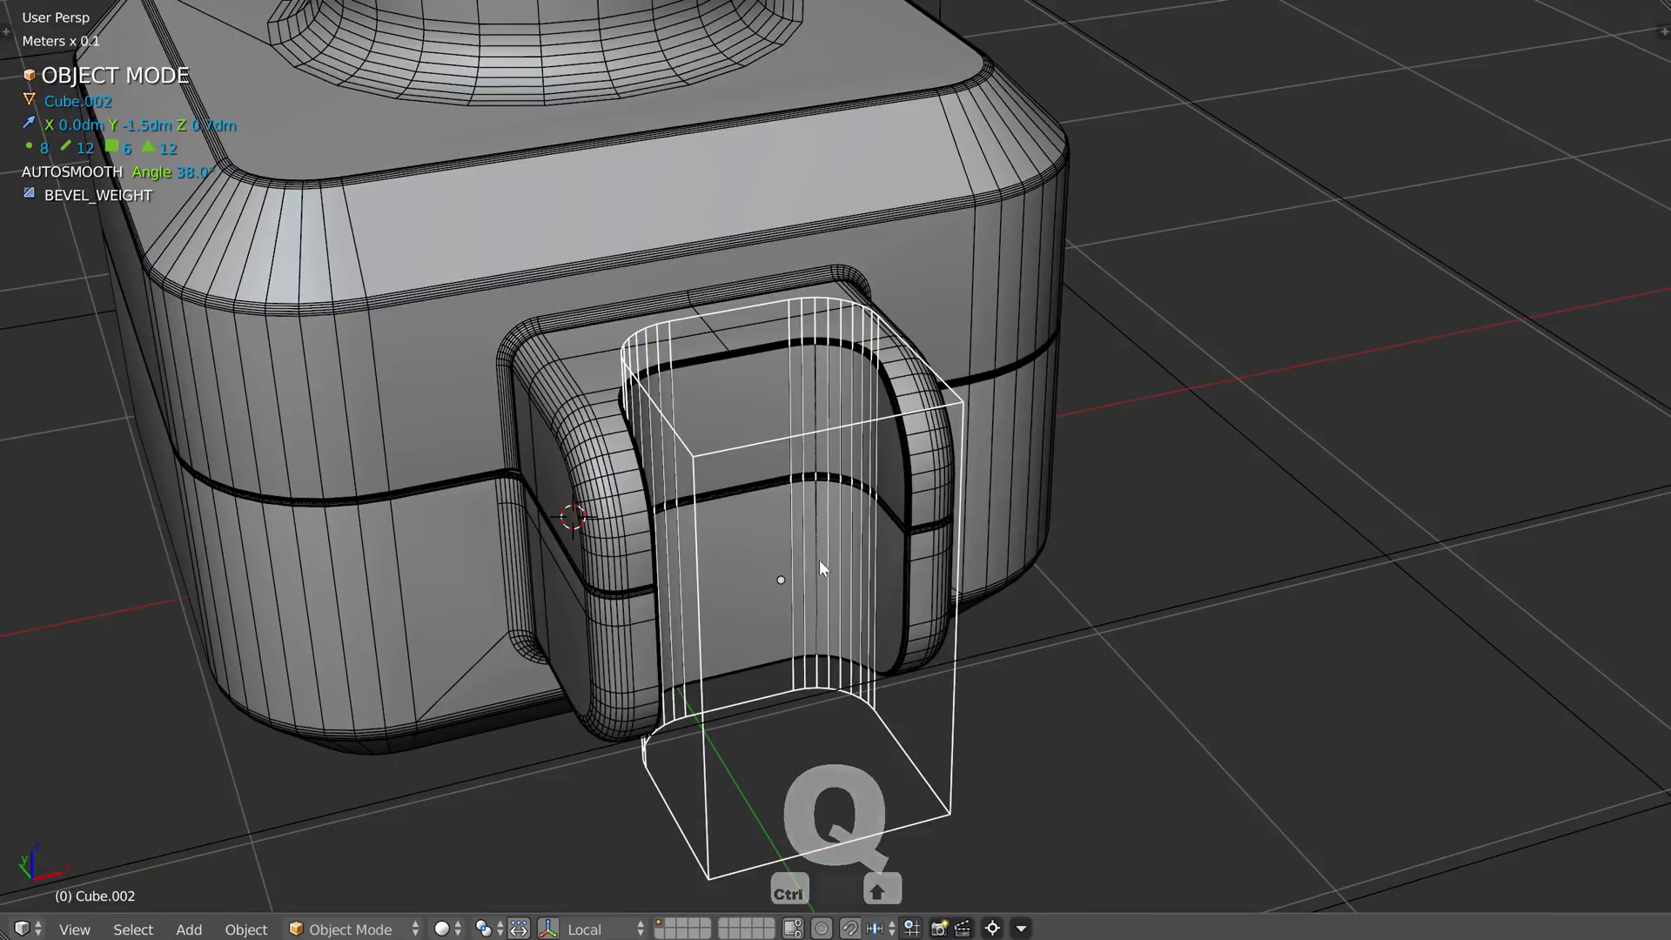
{"action": "key", "text": "shift+z"}
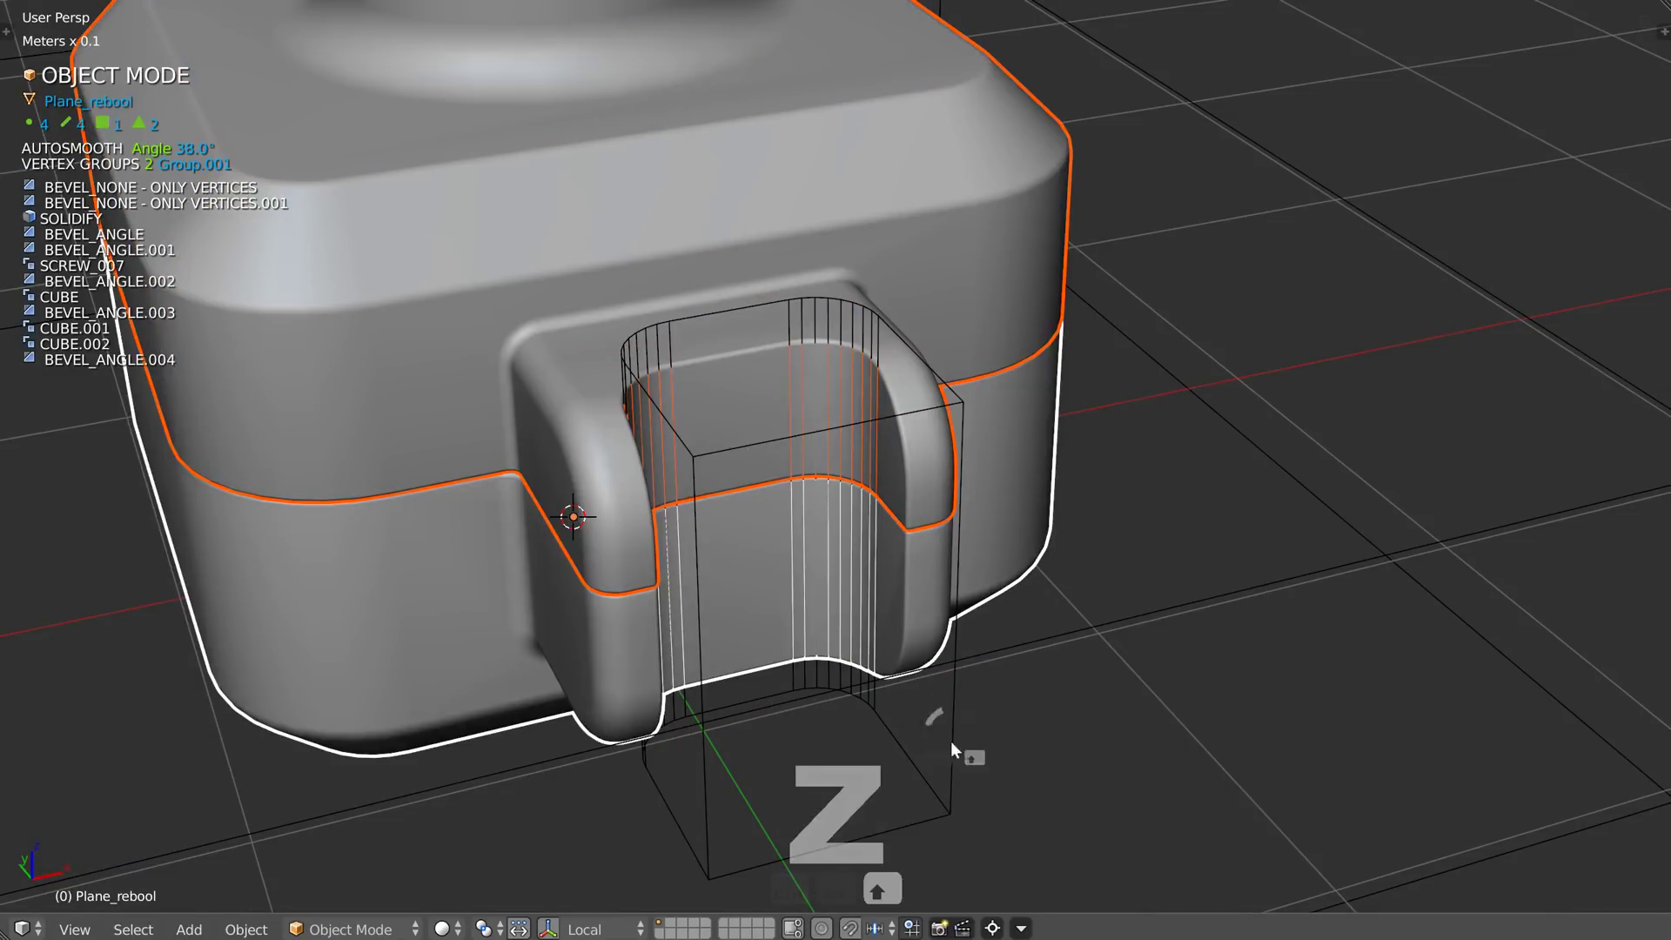
Step: Hide overlays and review the boolean cut on the bottle body (Plane)
{"action": "key", "text": "h"}
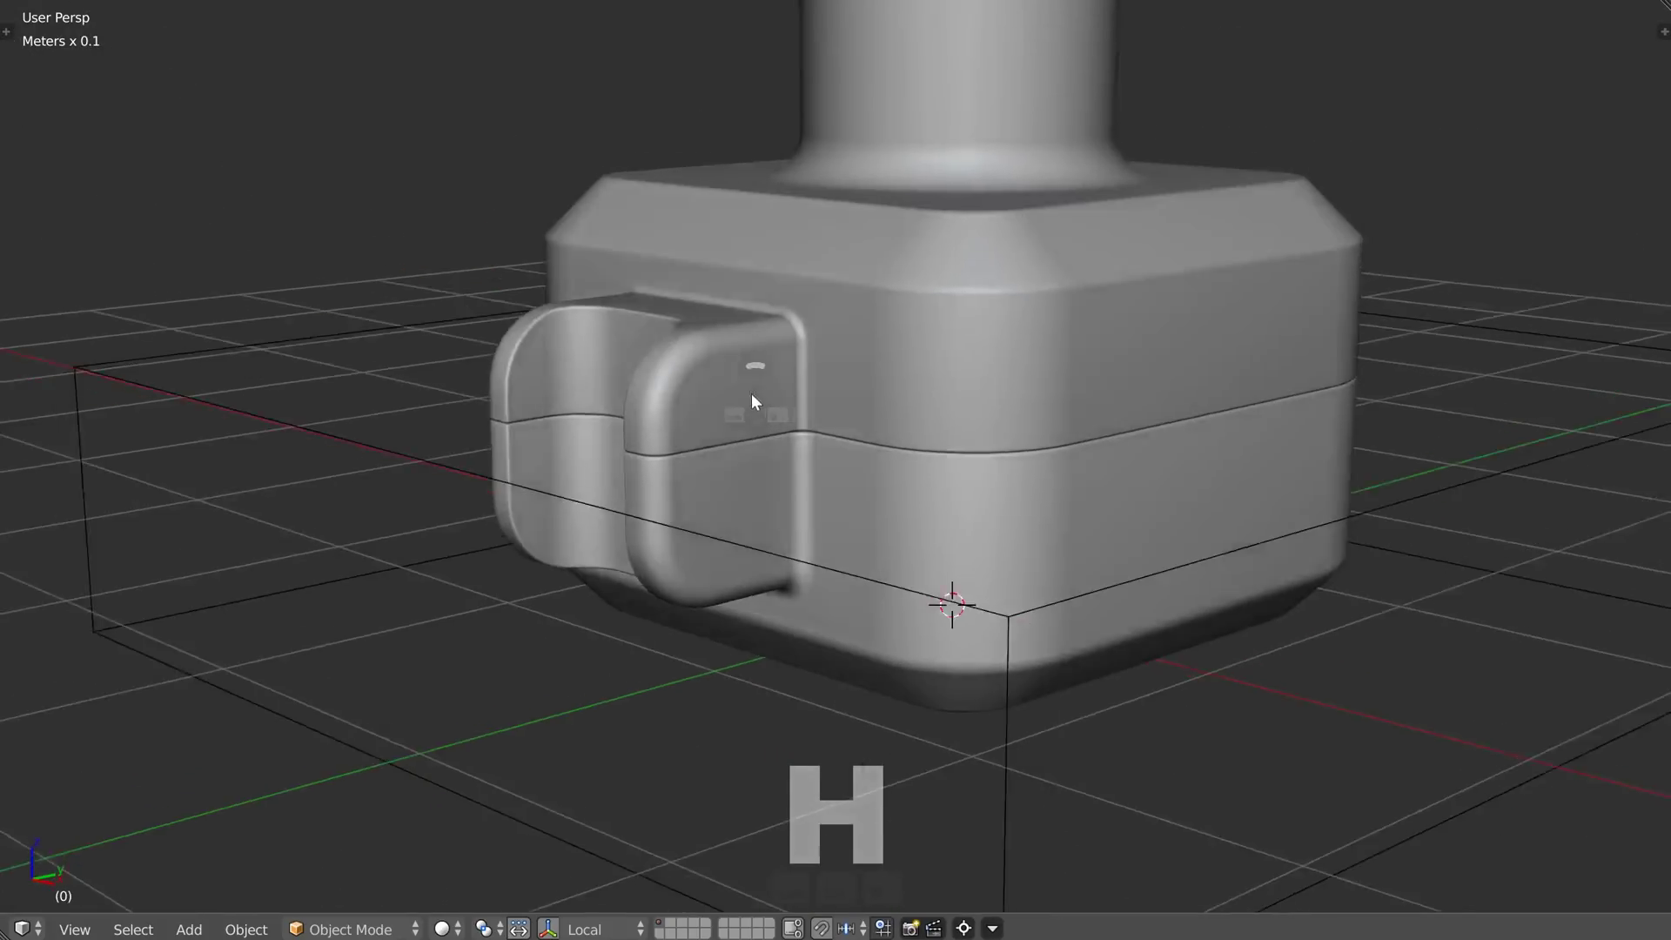
{"action": "key", "text": "ctrl+shift+q"}
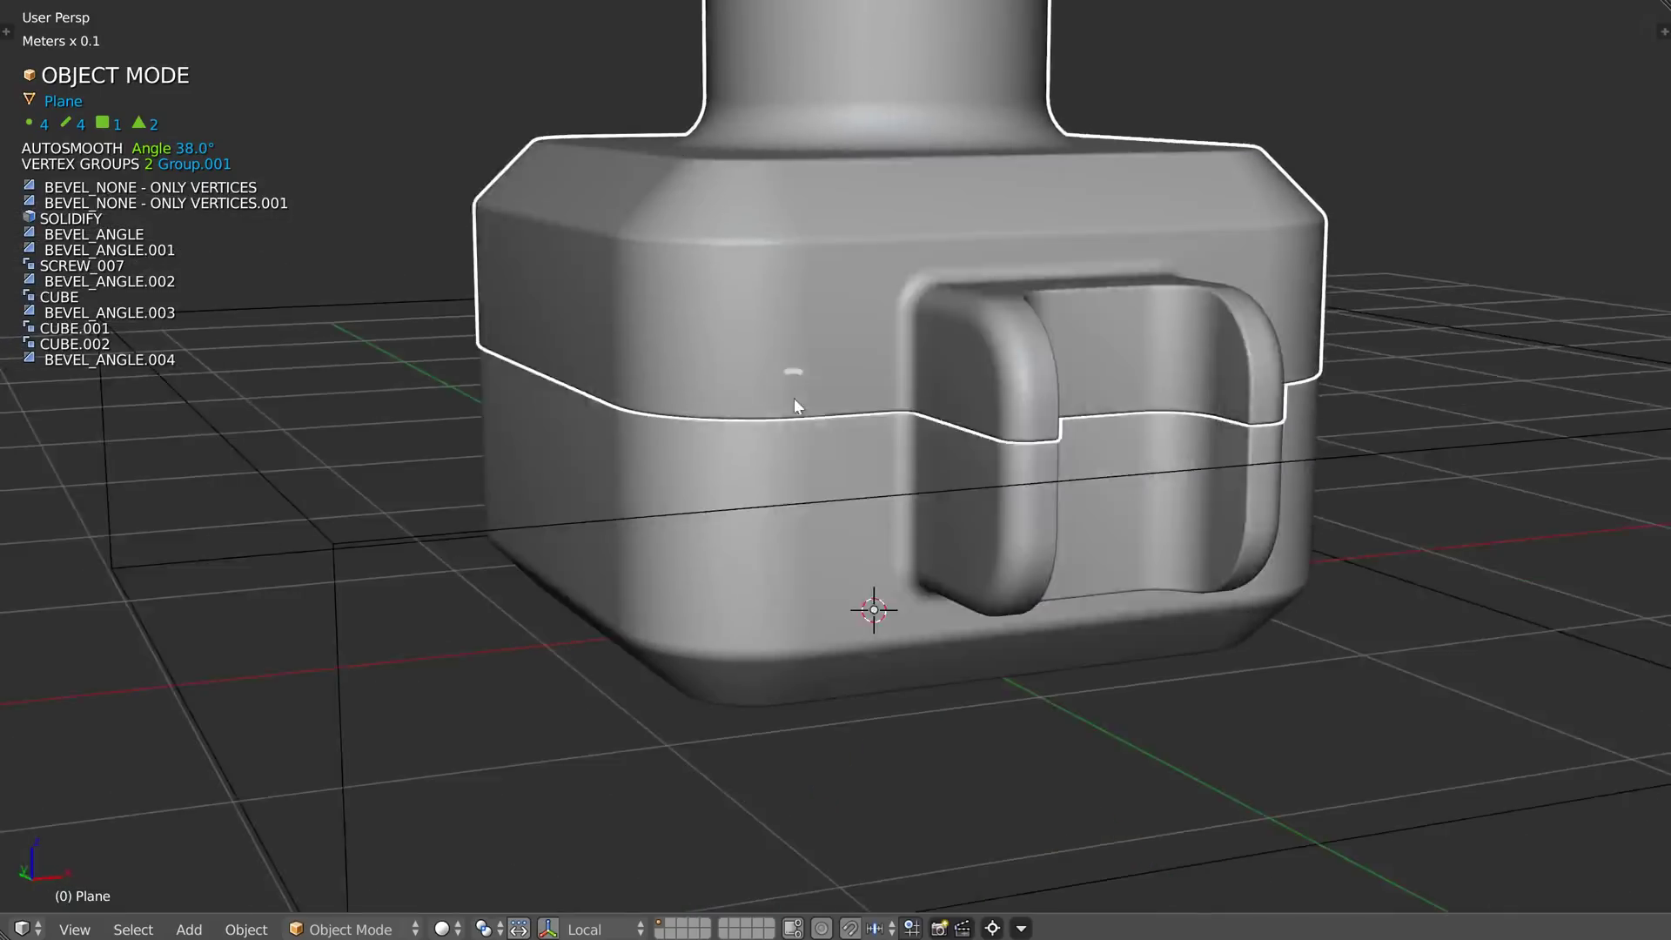
{"action": "key", "text": "a"}
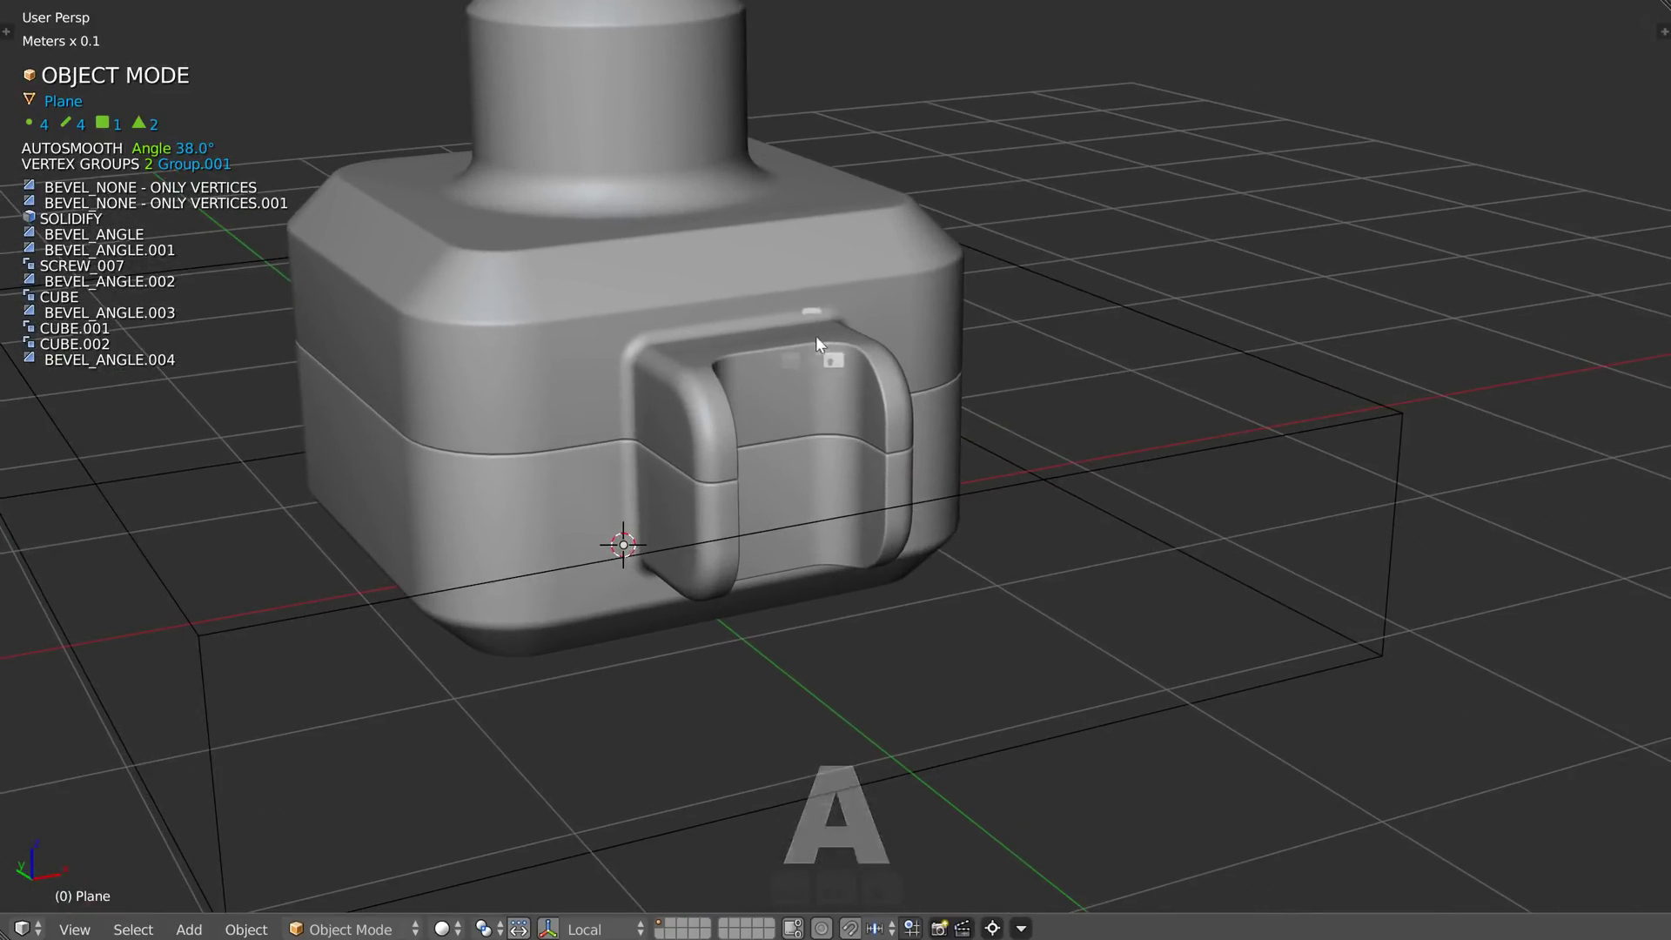
{"action": "middle_click", "coordinate": [1052, 493]}
Step: Select the revolved neck Screw_007 and bring up its screw modifier settings
{"action": "key", "text": "h"}
{"action": "middle_click", "coordinate": [807, 453]}
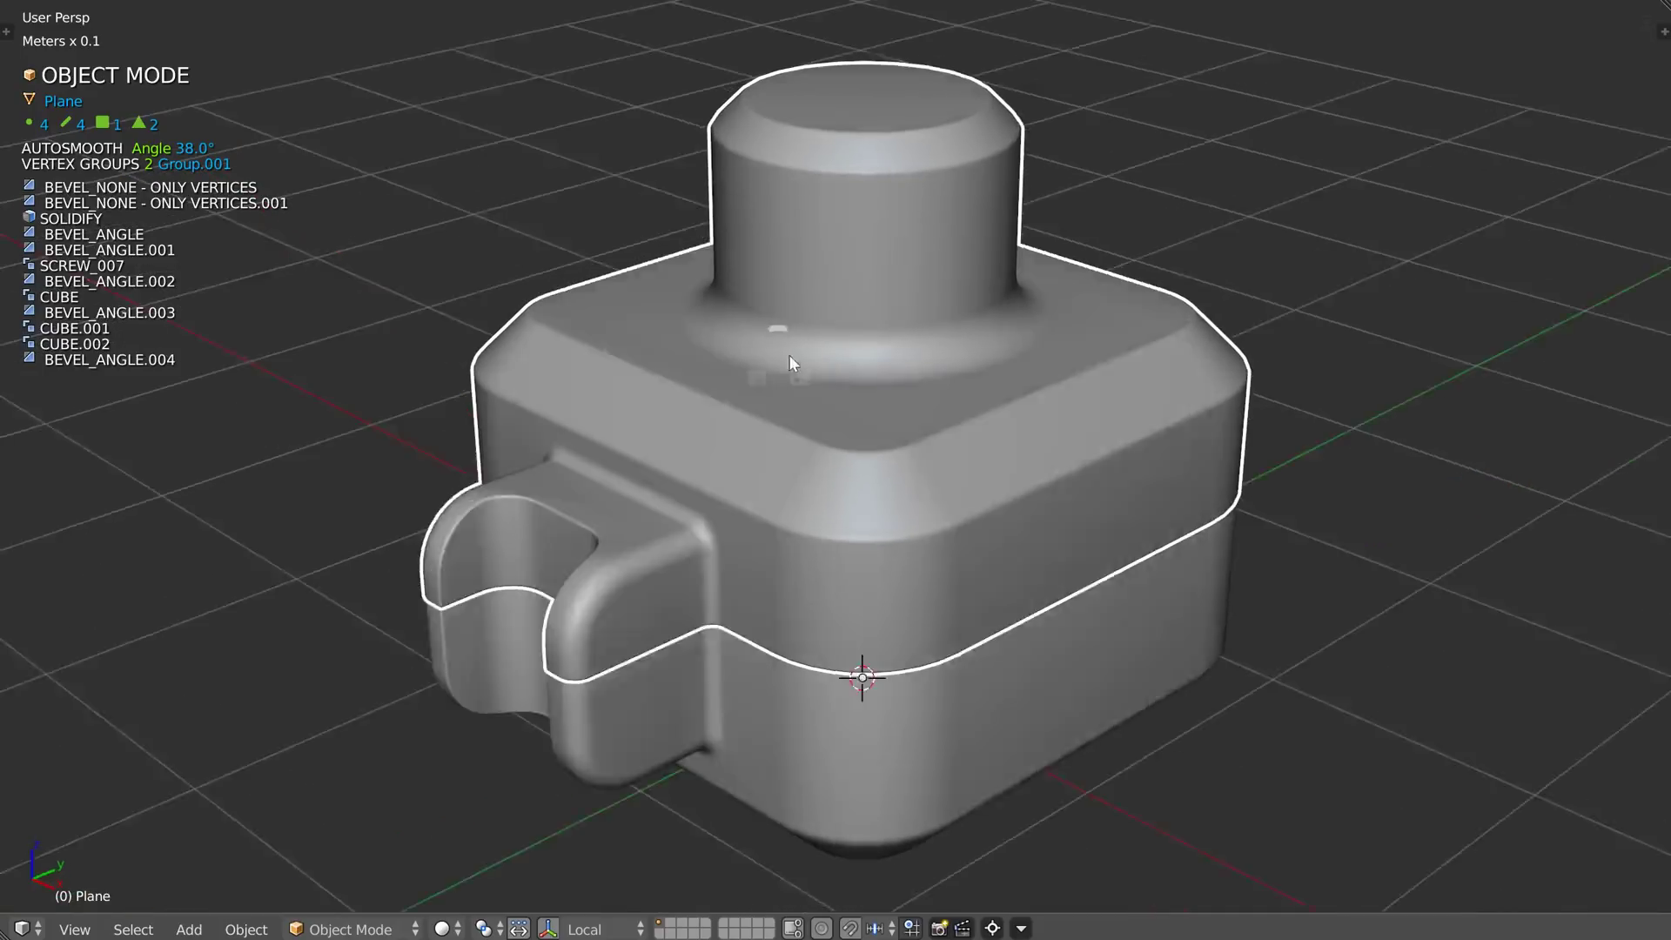
{"action": "key", "text": "ctrl+shift+q"}
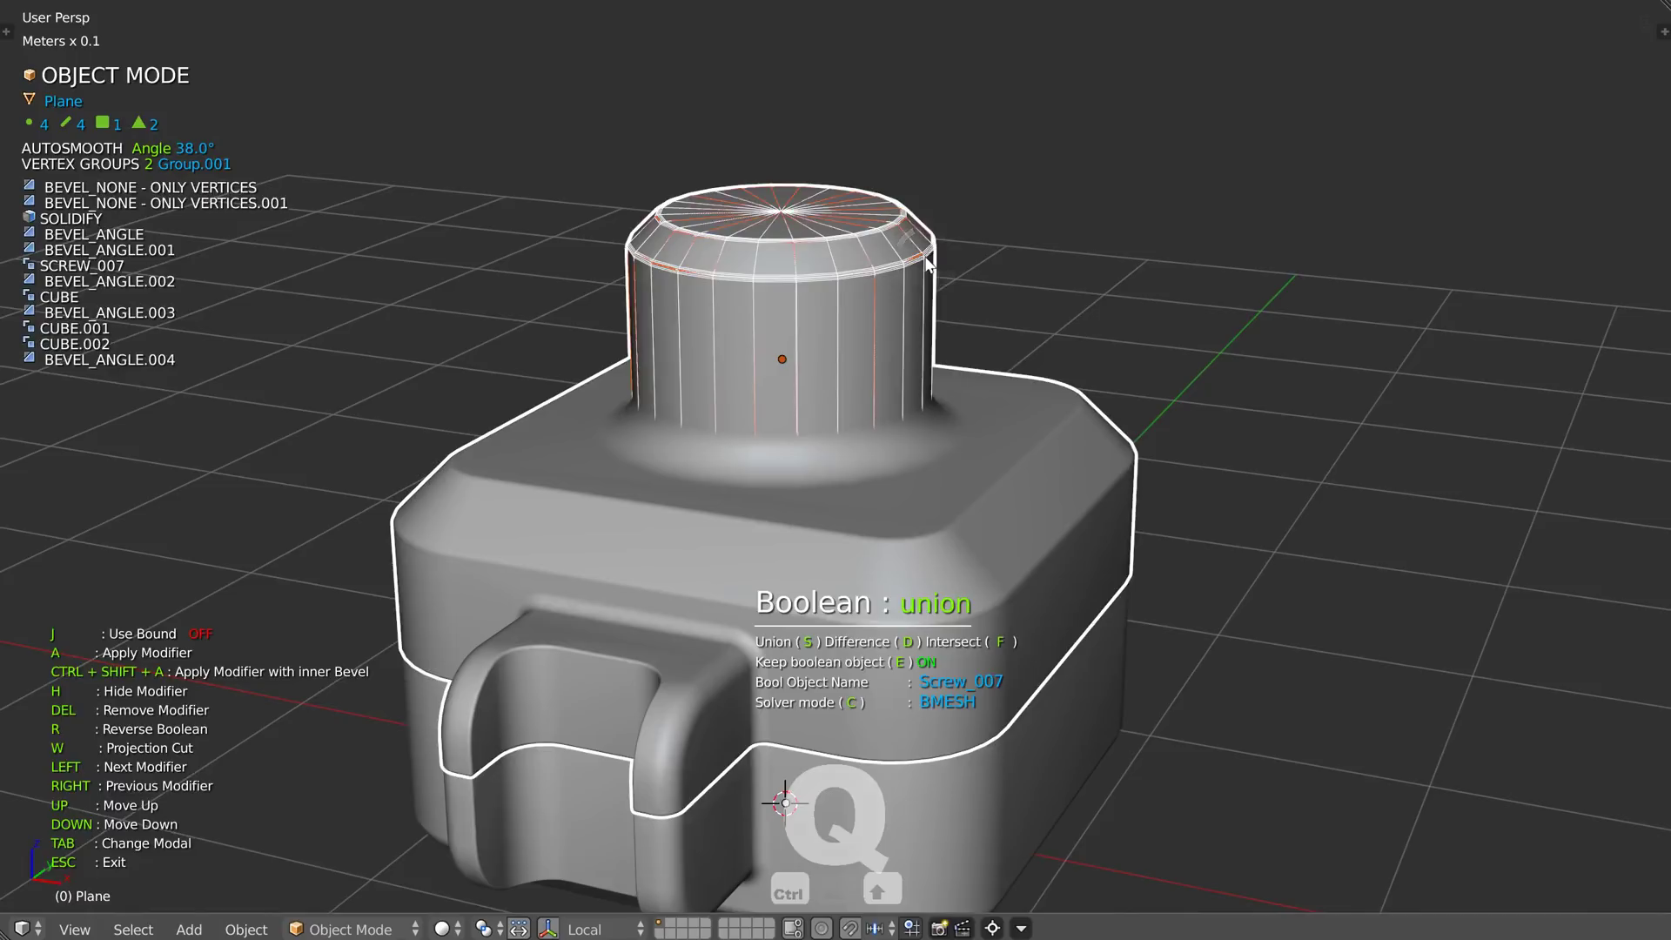
Step: Extrude two new profile vertices across the top of the neck to form a rim
{"action": "key", "text": "ctrl+shift+q"}
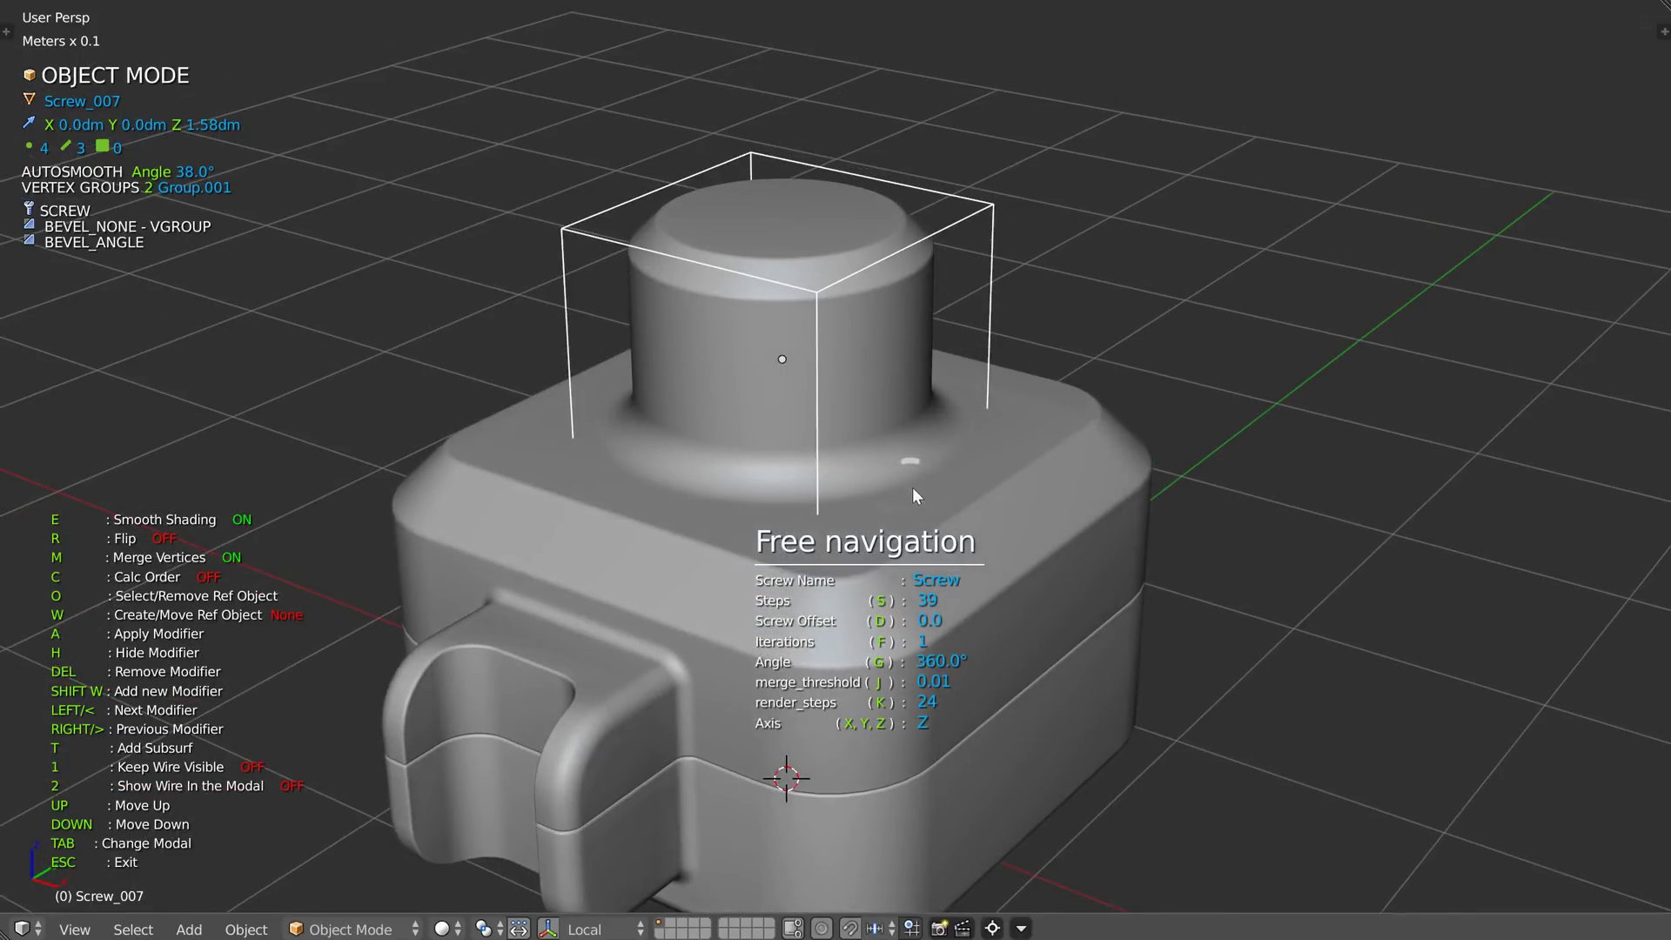
{"action": "key", "text": "ctrl+shift+q"}
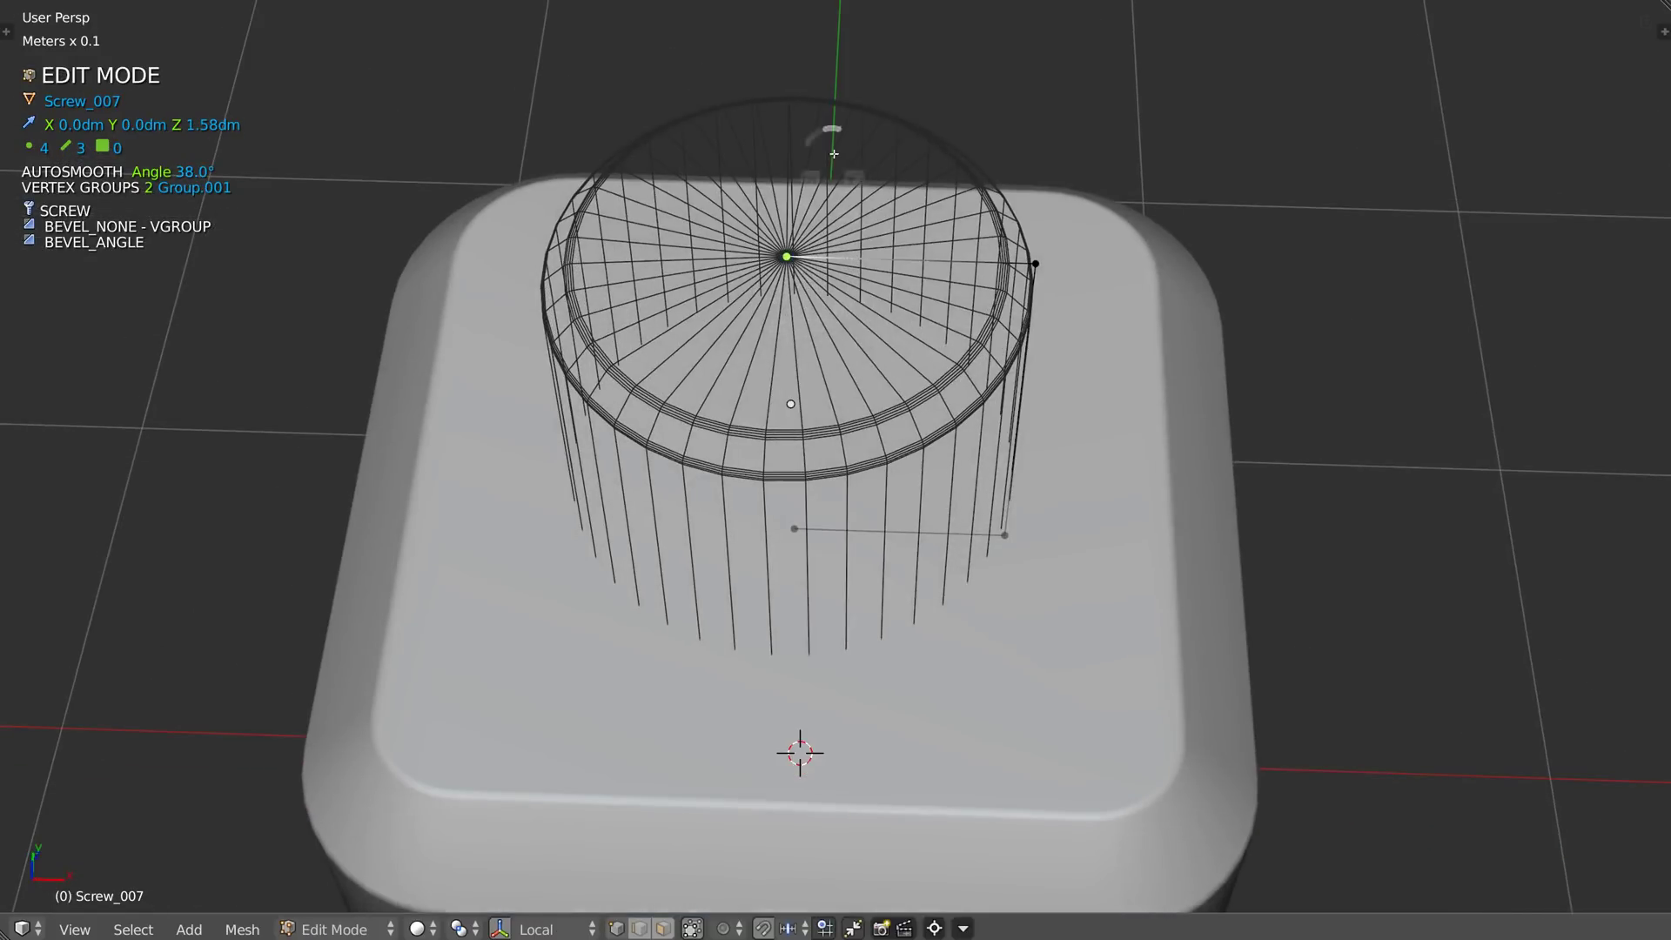
{"action": "key", "text": "g"}
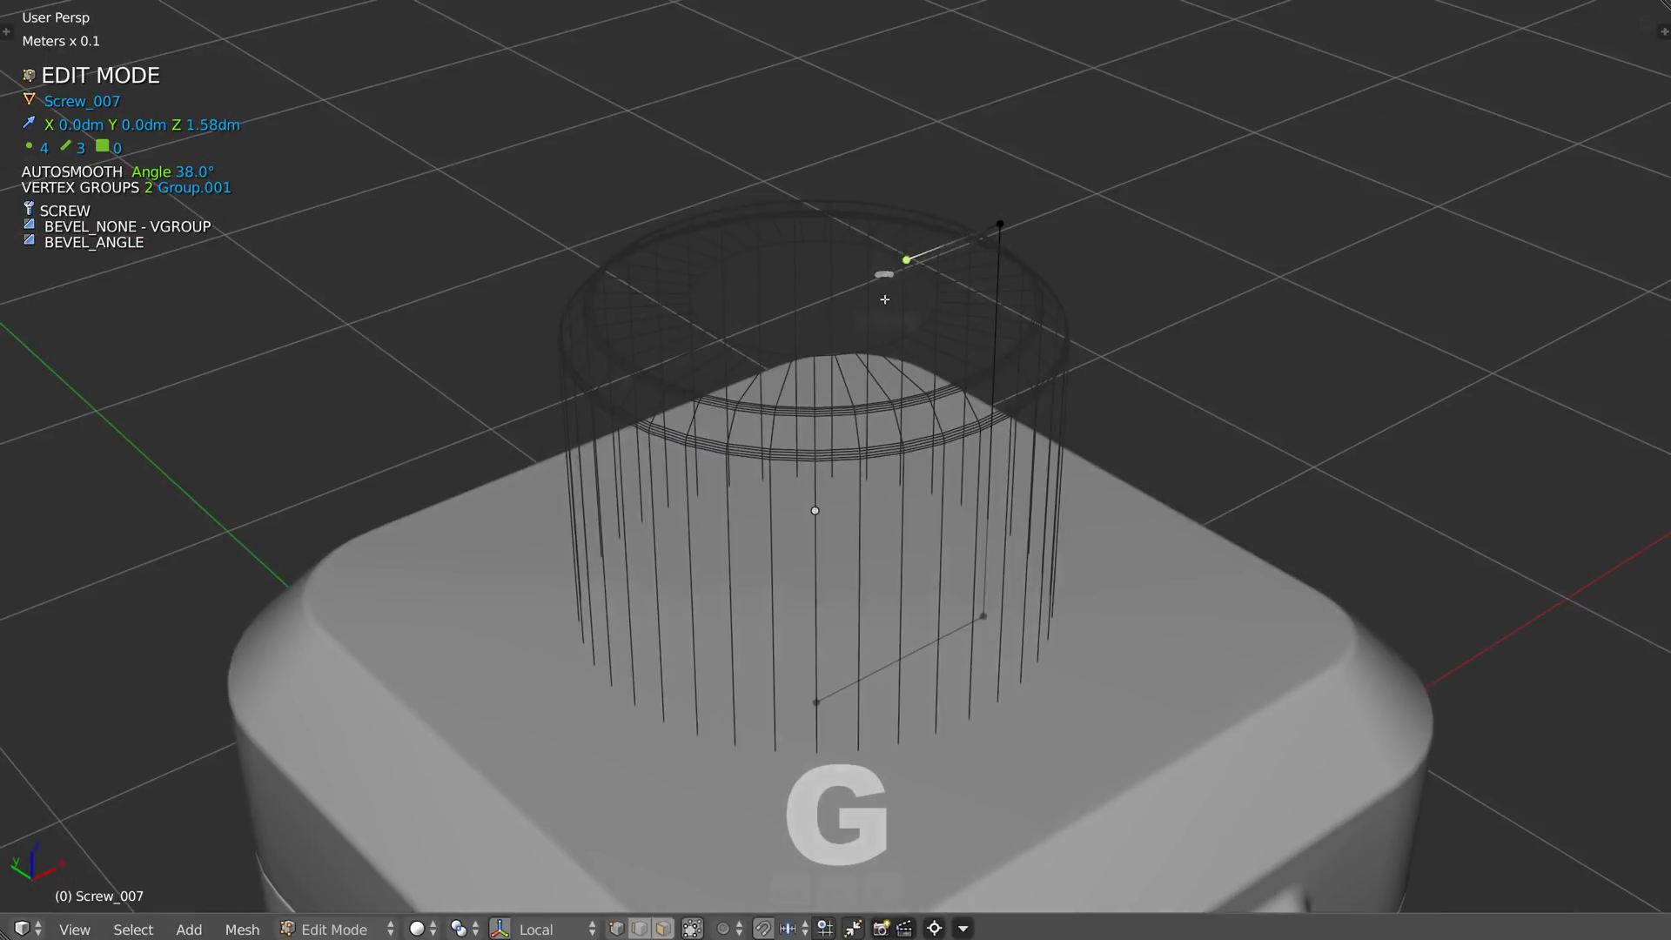
{"action": "key", "text": "e"}
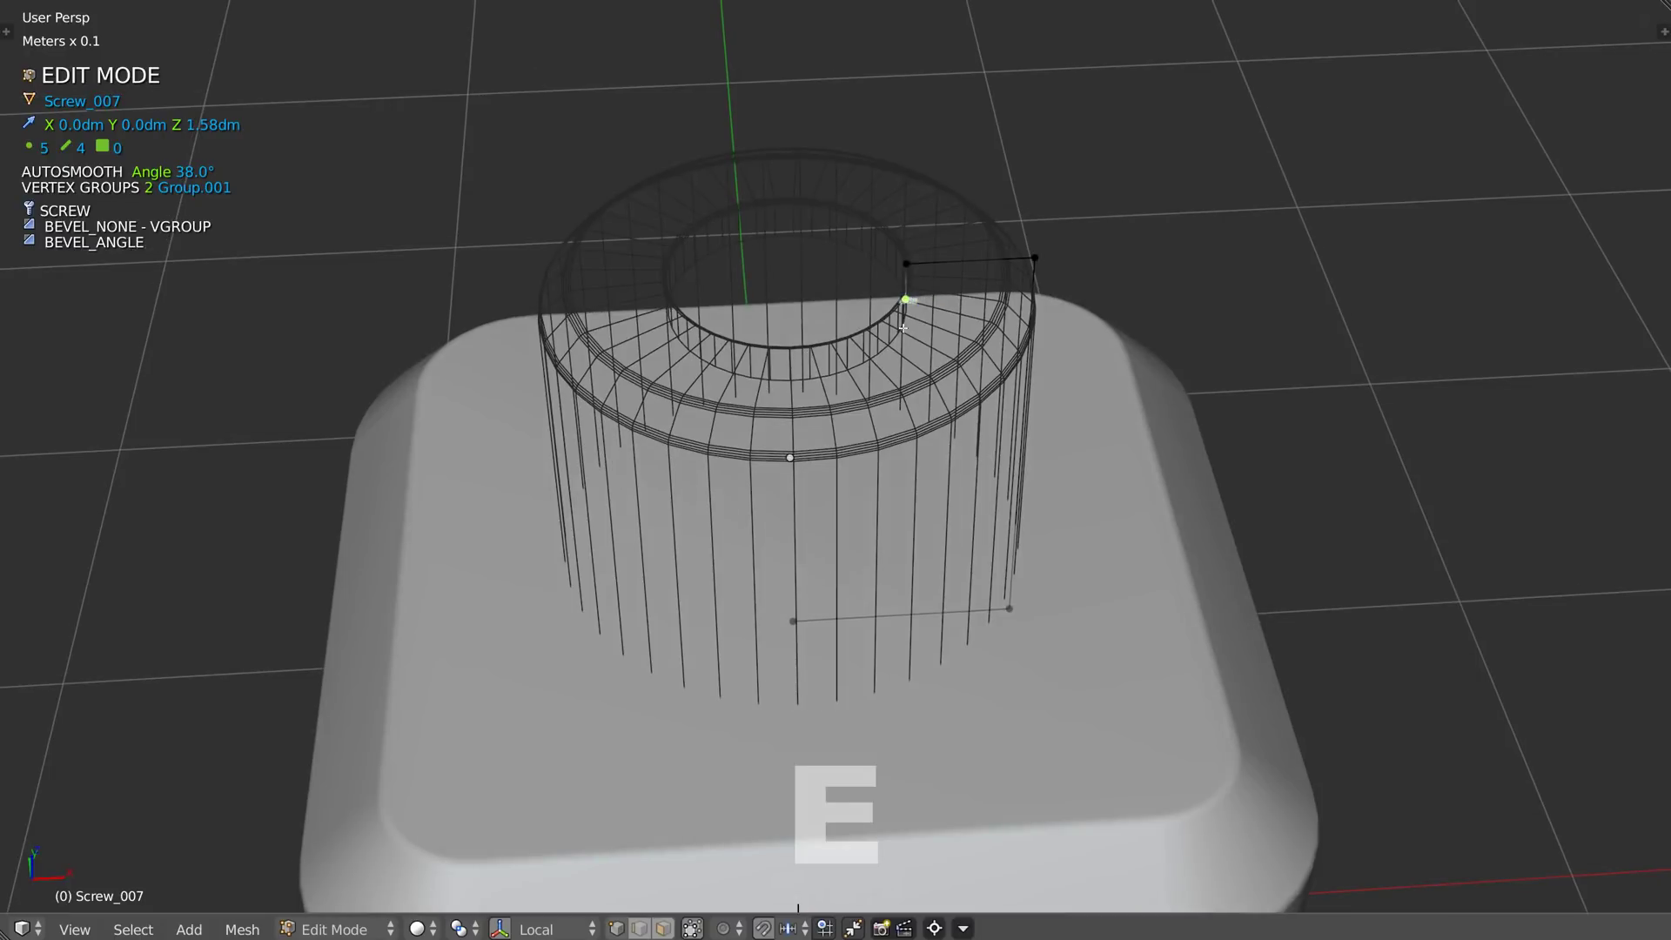
{"action": "key", "text": "g"}
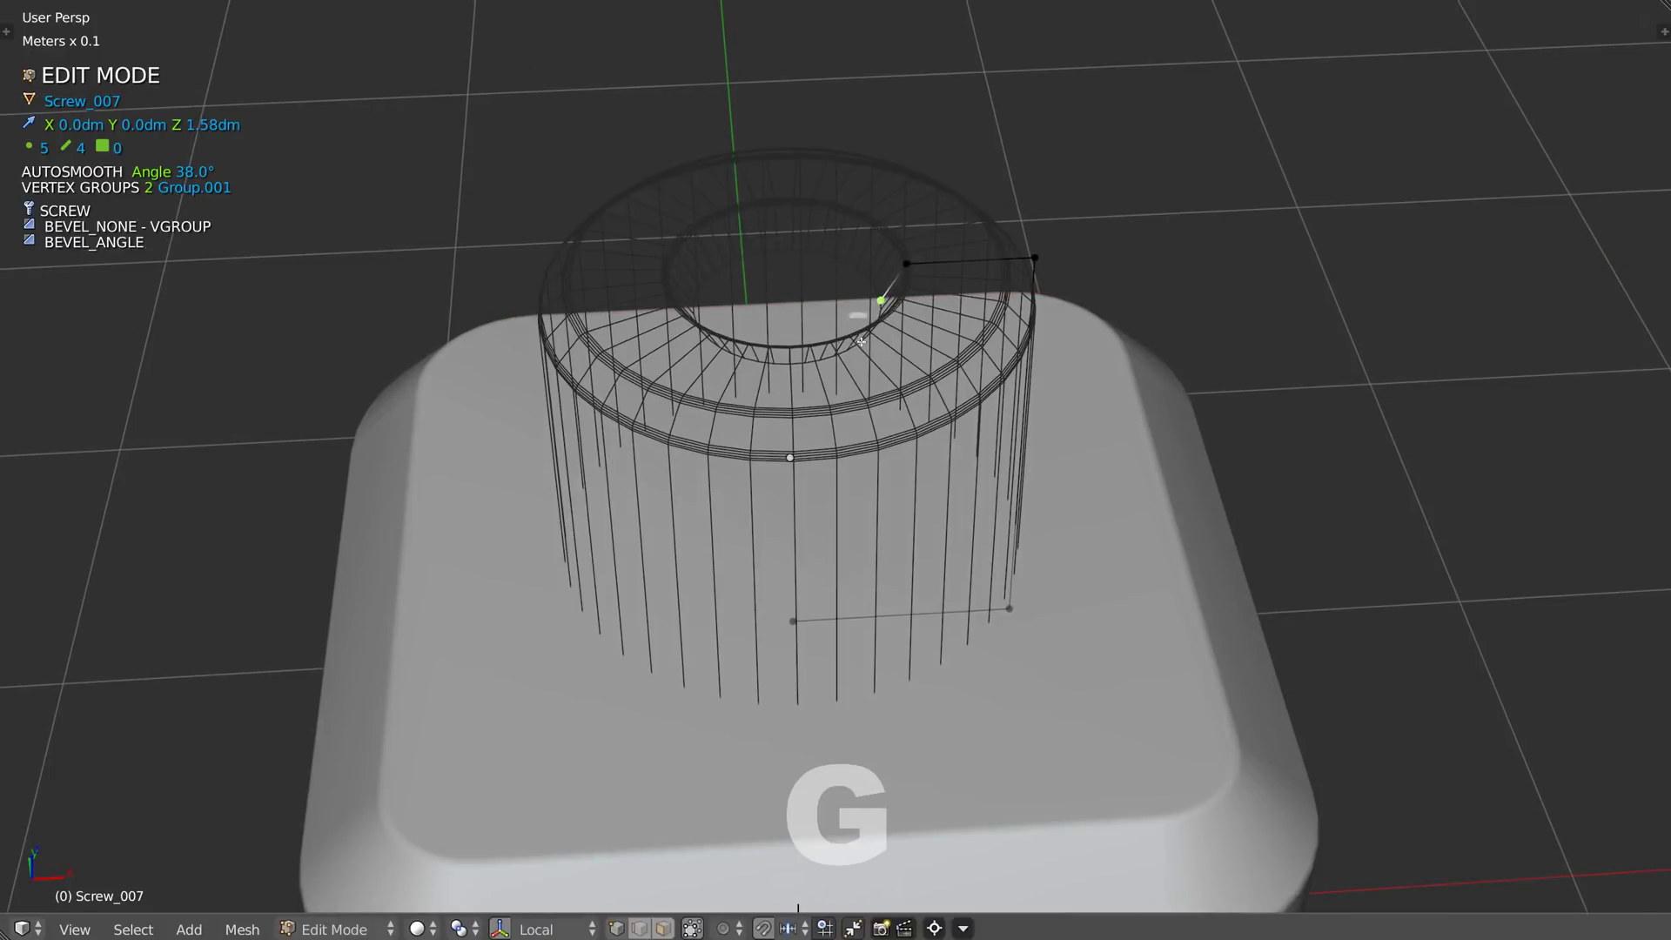
{"action": "key", "text": "e"}
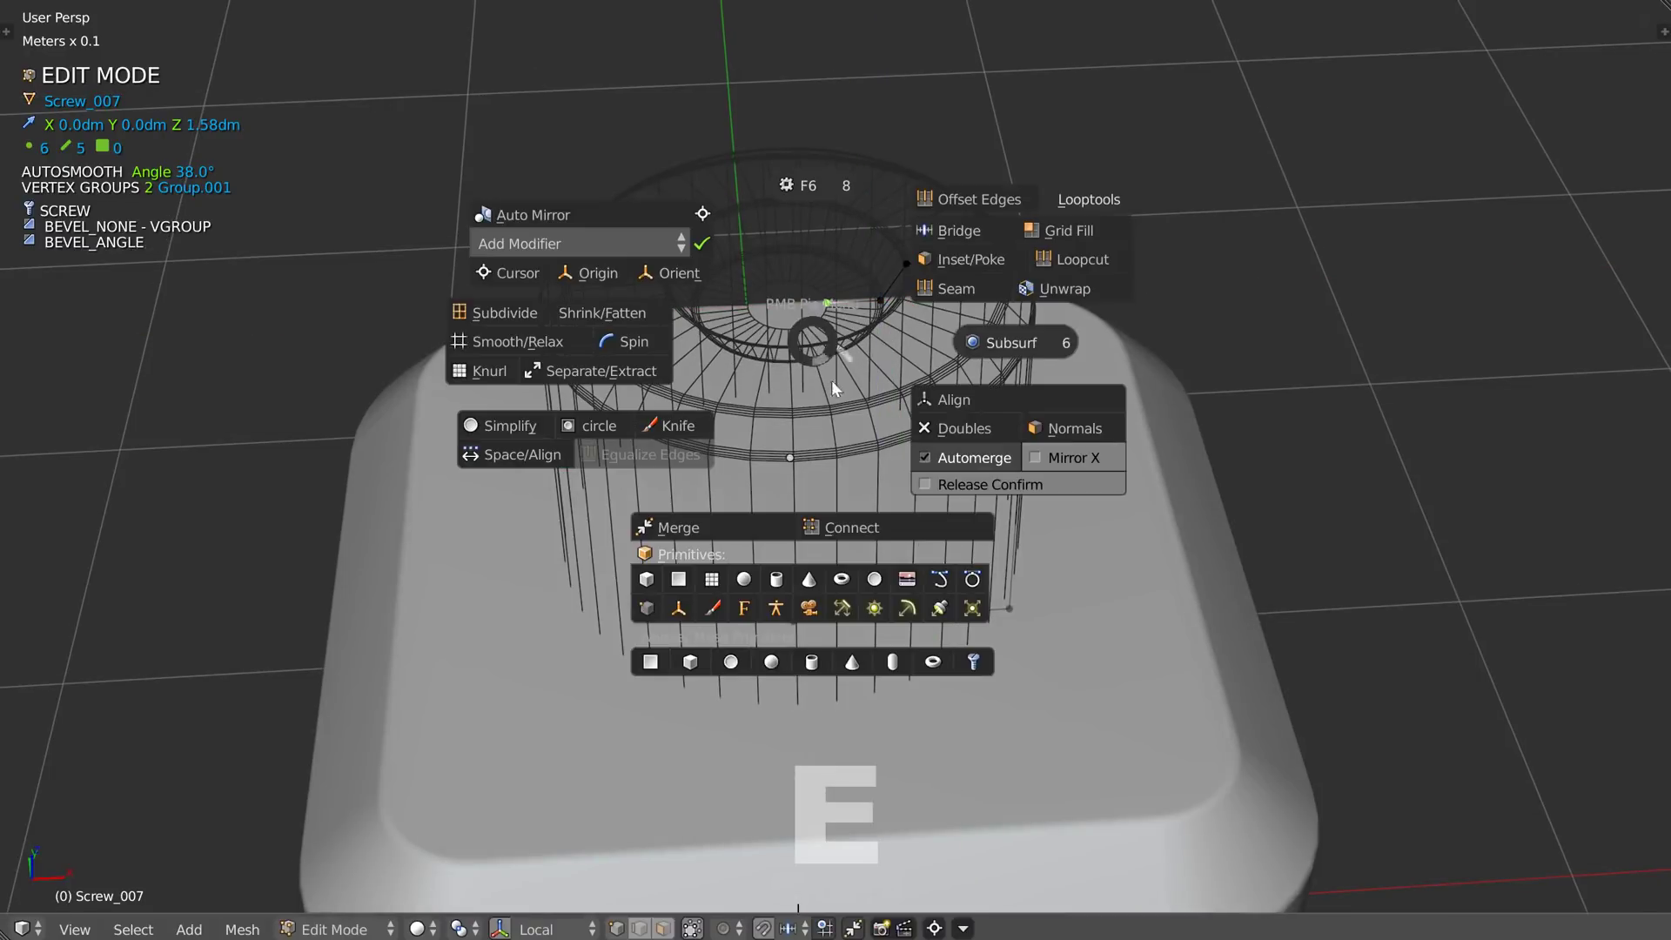
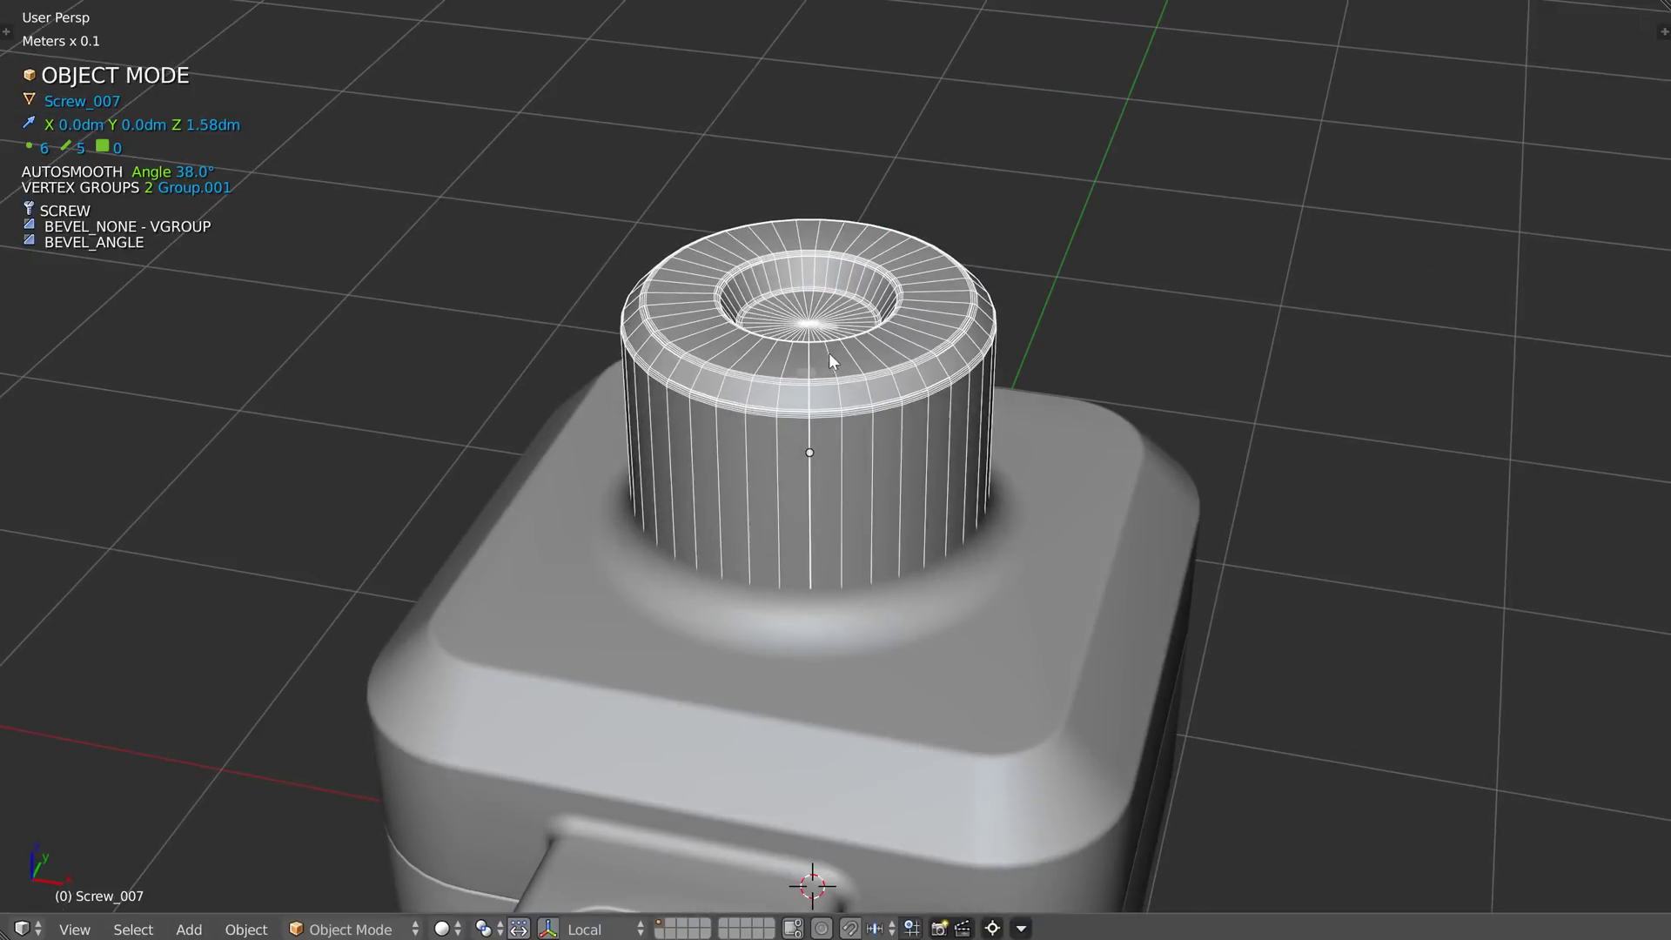
Step: Show the modifier choices (array, solidify, boolean, screw) for the bottle body
{"action": "key", "text": "h"}
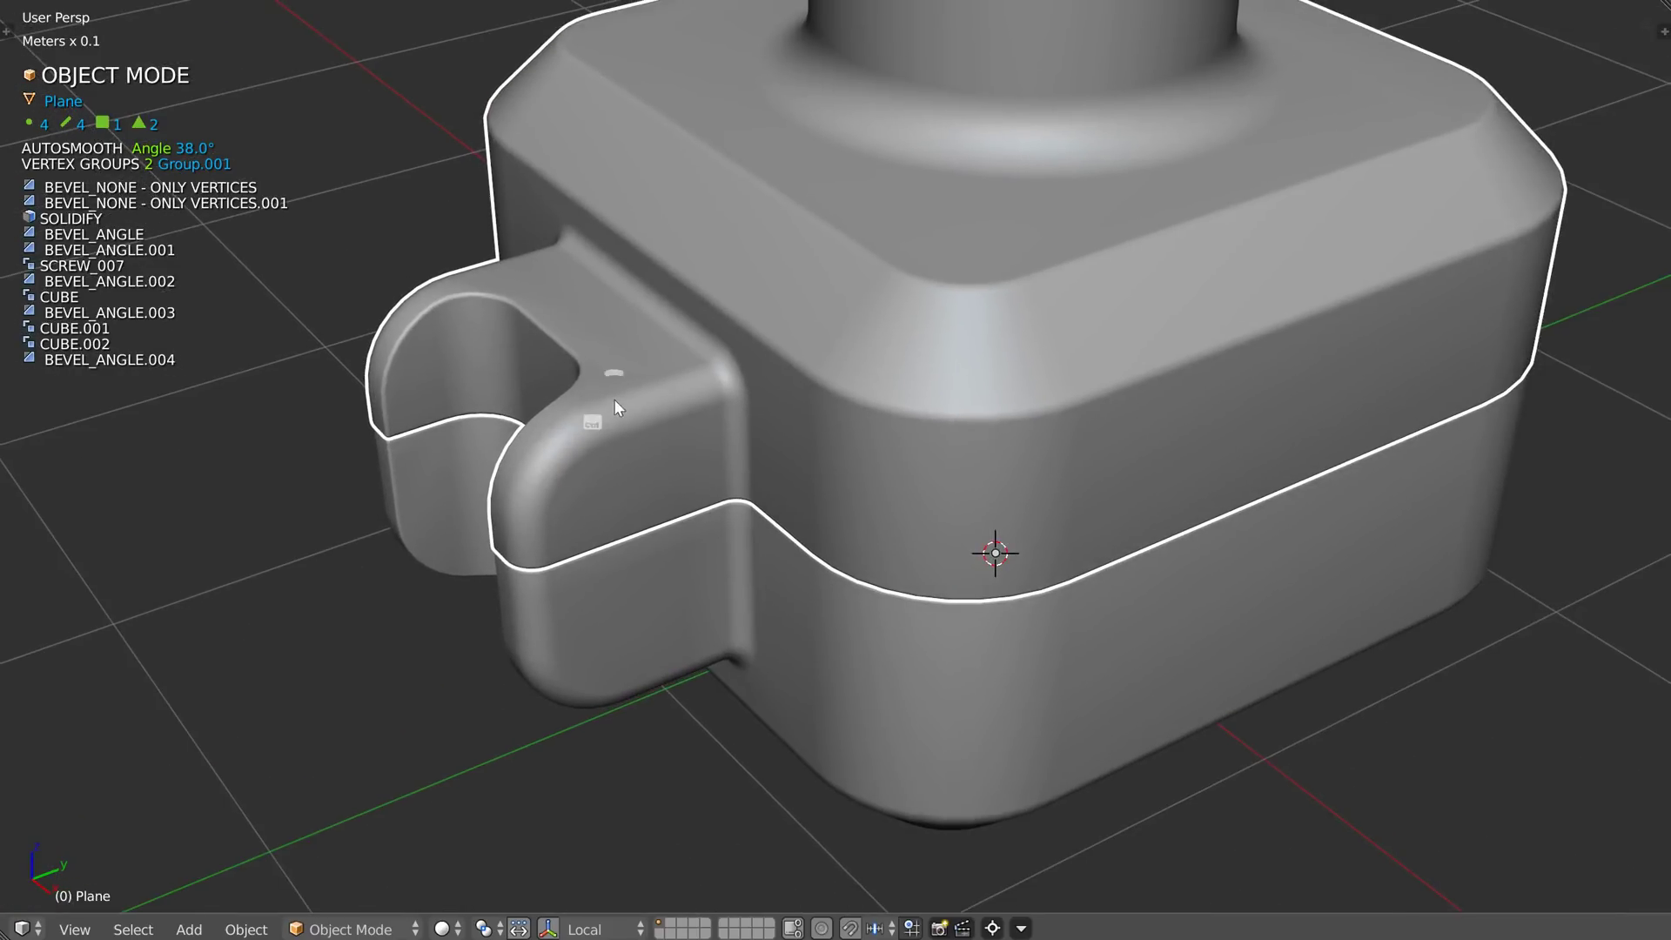
Step: Nudge the Cube cutter that hollows the side handle to shift its opening slightly
{"action": "key", "text": "ctrl+shift+q"}
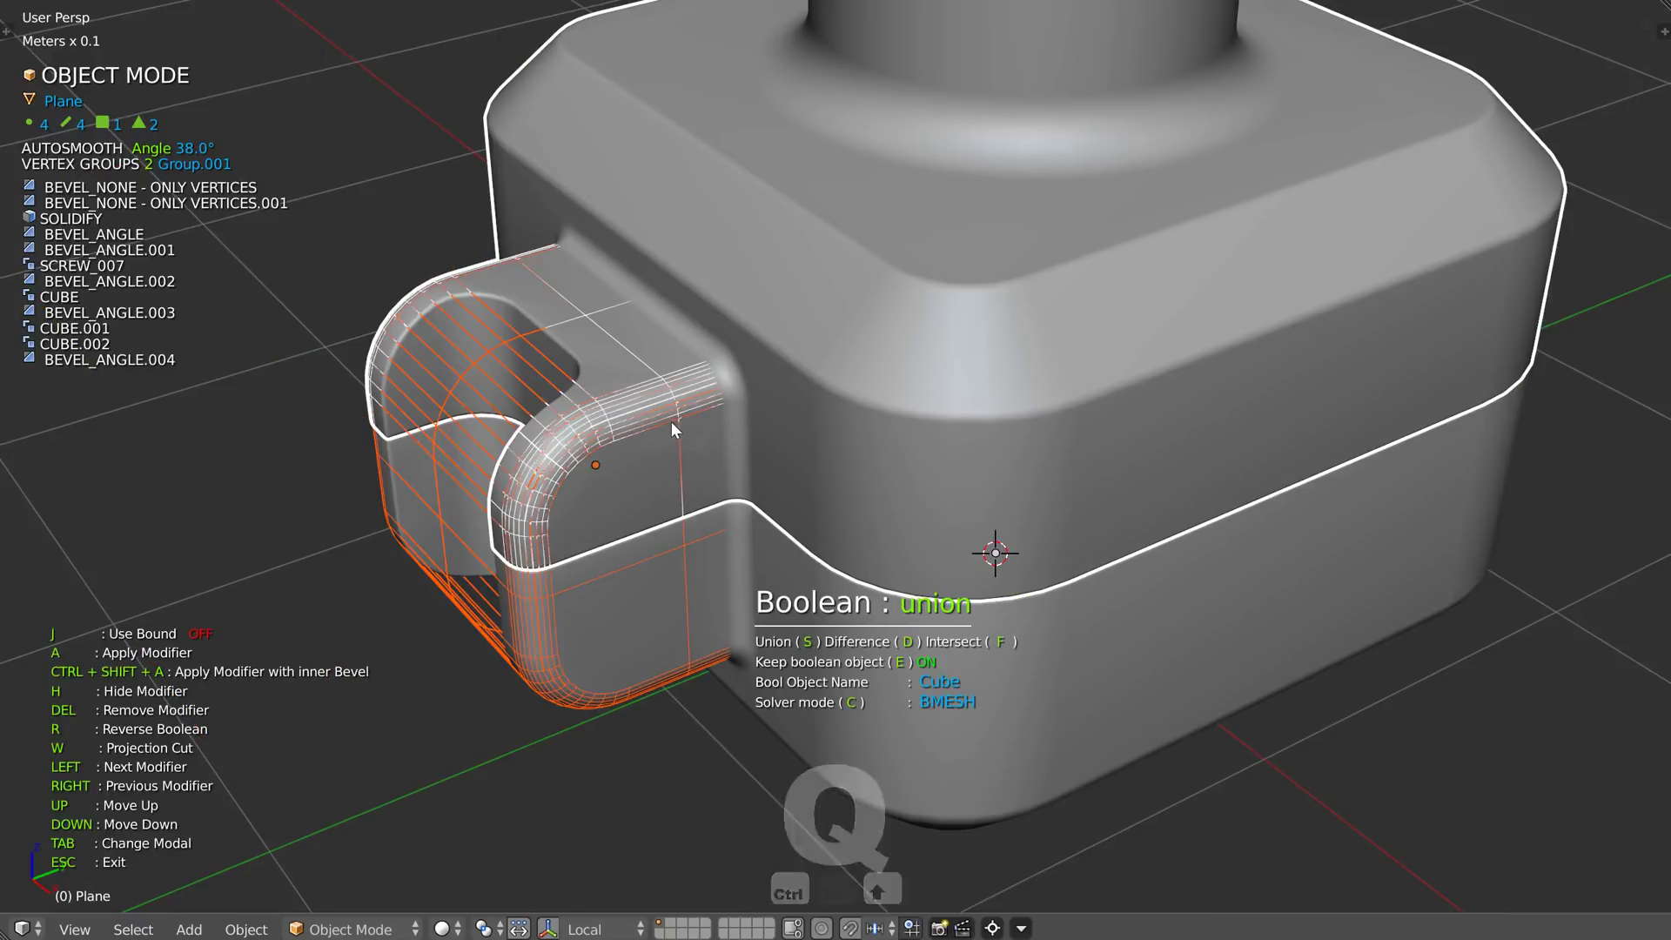
{"action": "key", "text": "ctrl+shift+q"}
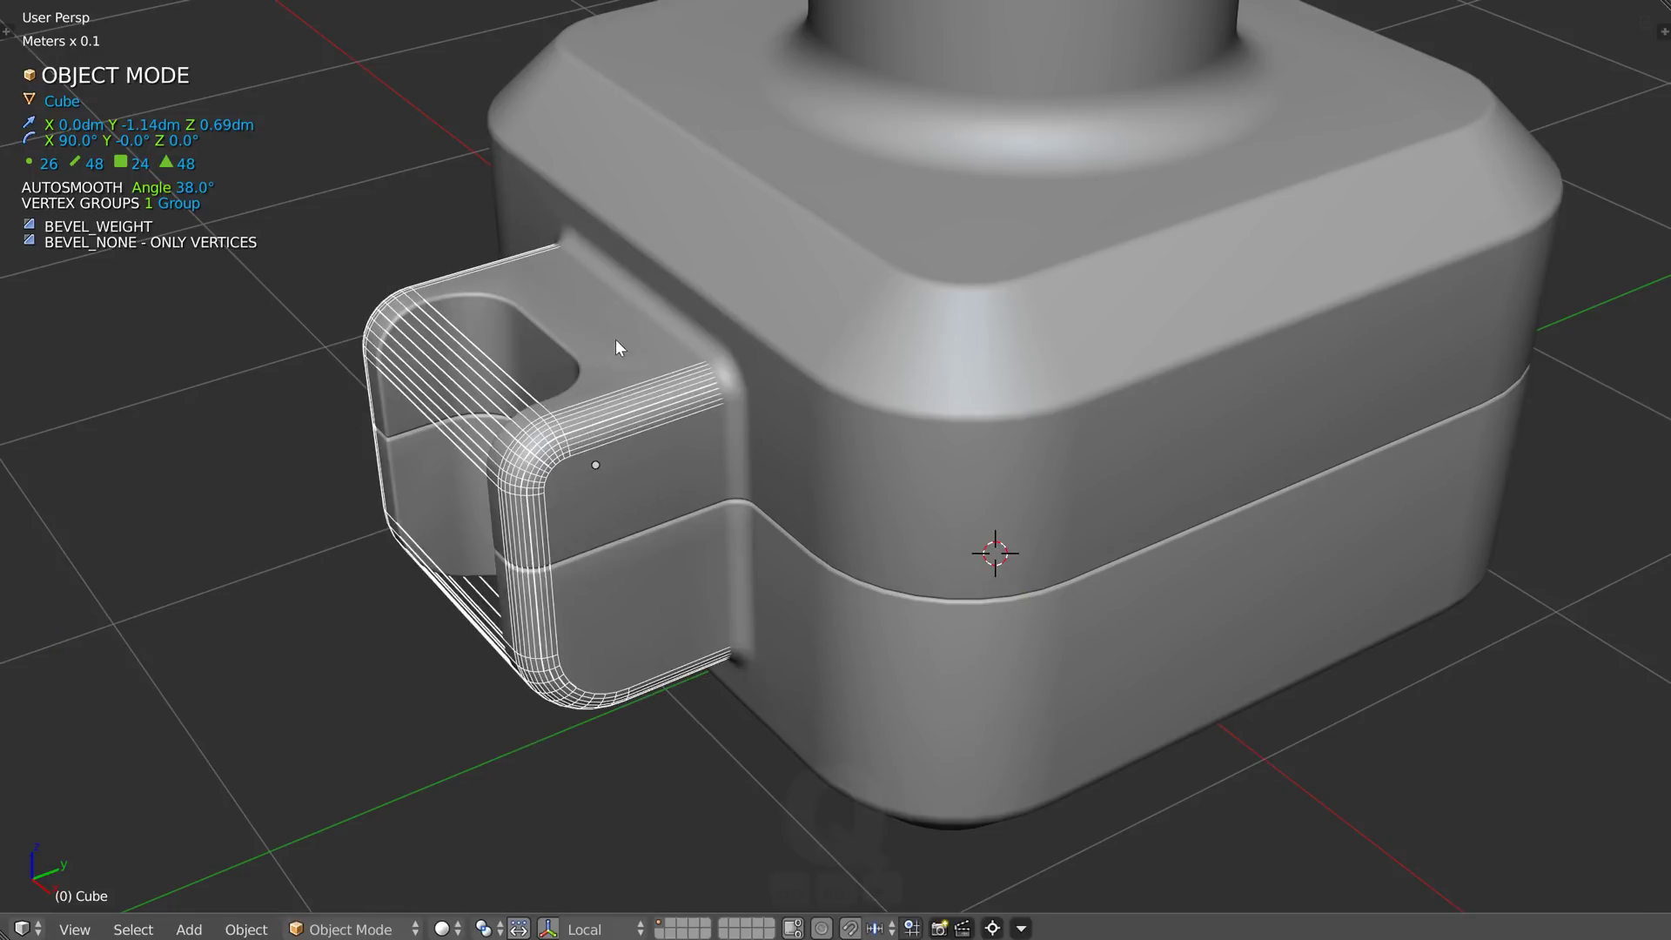
{"action": "key", "text": "g"}
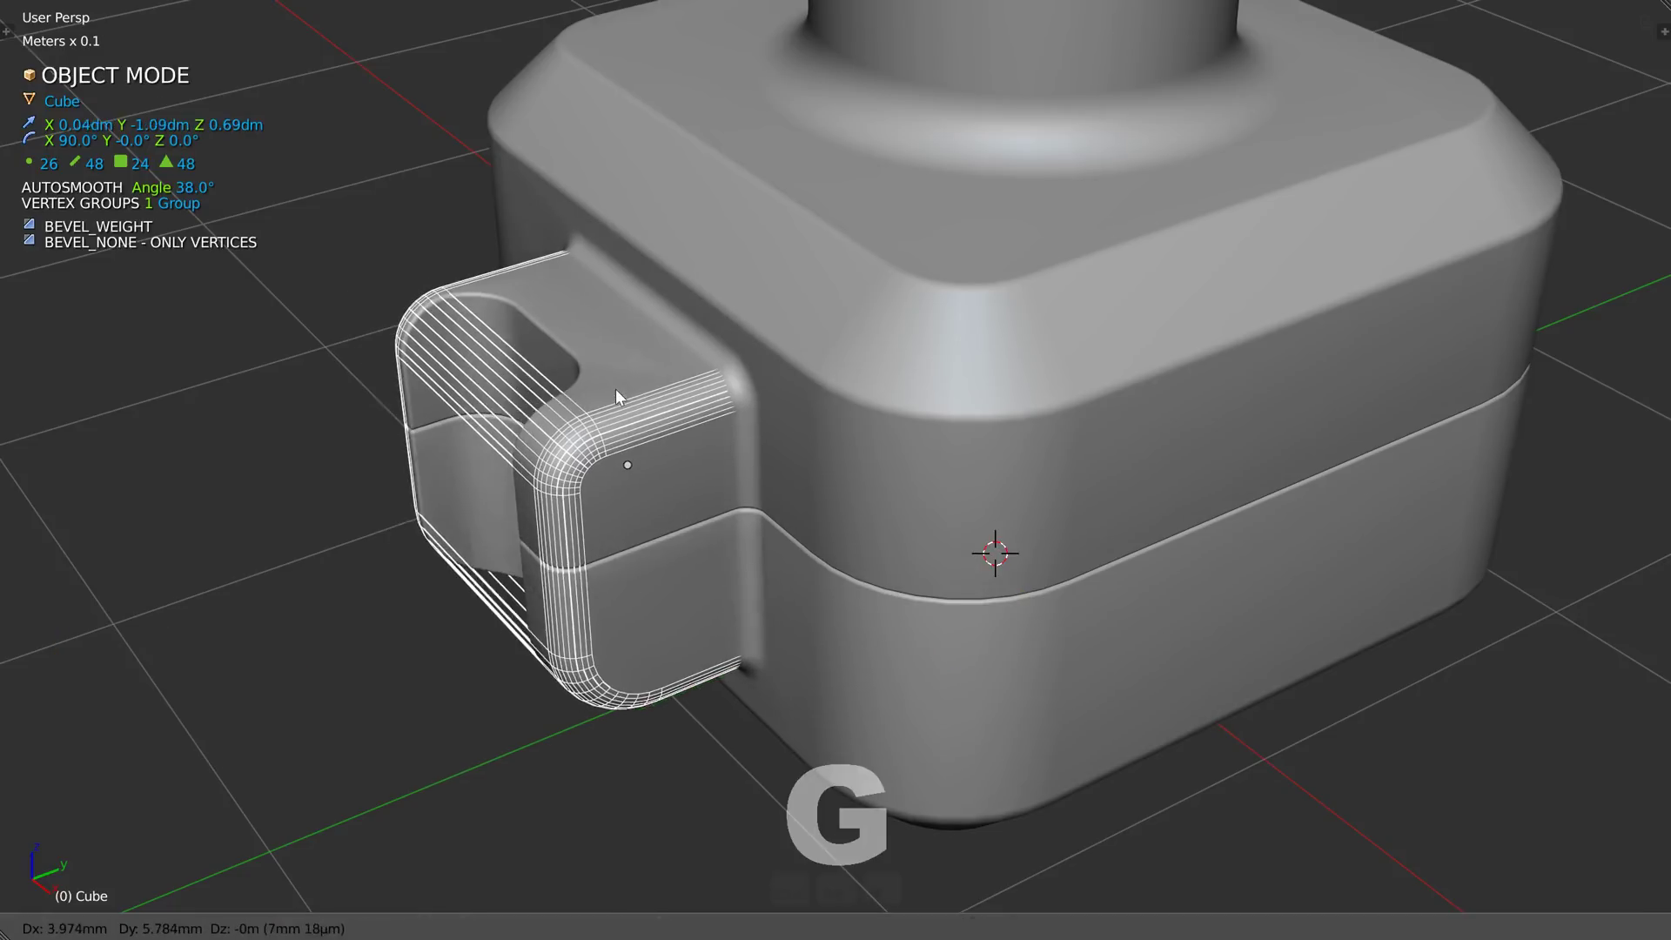
{"action": "key", "text": "h"}
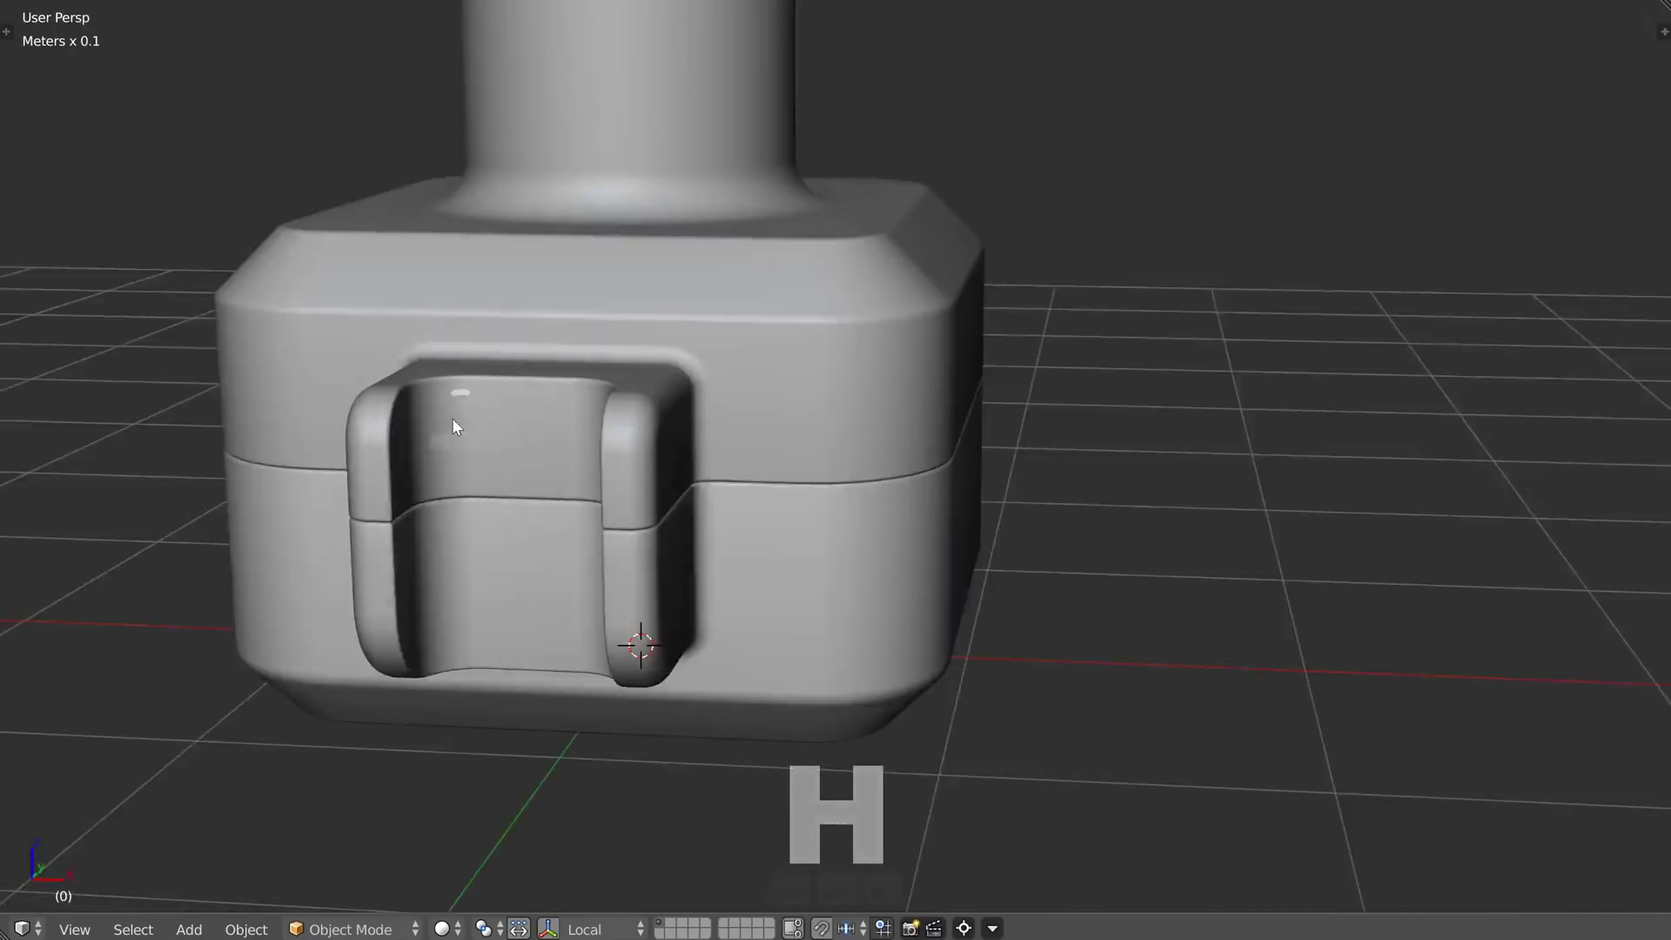